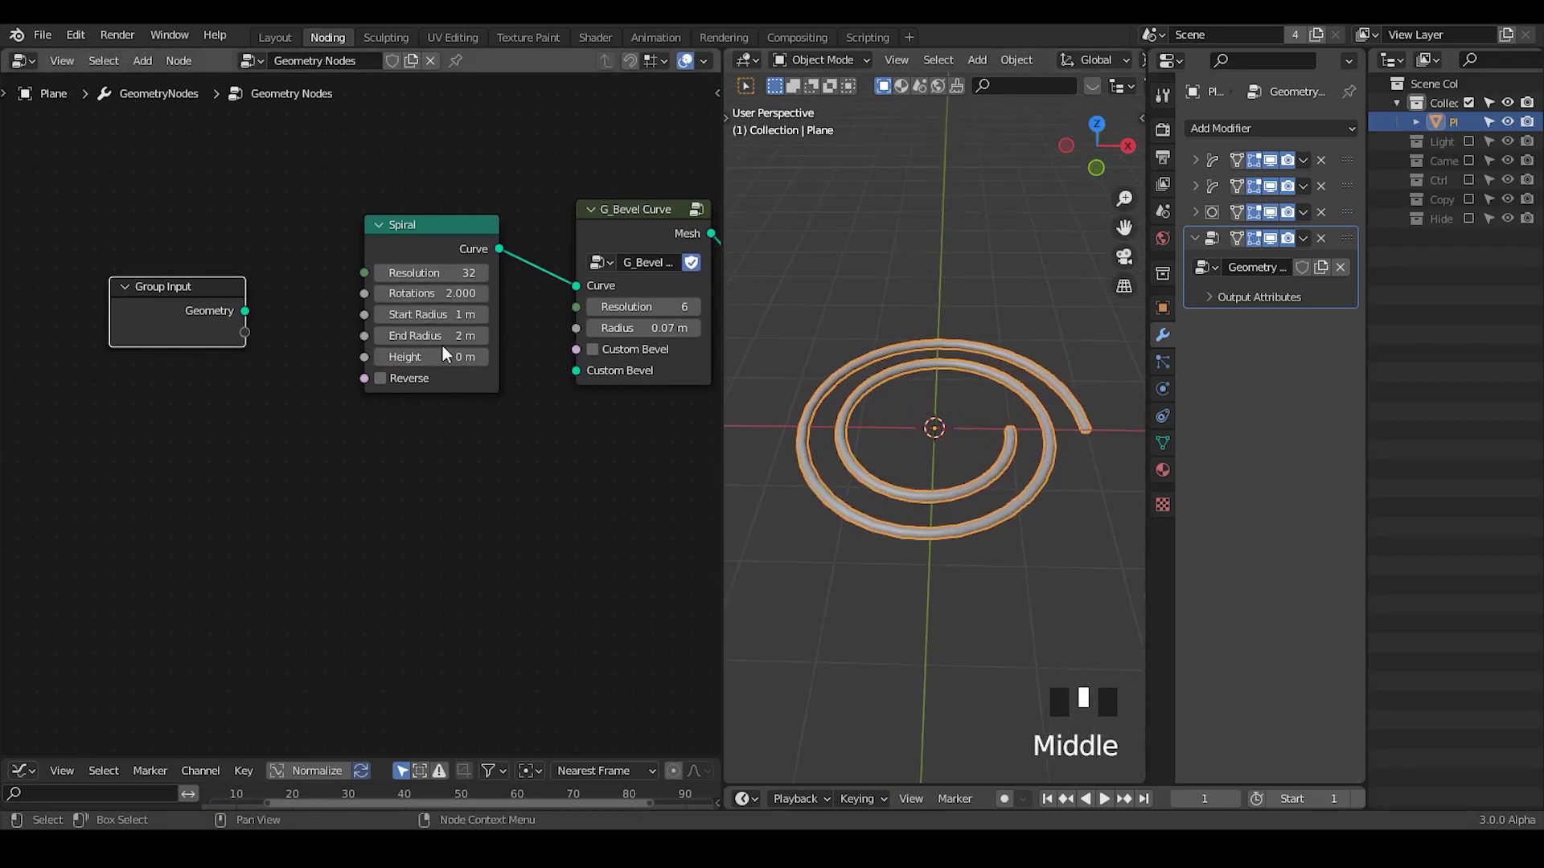
- Set the Spiral curve's Start Radius to 0 so the spiral begins at the centre
click(444, 327)
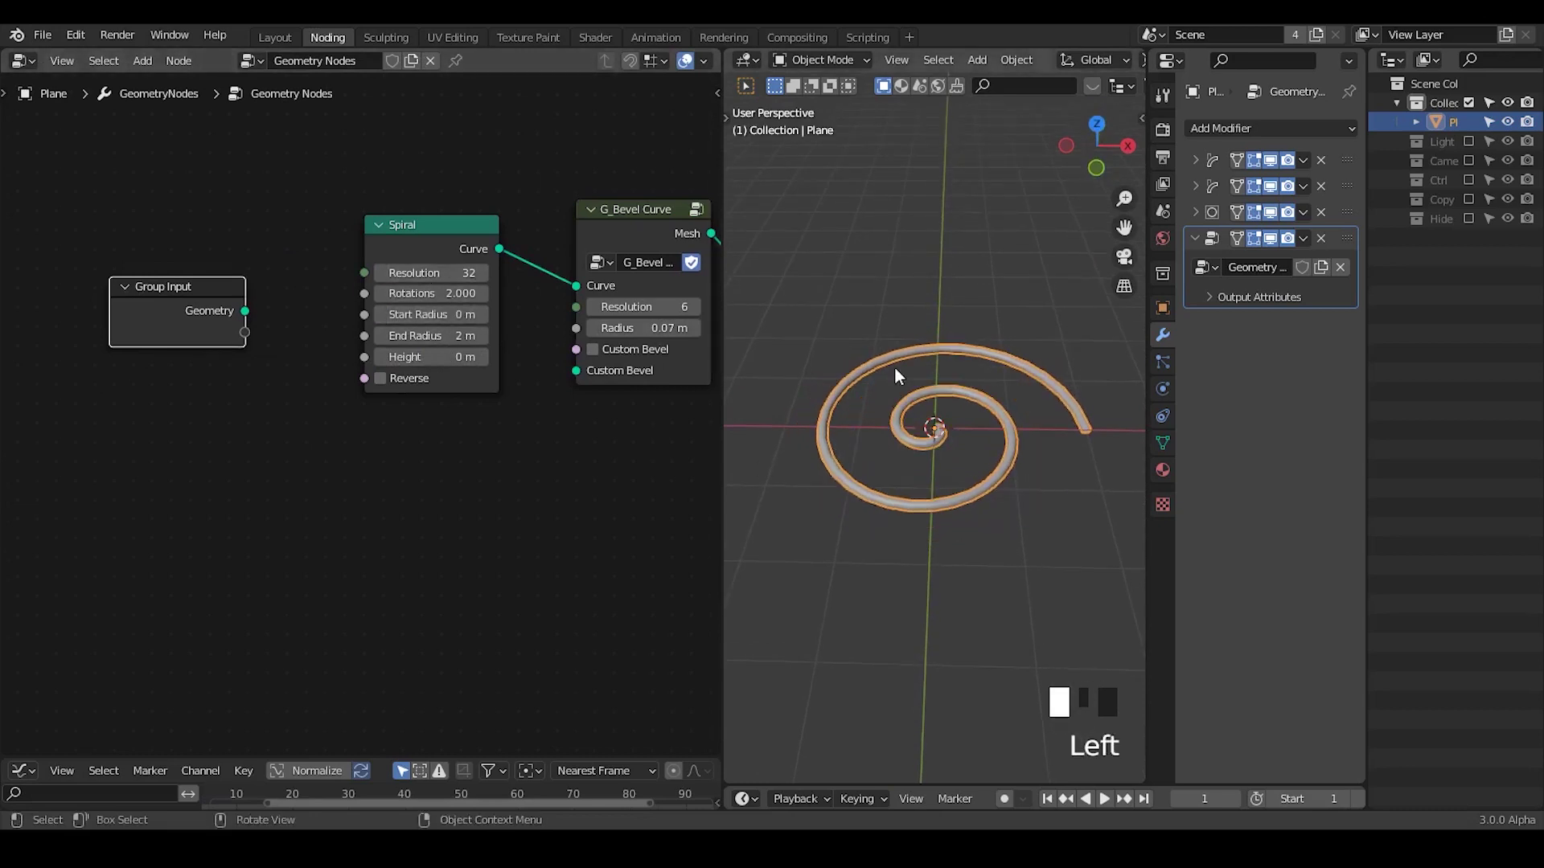
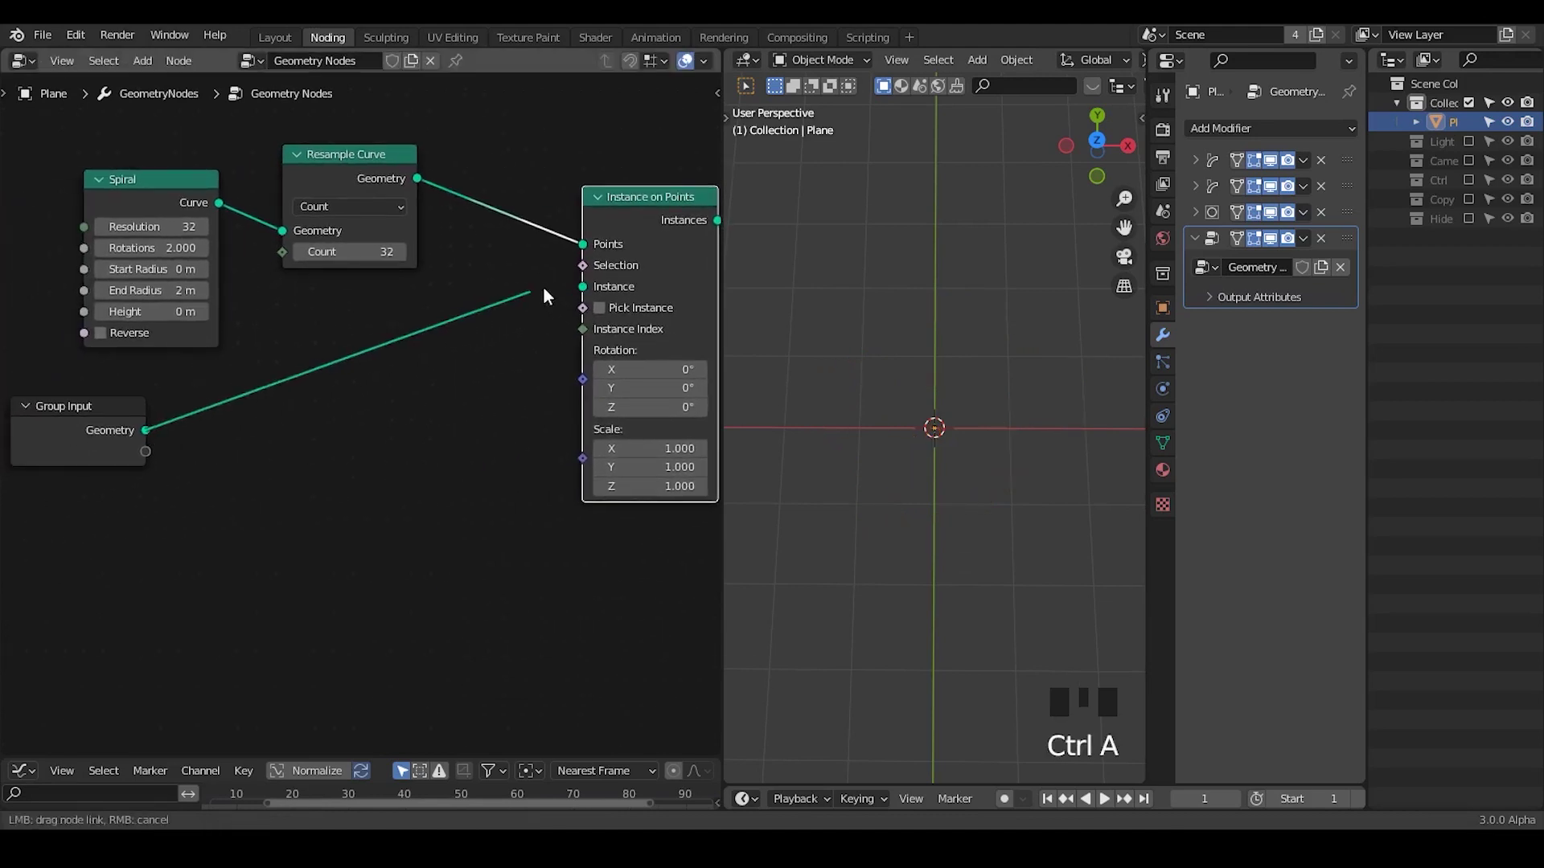
- Align the petal instances to the spiral normals on the Y axis via Align Euler to Vector
drag(581, 291, 621, 419)
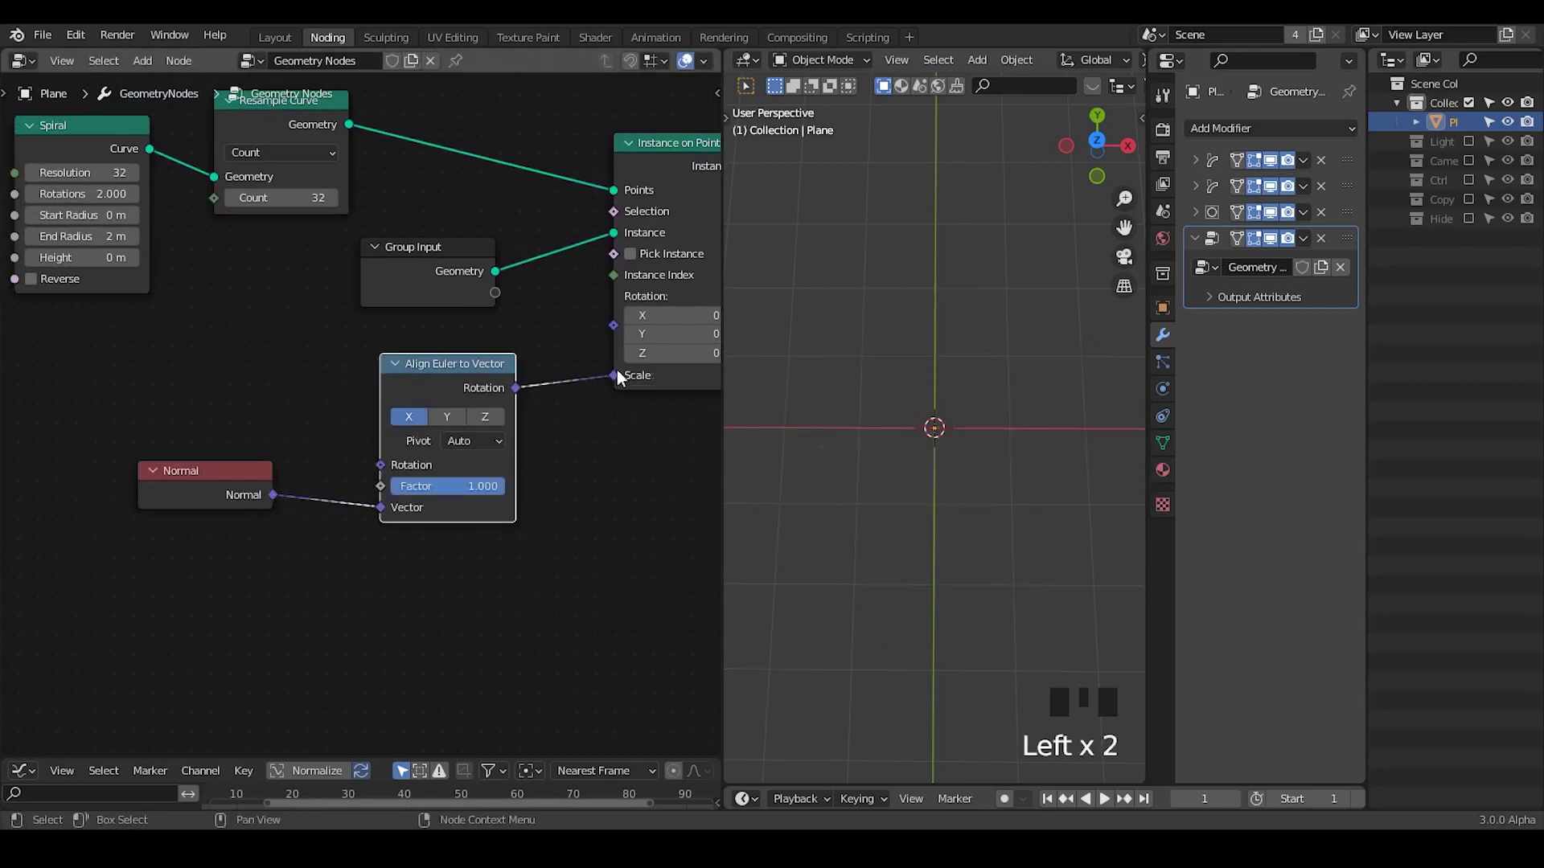
click(623, 331)
drag(935, 567, 427, 416)
drag(427, 416, 1001, 384)
middle_click(1001, 383)
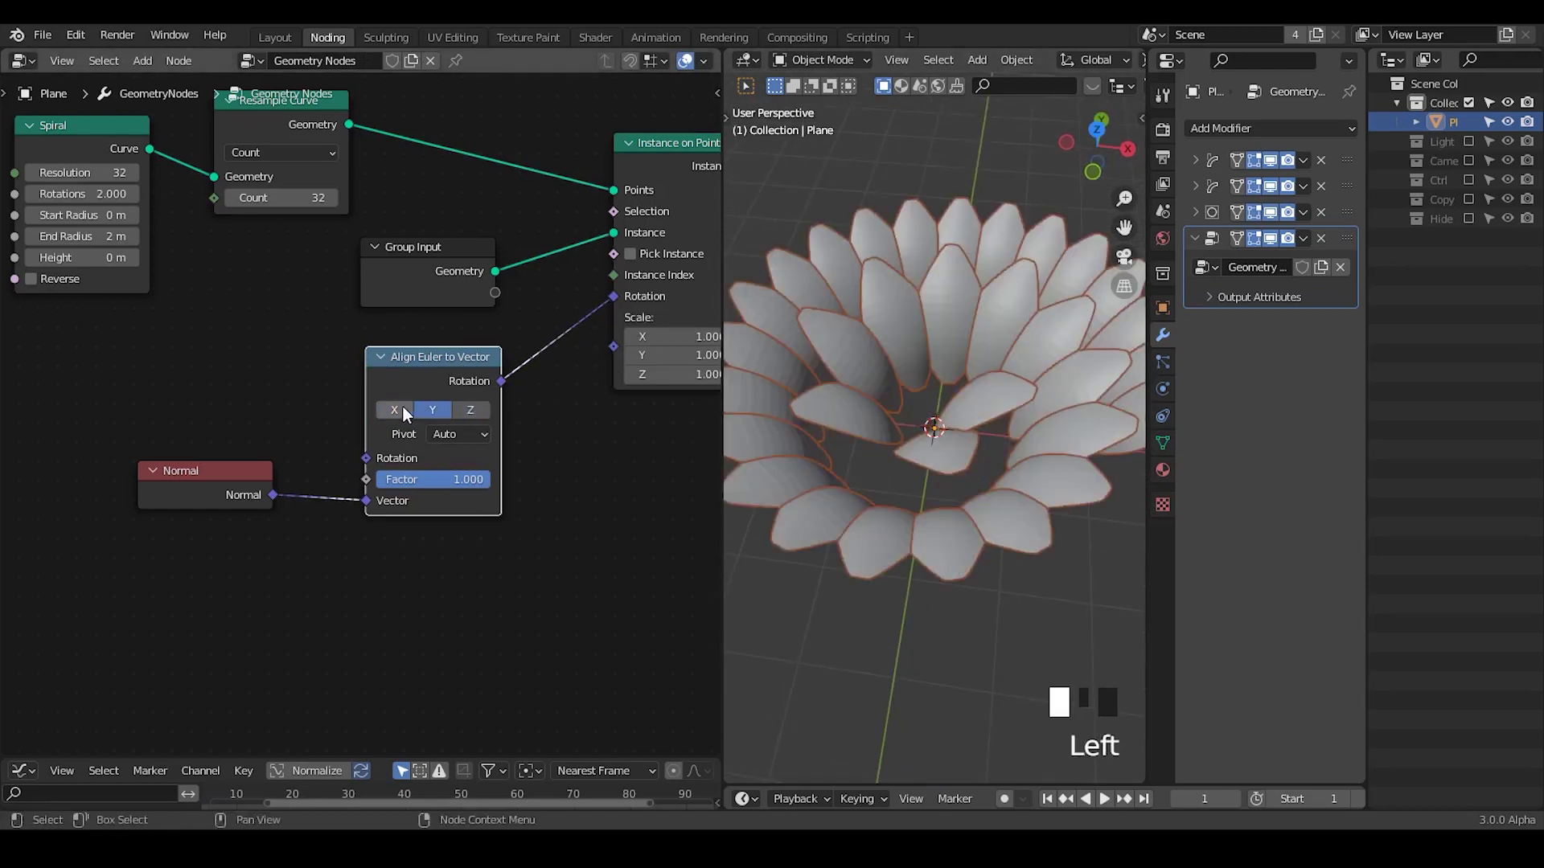
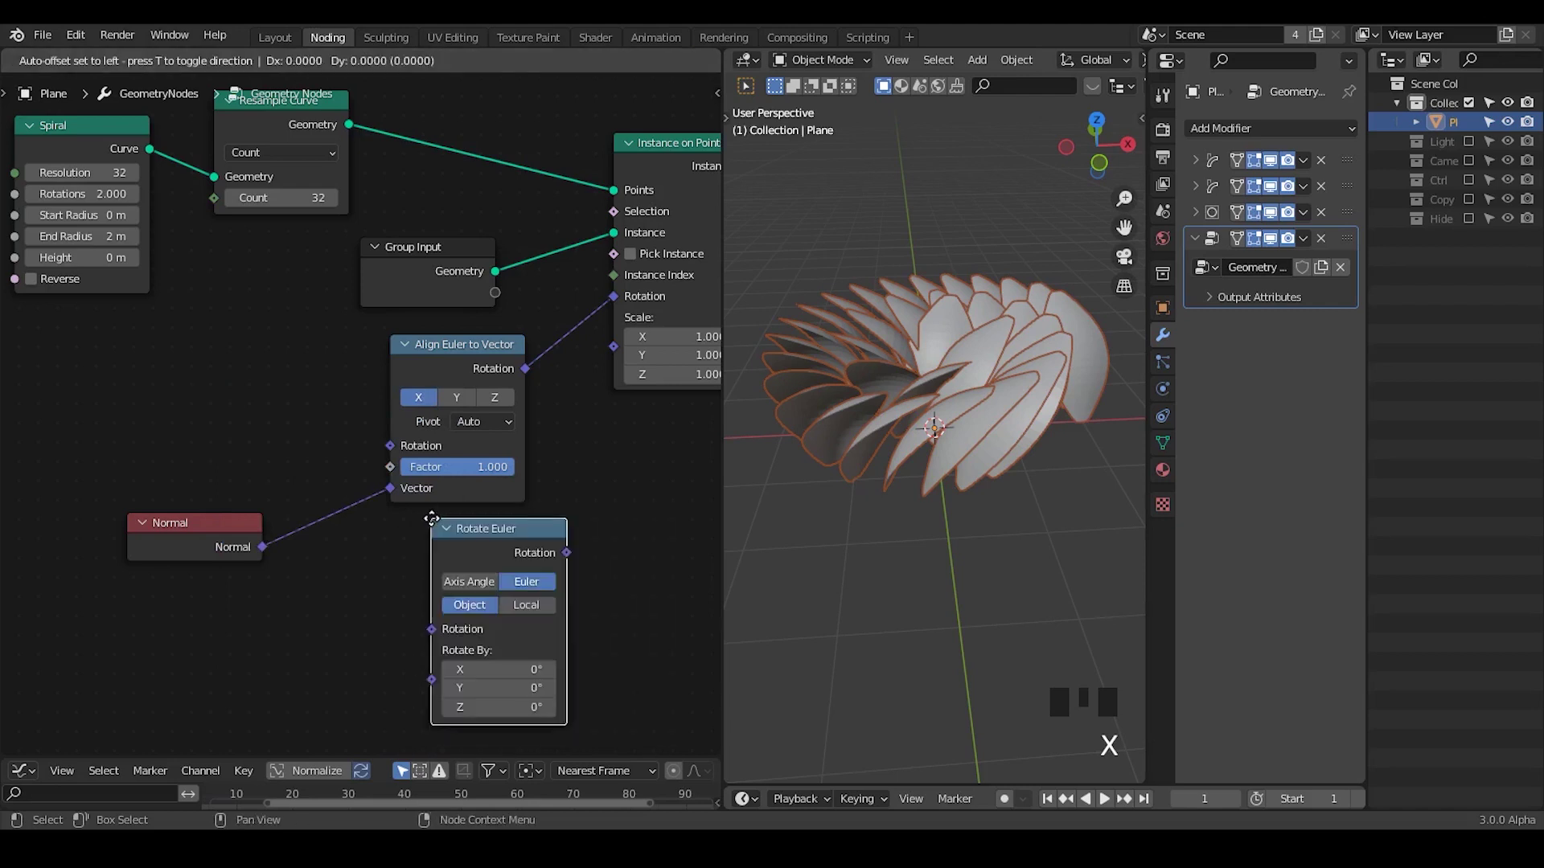
- Bring up the node search to insert a Rotate Euler into the petals' rotation link
key(ctrl+a)
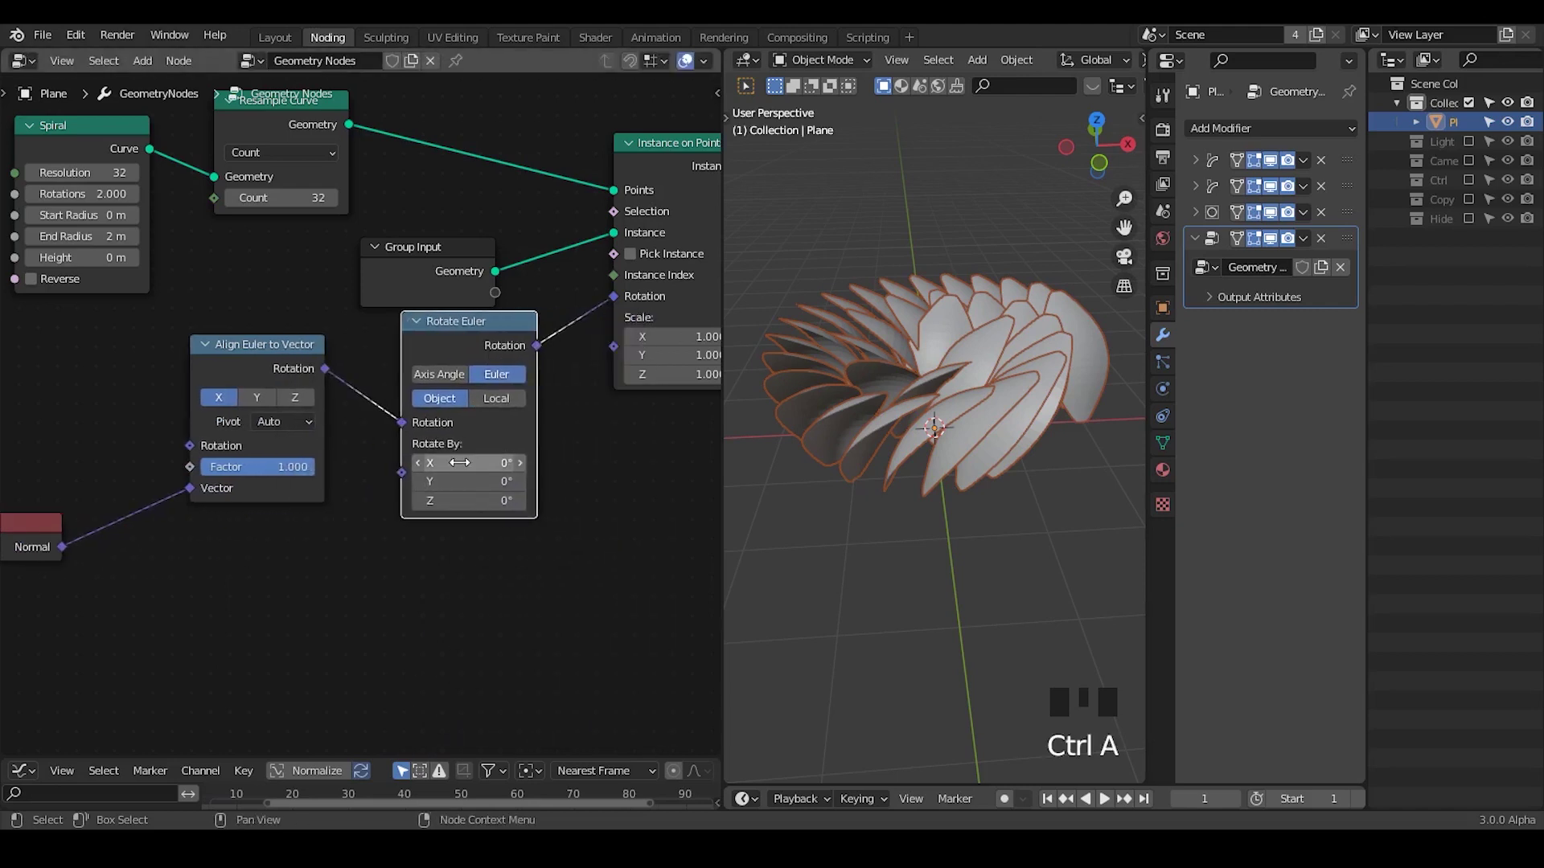
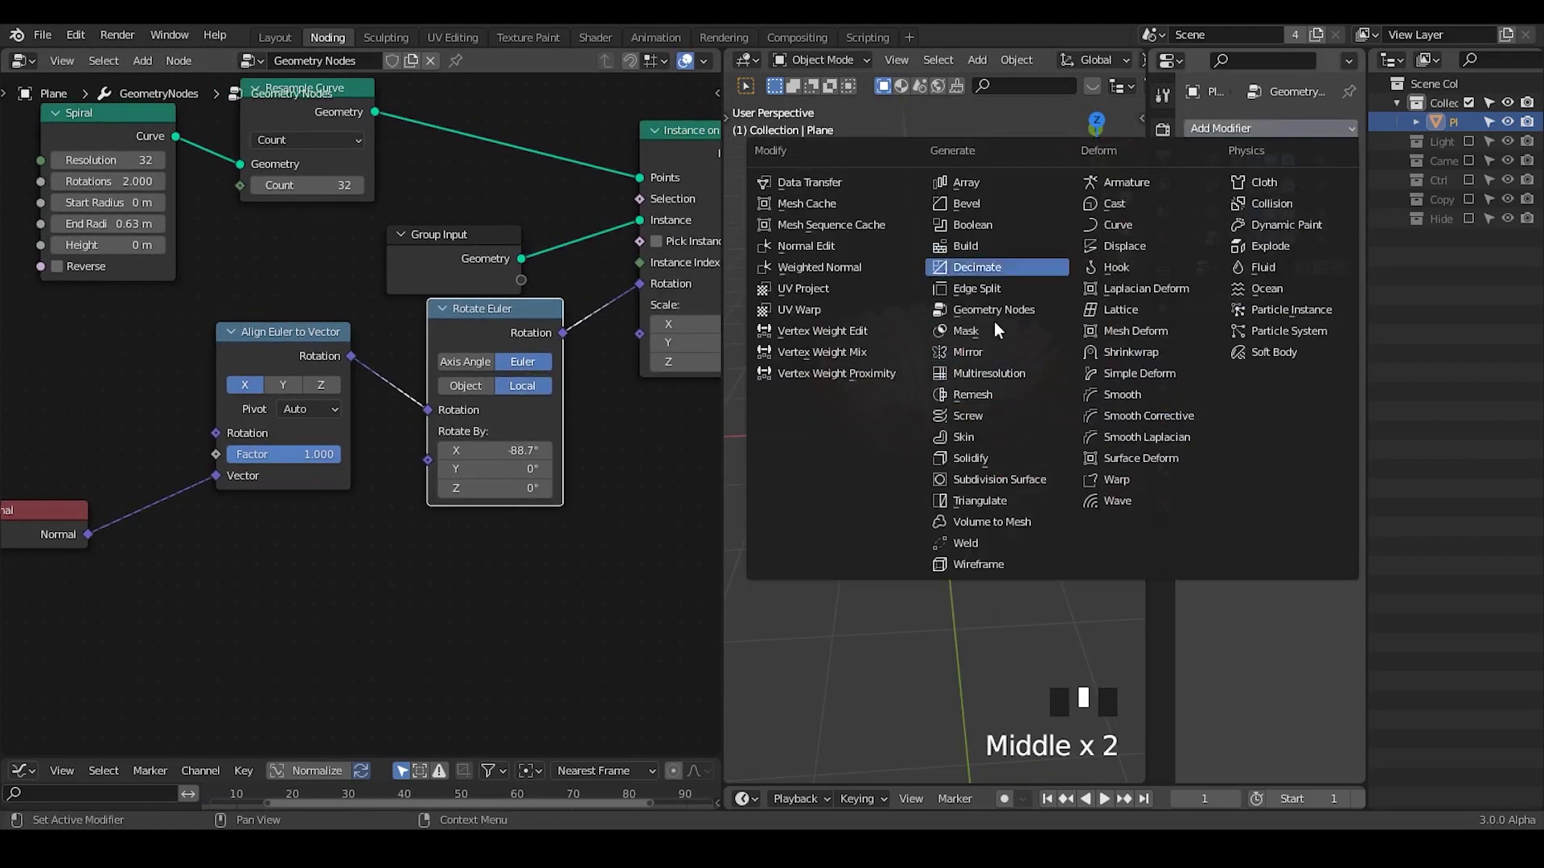
- Move Solidify higher in the modifier stack, collapse it and reactivate the Geometry Nodes modifier
drag(1005, 456, 1200, 214)
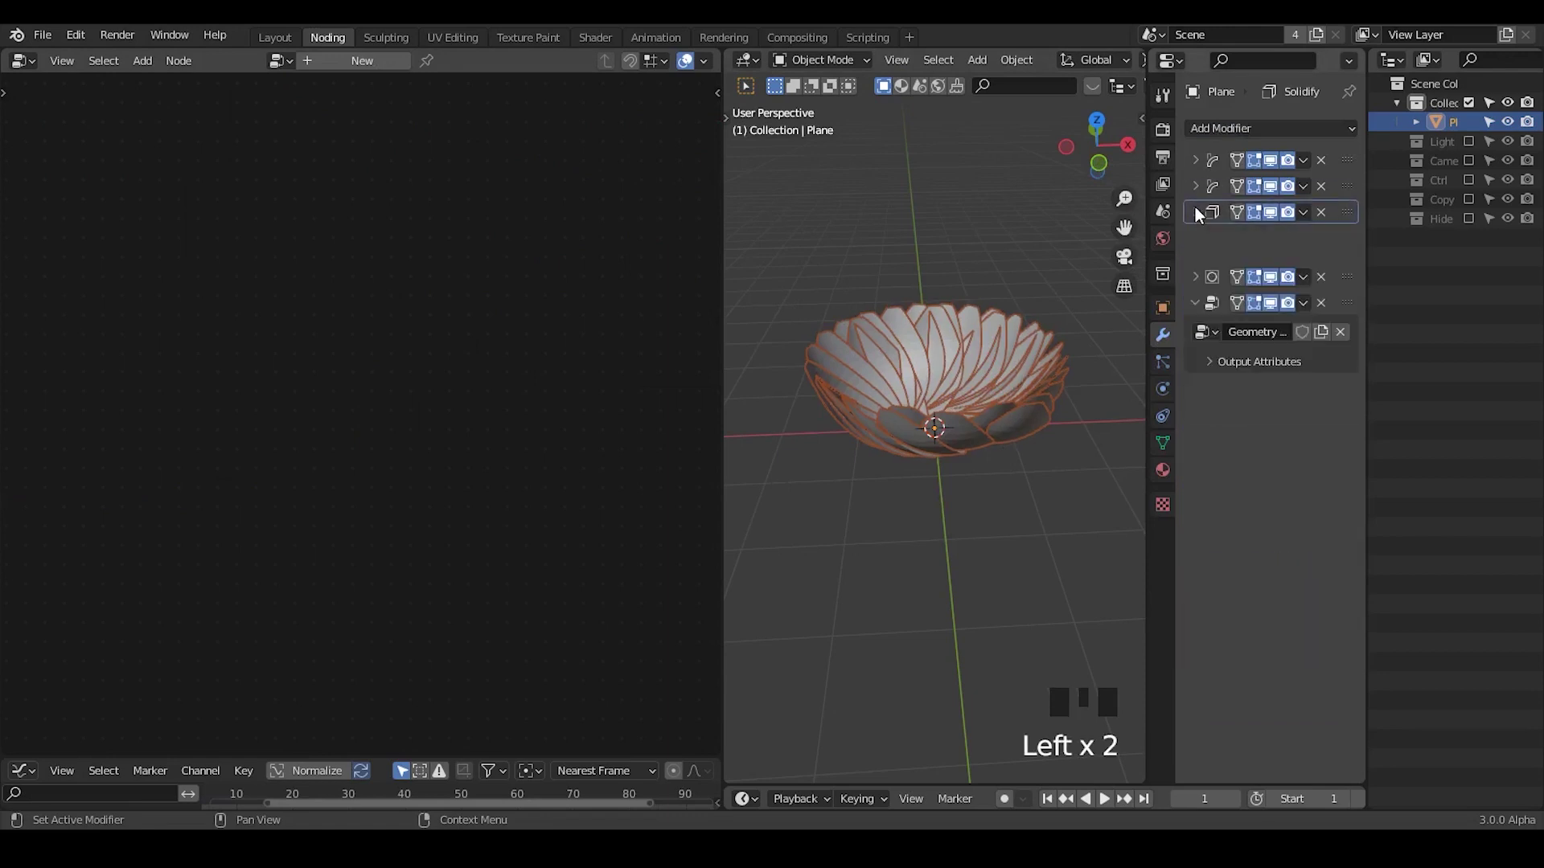
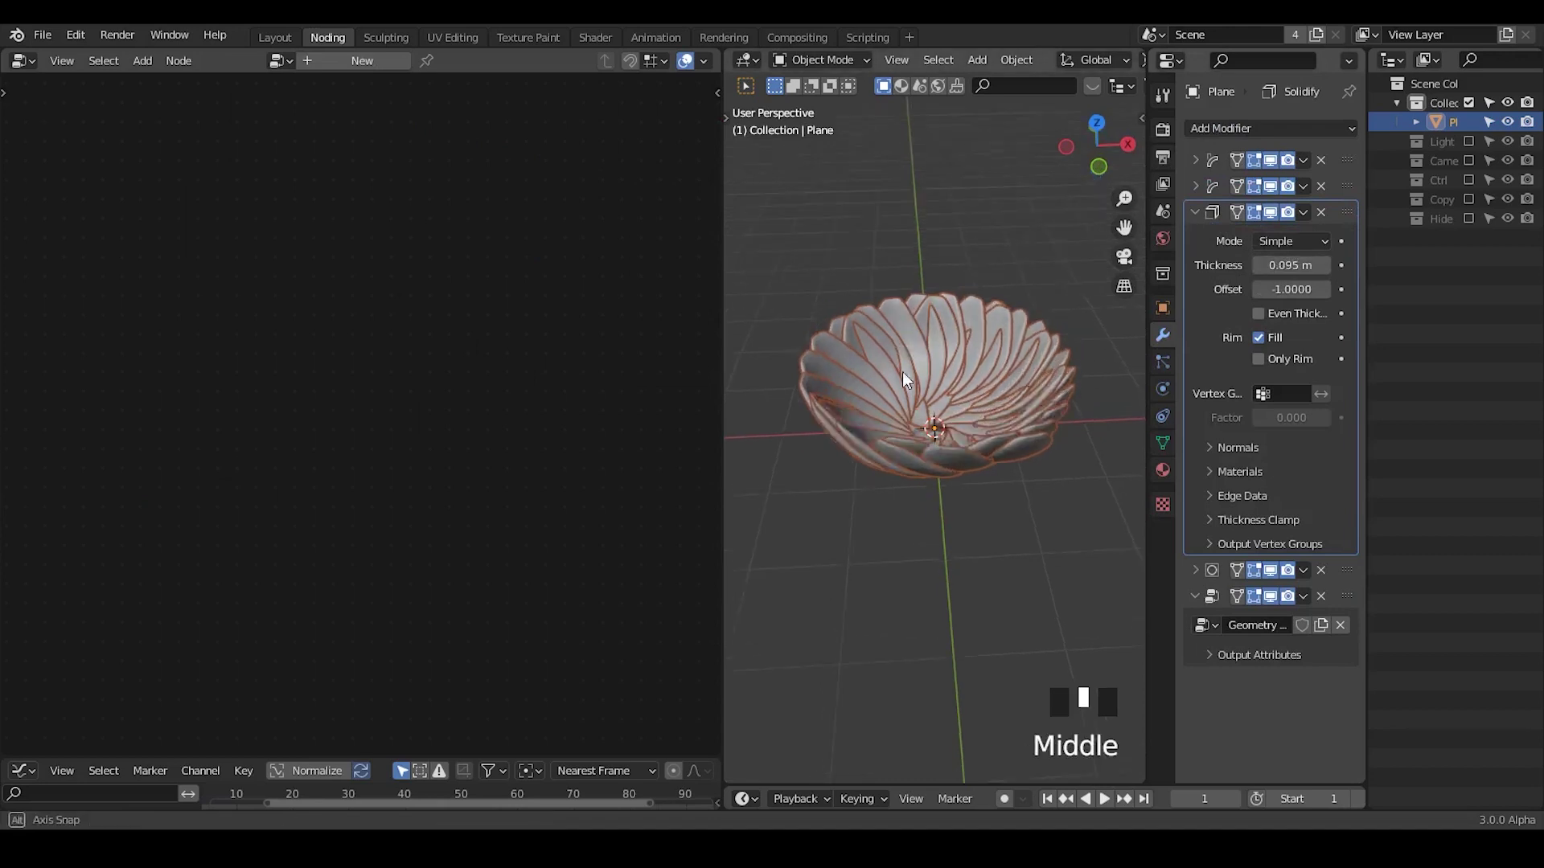
click(997, 295)
click(996, 375)
drag(1001, 386, 1344, 273)
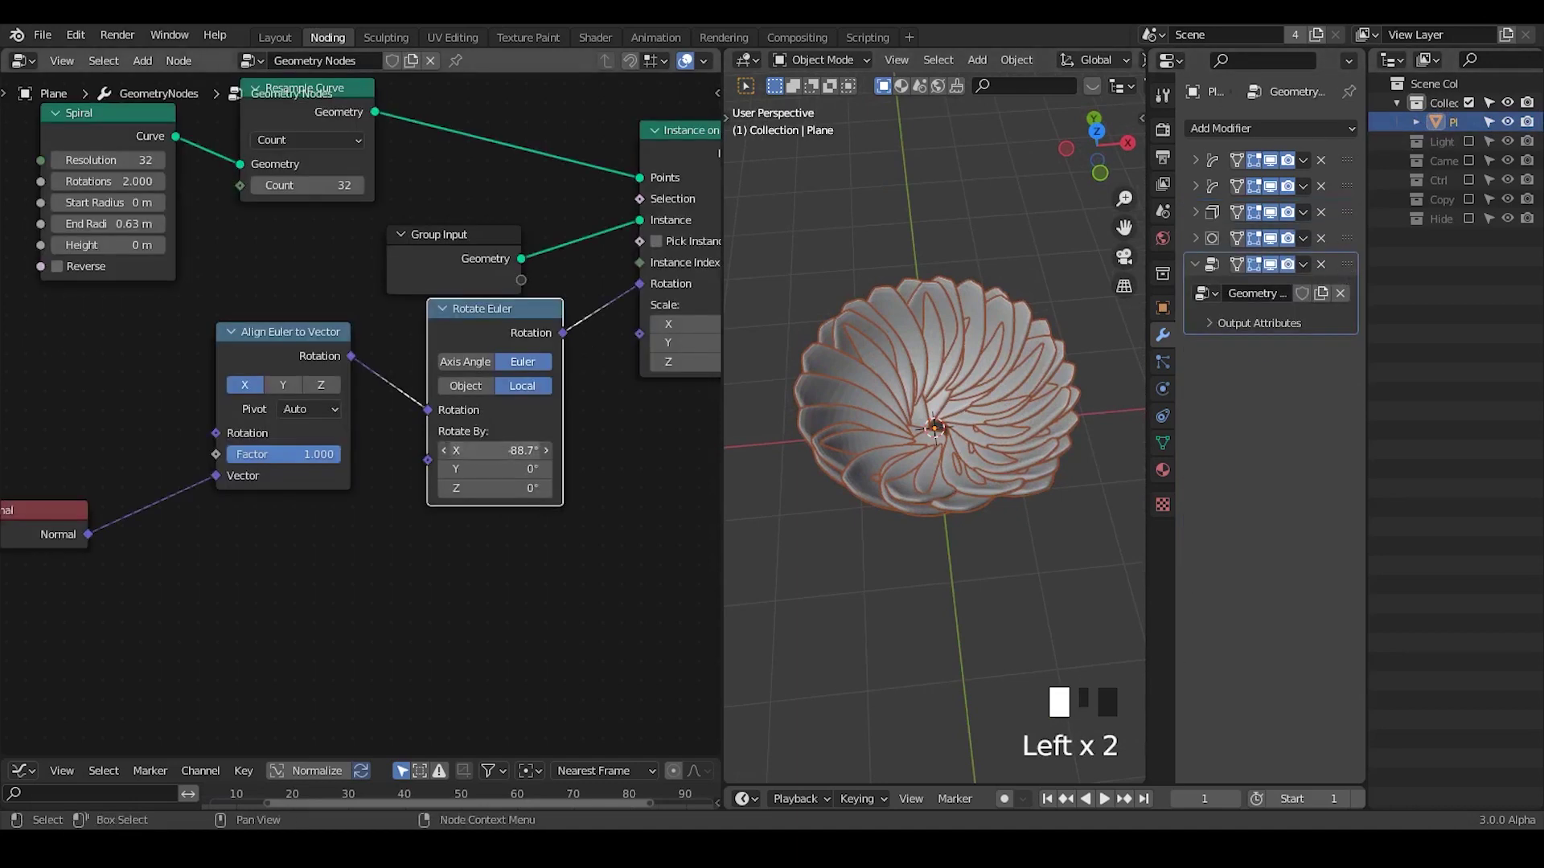
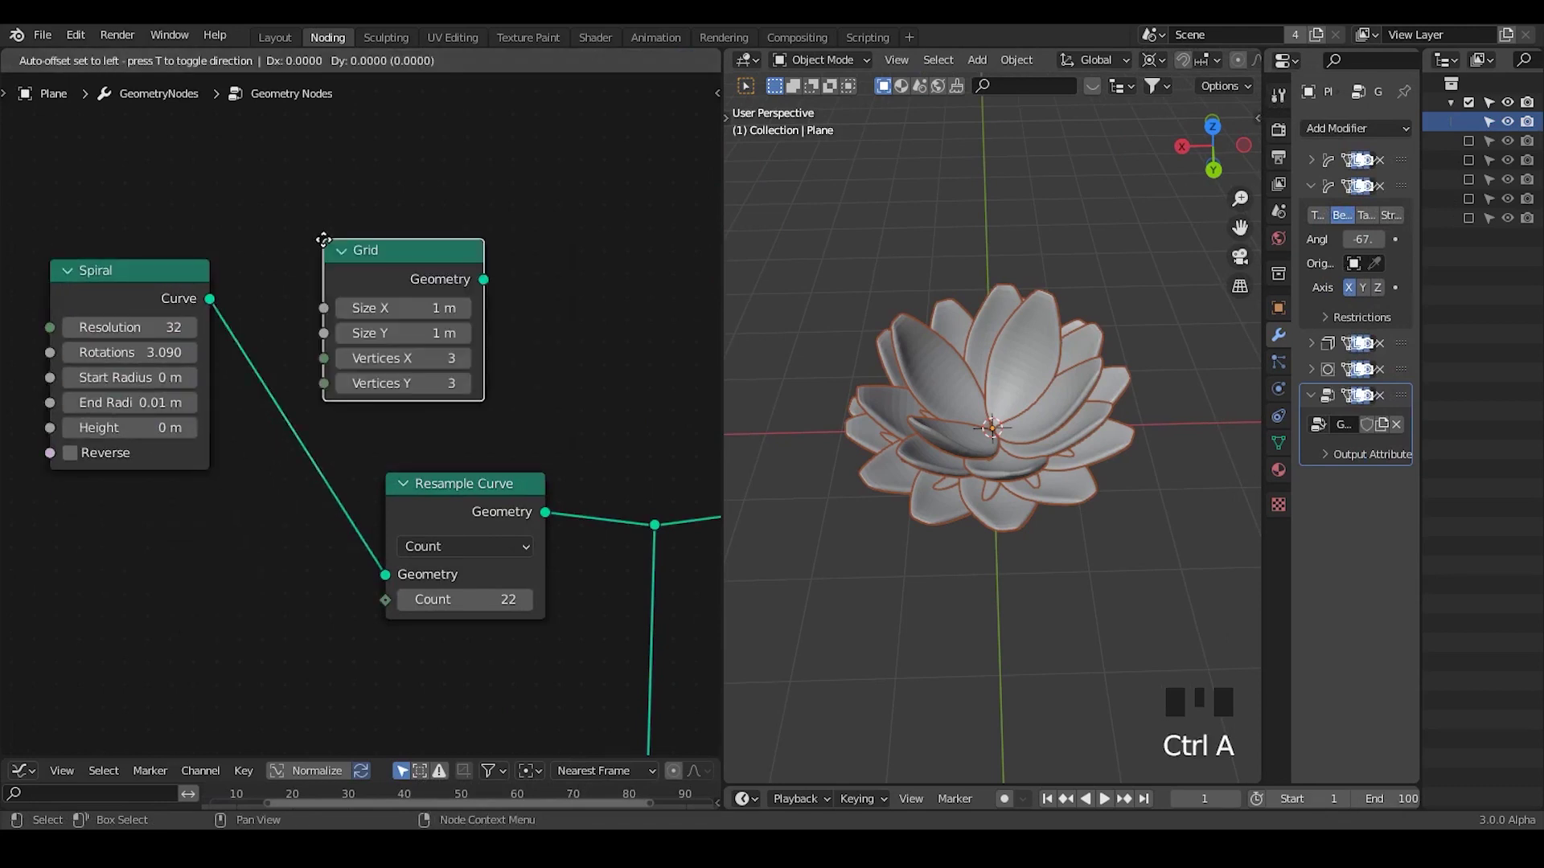
- Add Distribute Points on Faces fed by the Grid and route its points toward the output
middle_click(331, 205)
middle_click(399, 331)
click(401, 357)
key(ctrl+a)
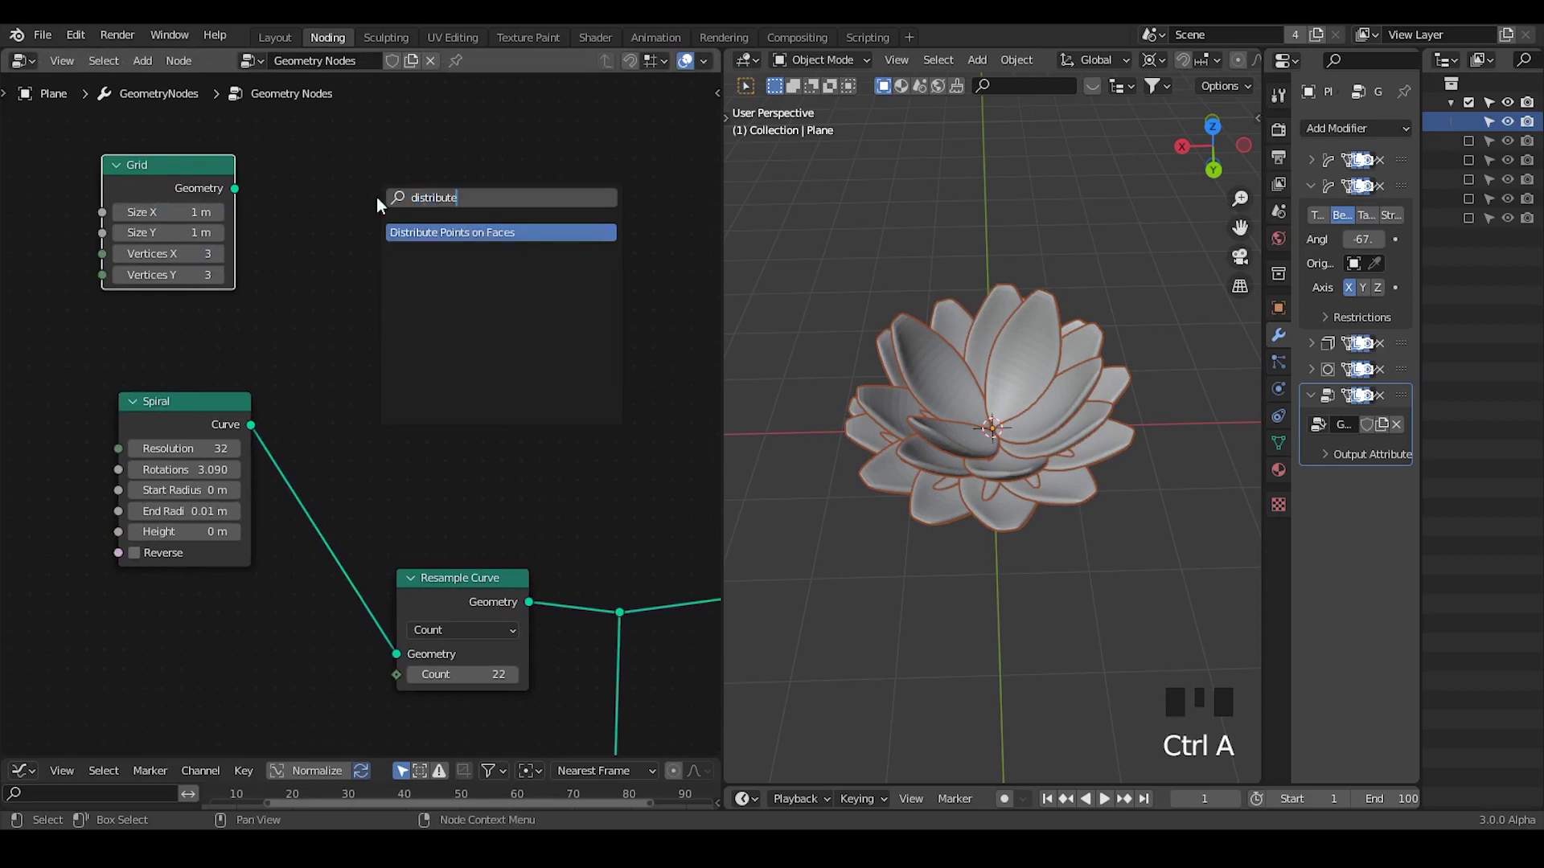
click(404, 152)
key(f)
drag(301, 211, 328, 206)
click(405, 185)
drag(442, 233, 368, 242)
click(368, 242)
key(ctrl+a)
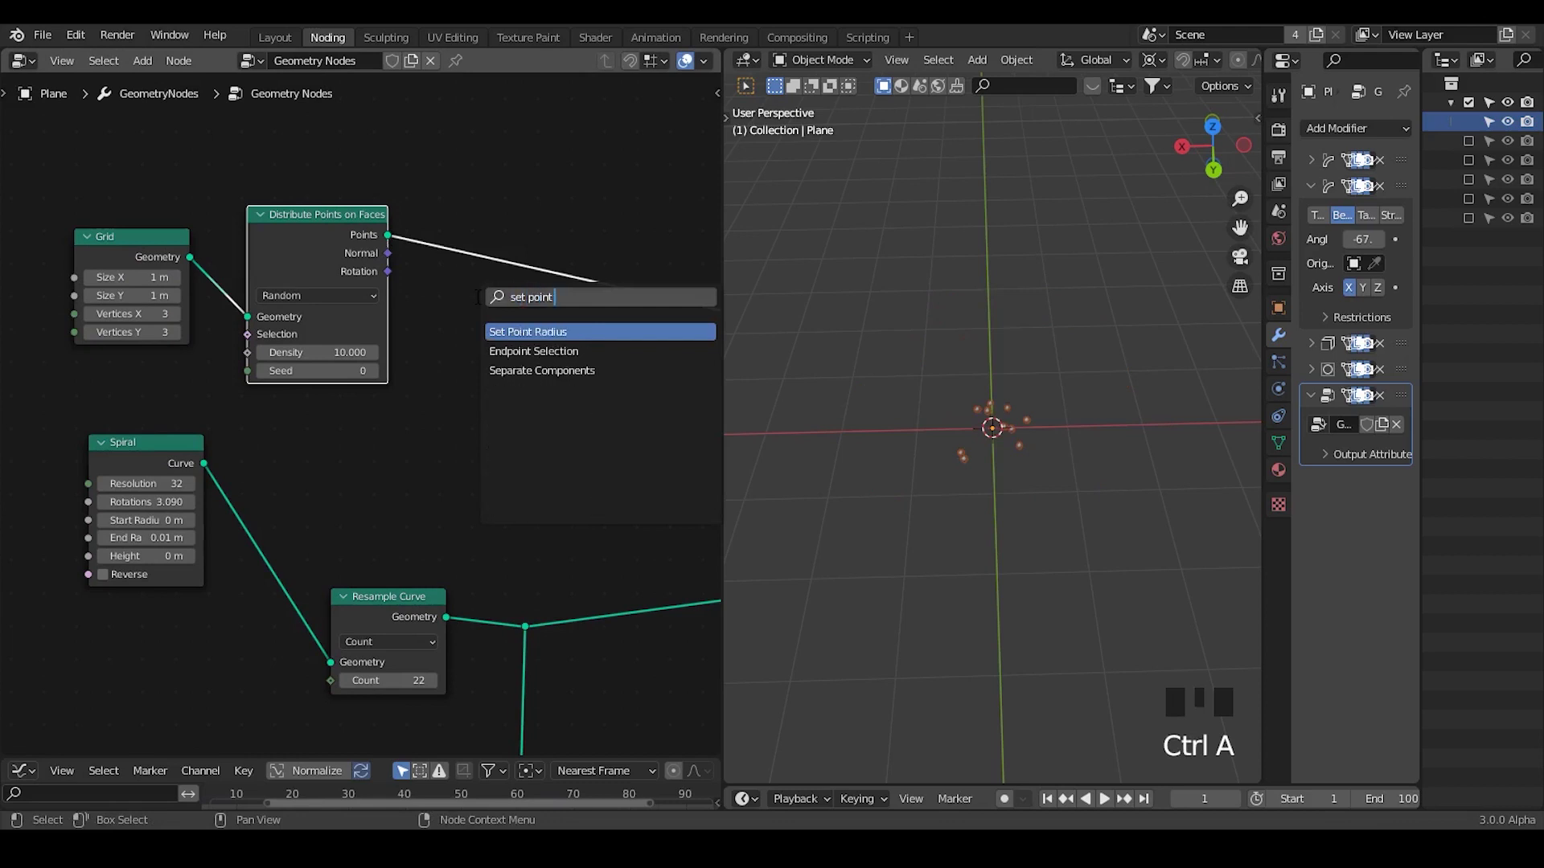
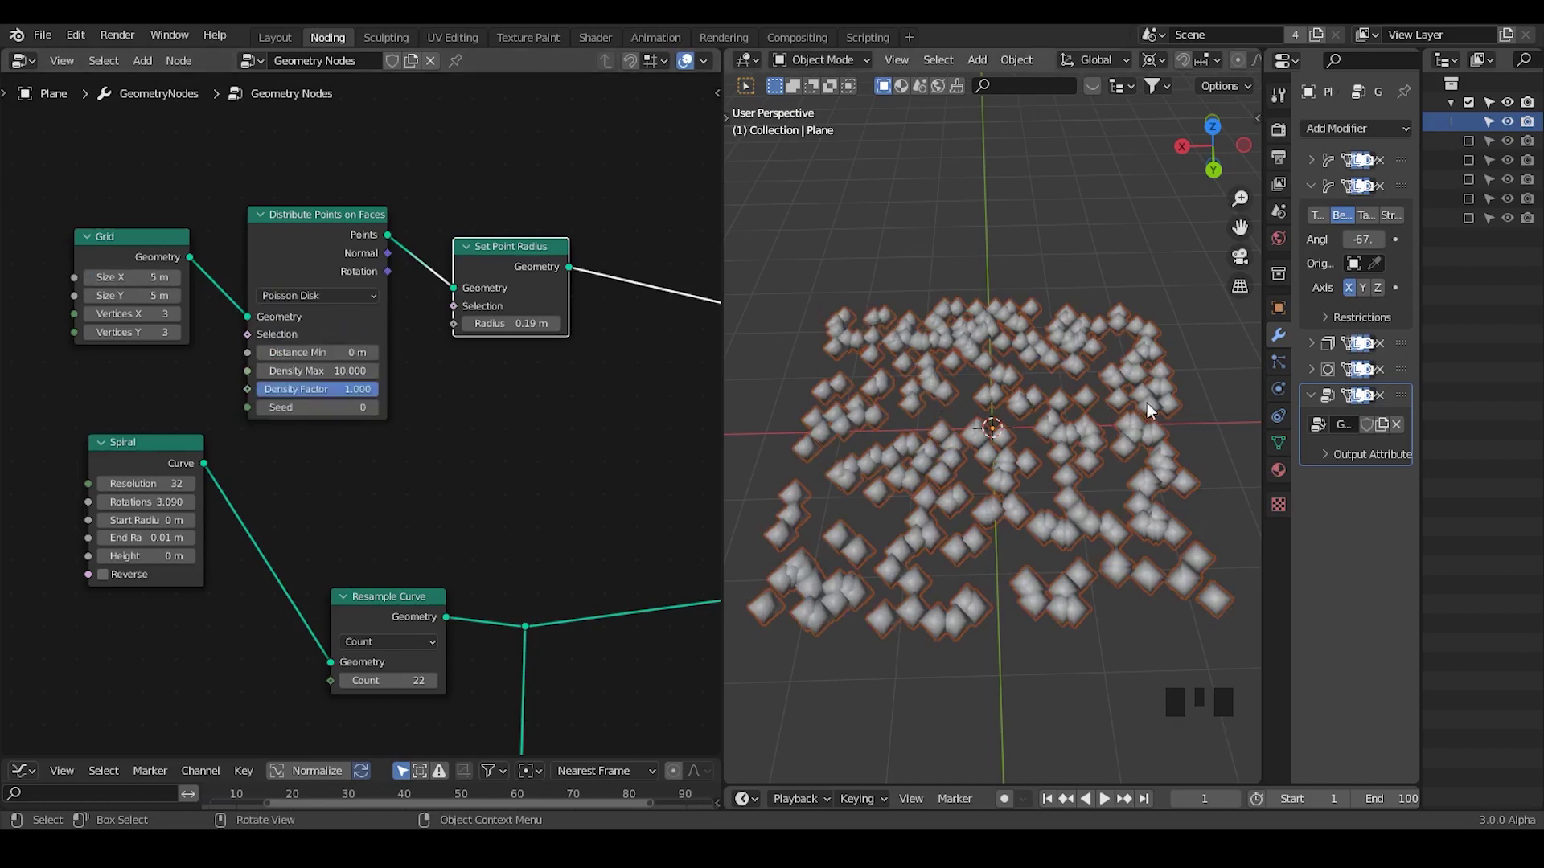
- Pan the node editor to bring the rest of the node tree into view
drag(523, 508, 472, 384)
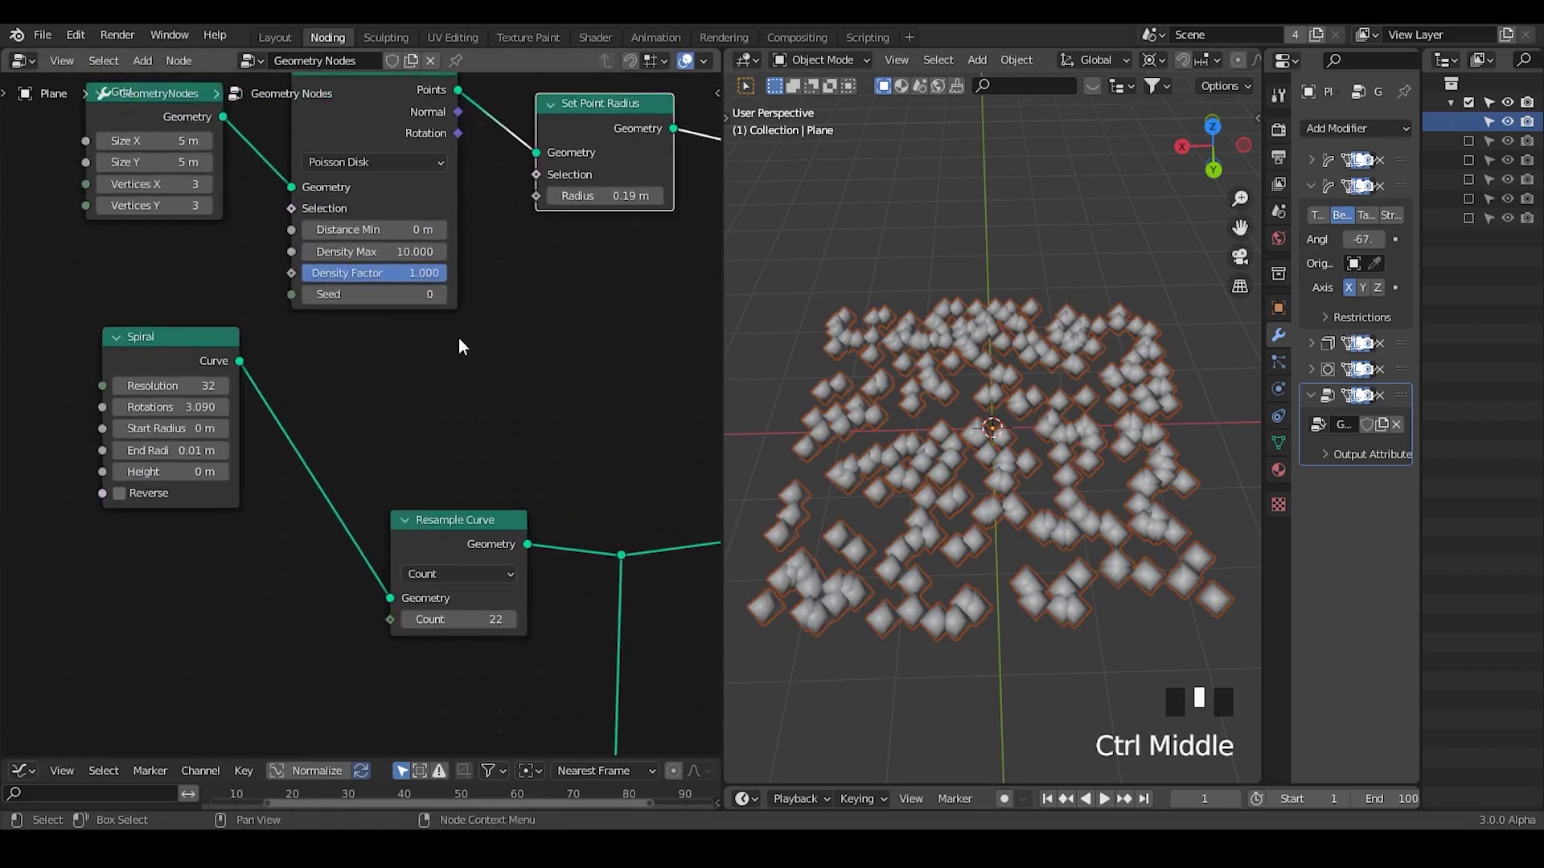
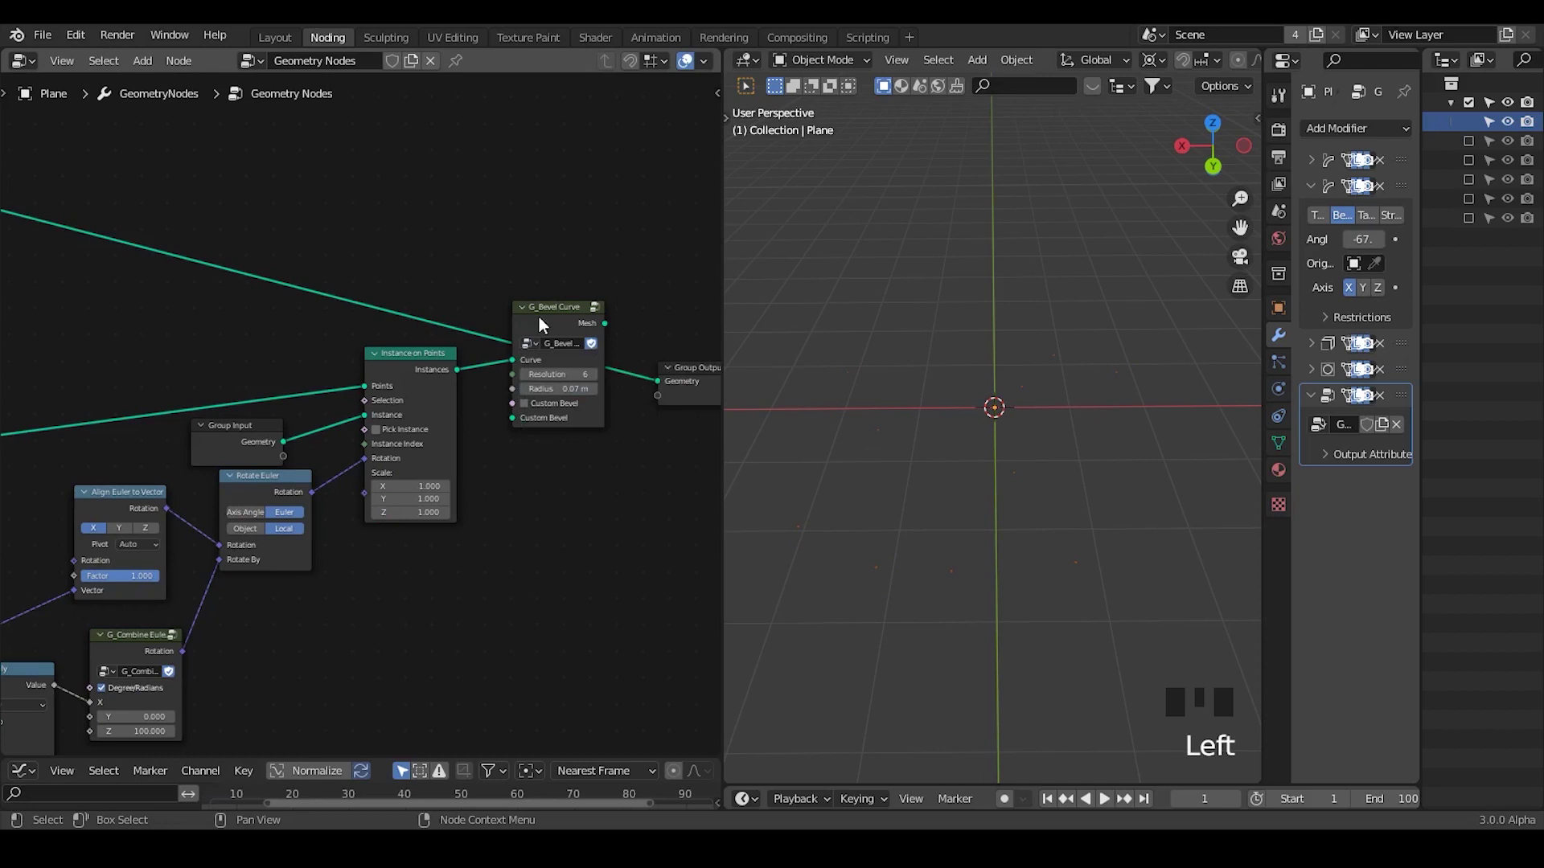
- Duplicate the G_Bevel Curve node onto the scattered points with radius 0.14 m
click(555, 319)
key(shift+d)
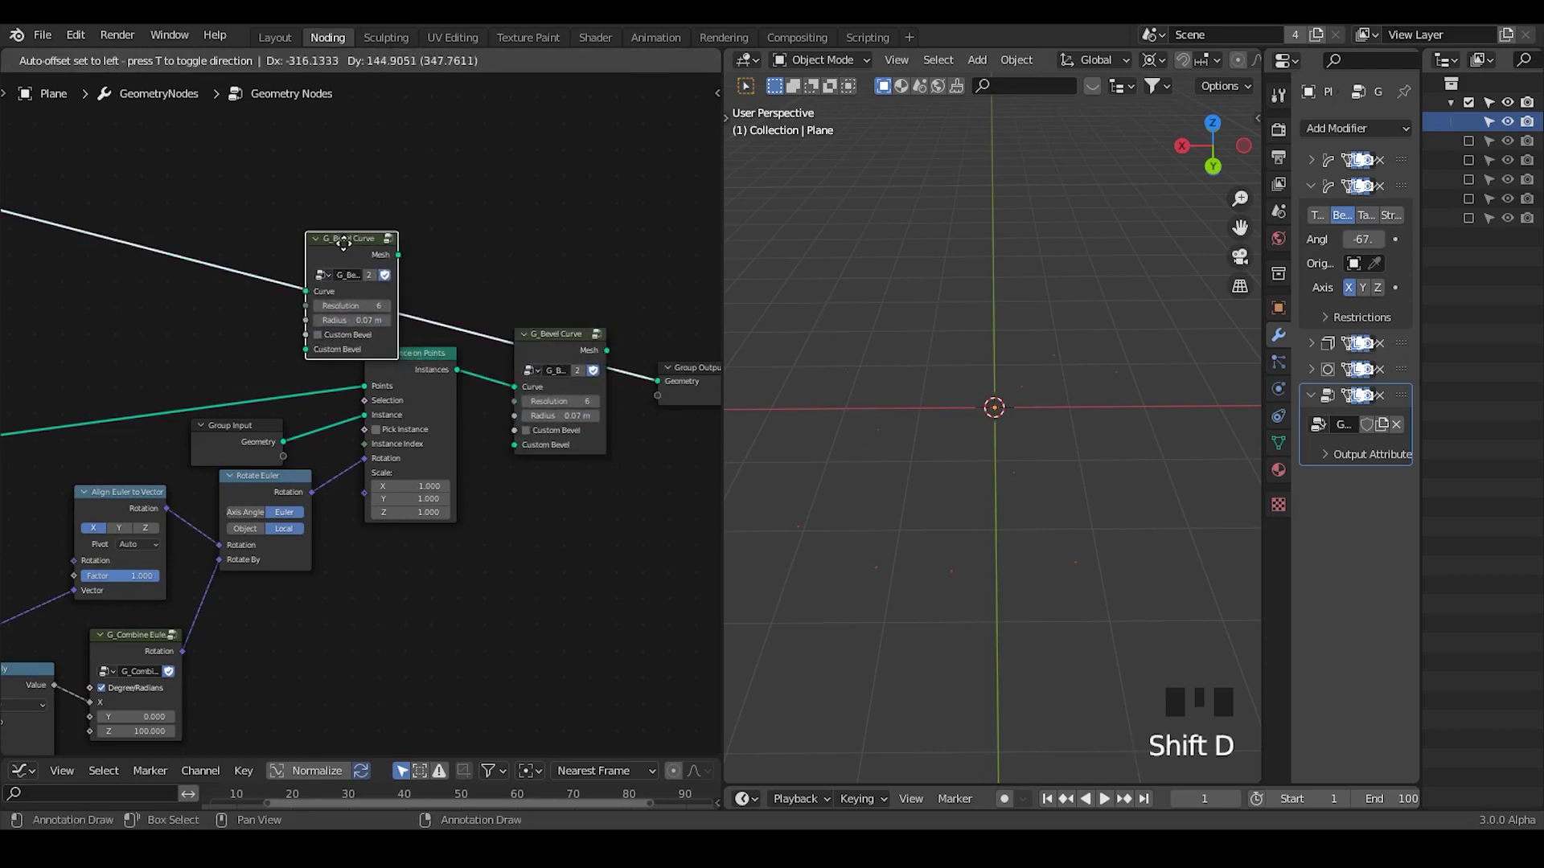
drag(348, 239, 566, 356)
key(x)
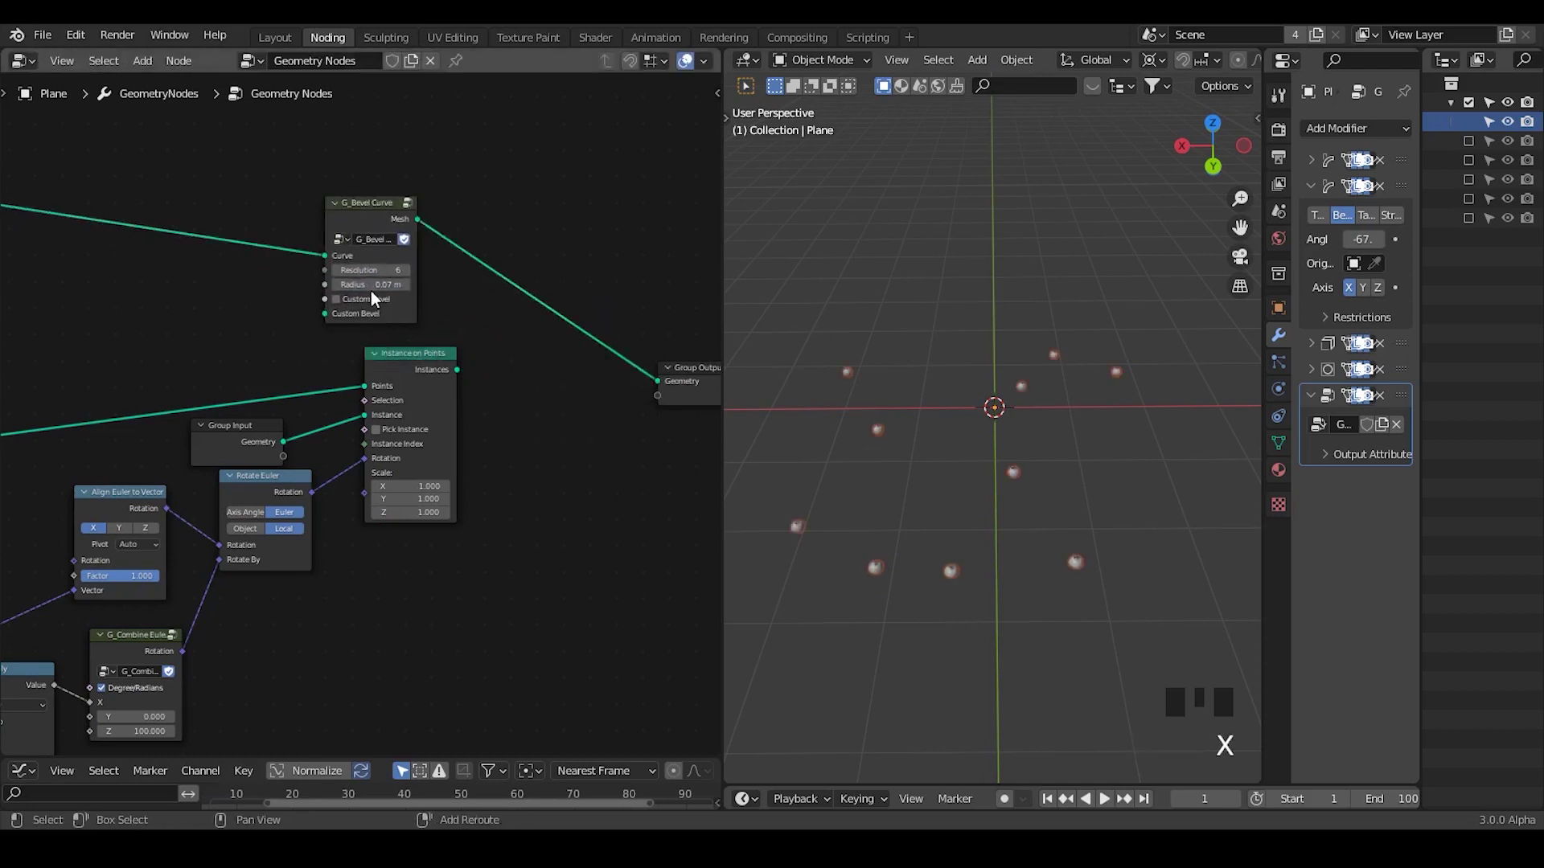
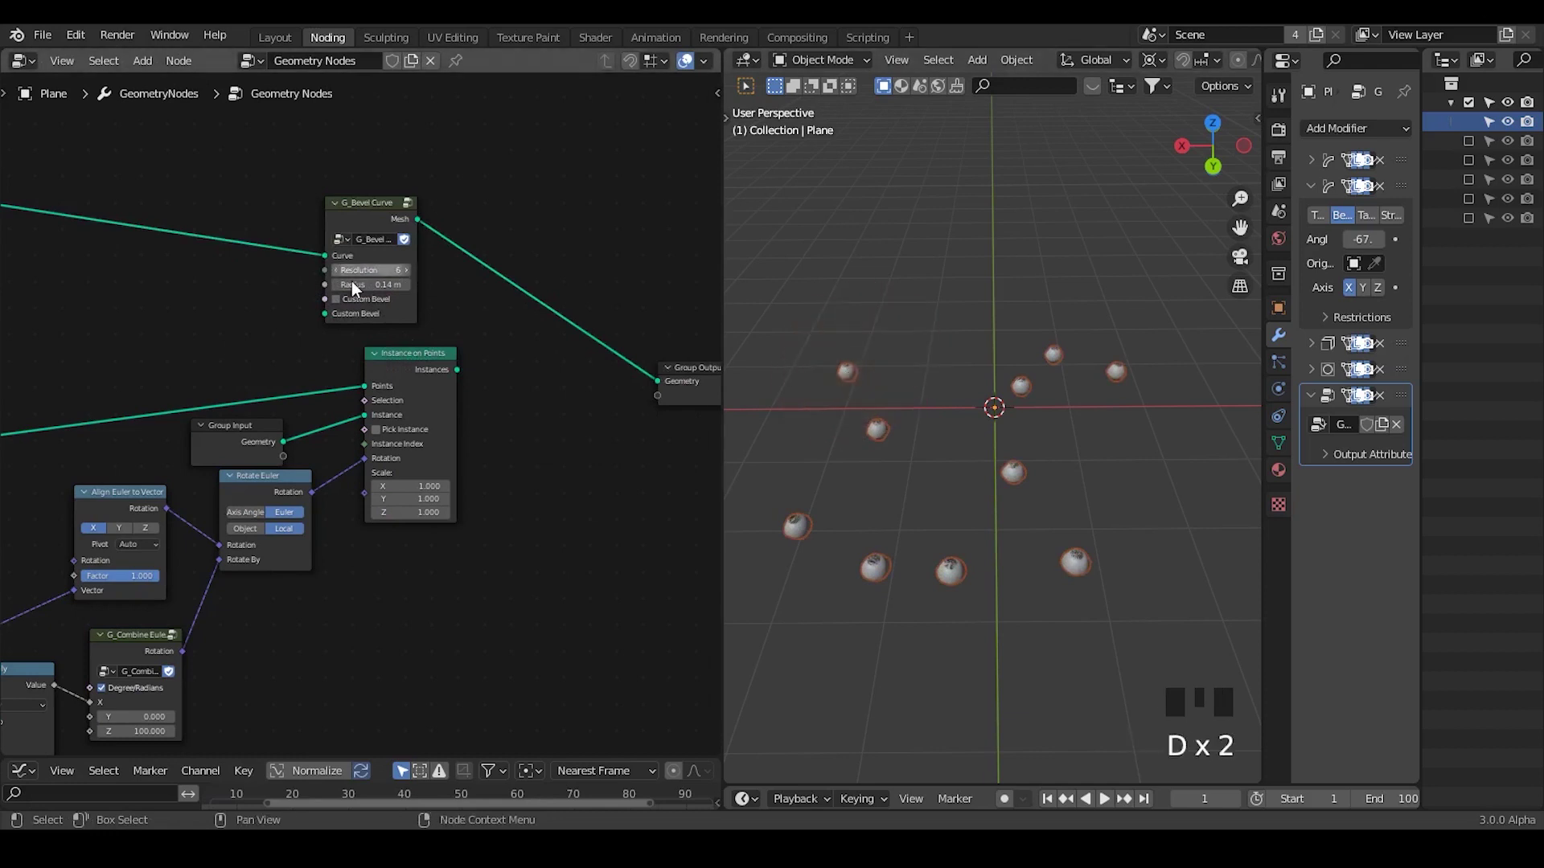
drag(392, 336, 527, 350)
click(527, 350)
- Connect the scattered points into the flower's Instance on Points node
drag(457, 252, 369, 292)
drag(369, 292, 560, 255)
drag(560, 255, 519, 271)
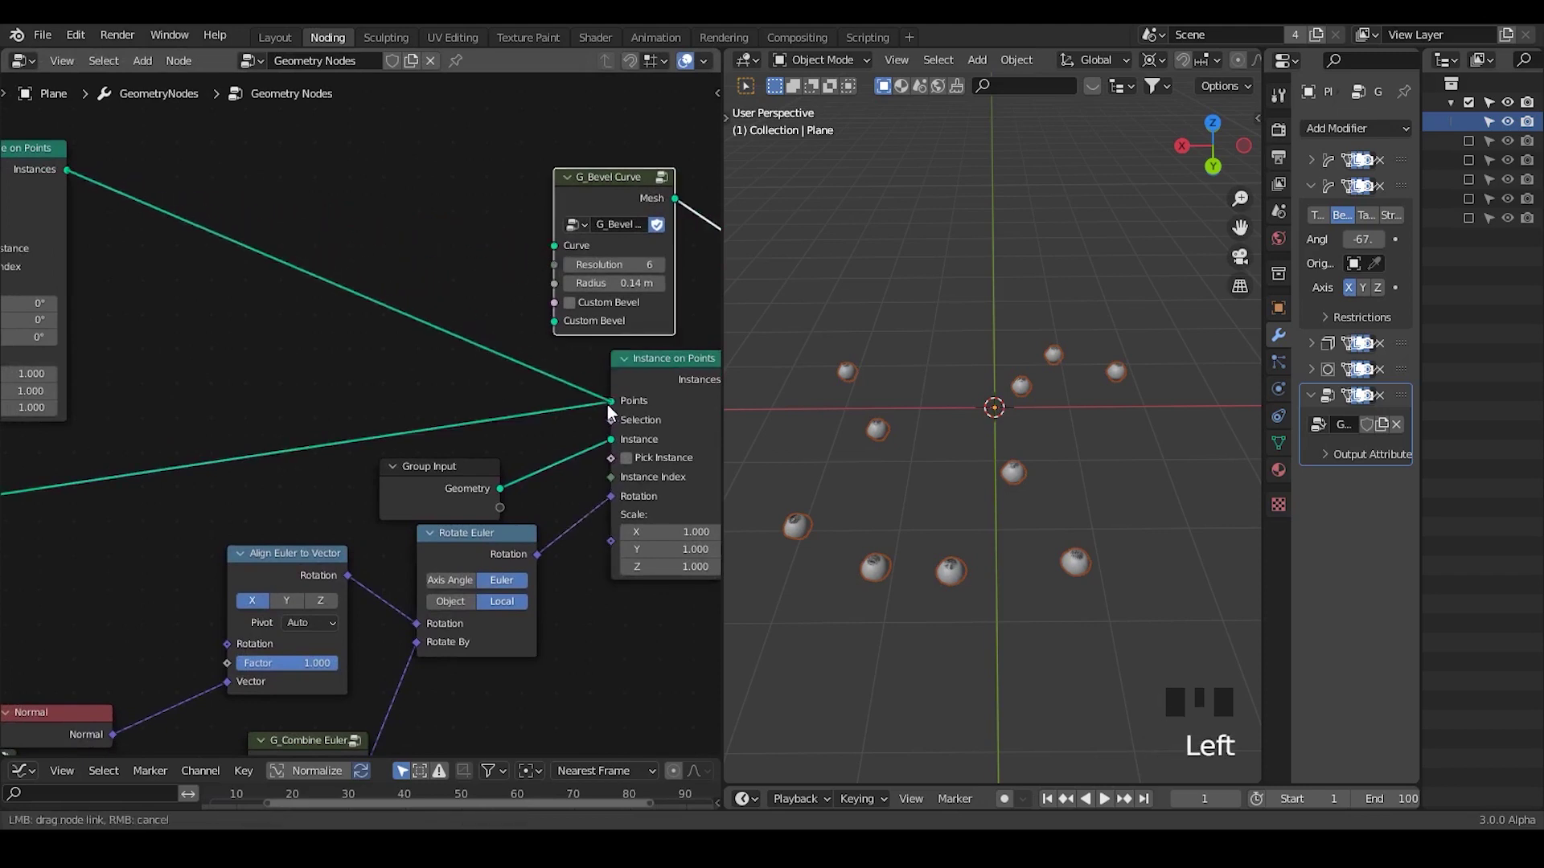
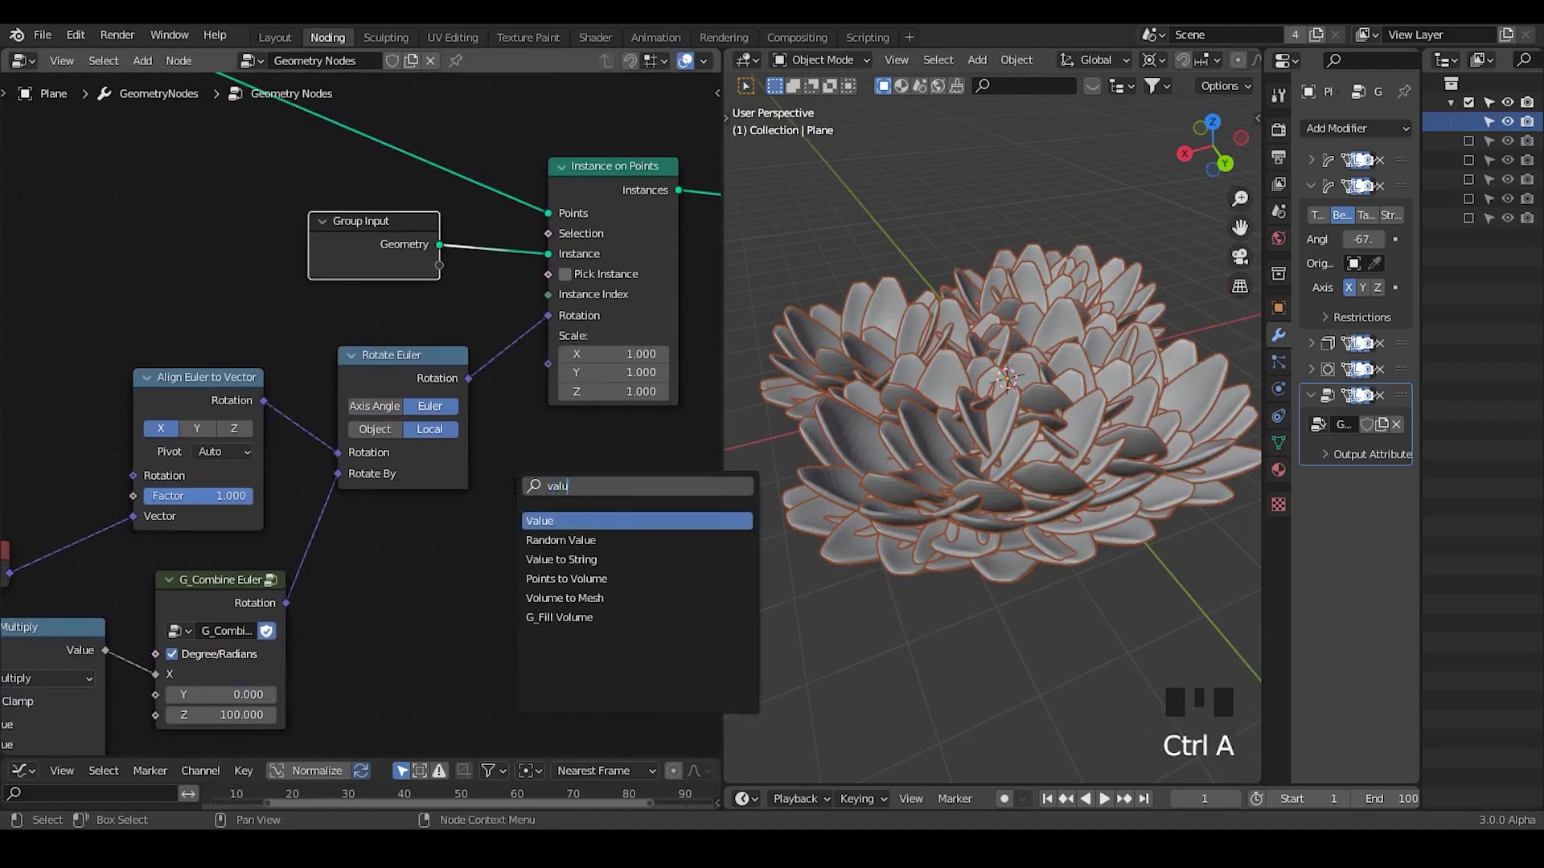
- Set Float A of the petal-angle G_Mix Float to −34.4
middle_click(492, 518)
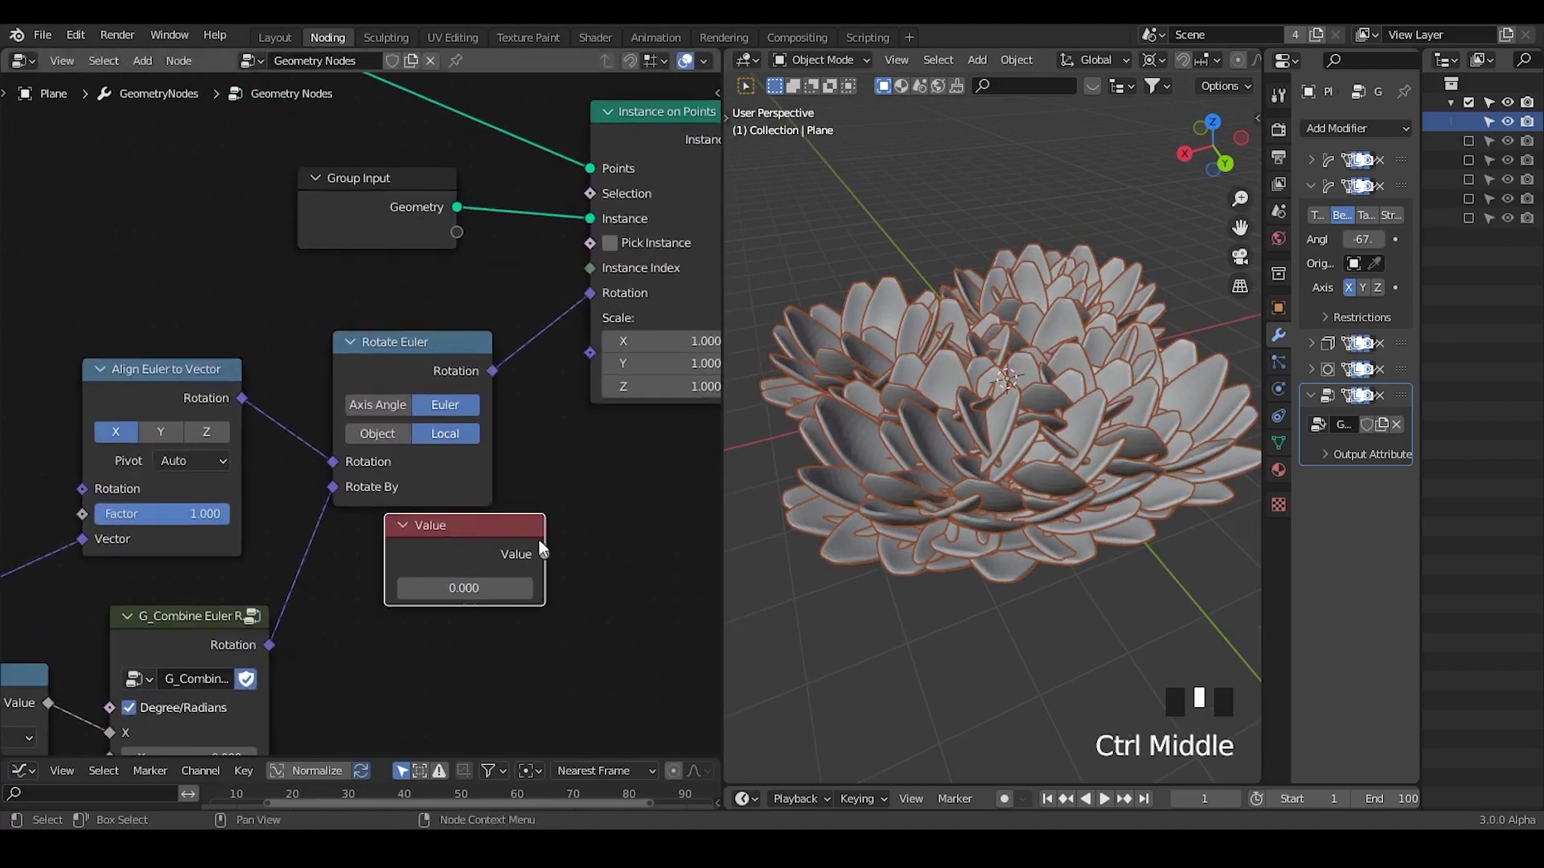
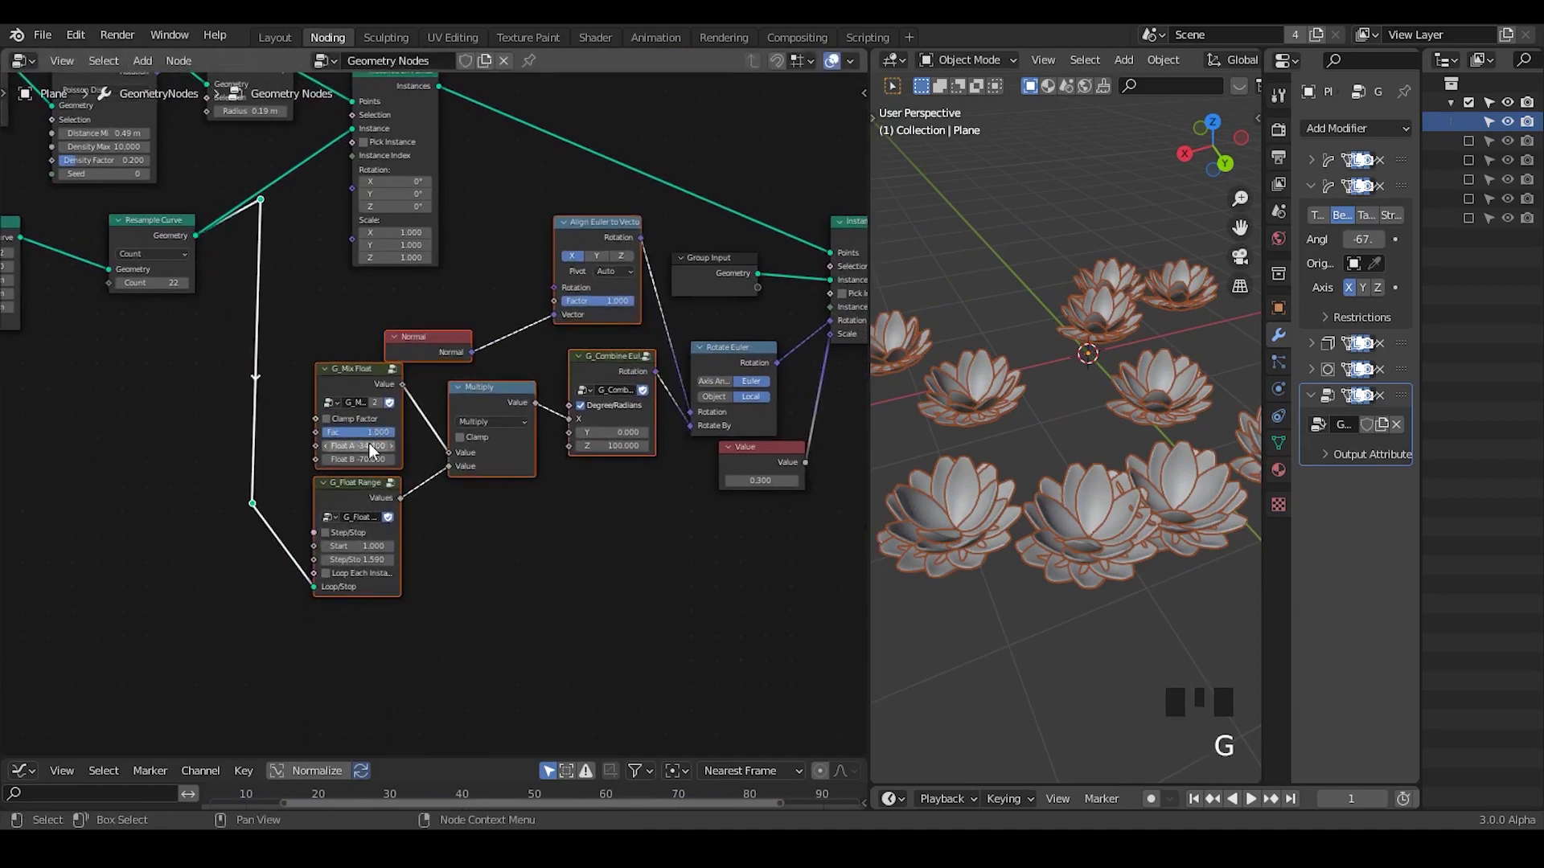
click(311, 227)
drag(301, 175, 241, 264)
key(ctrl+x)
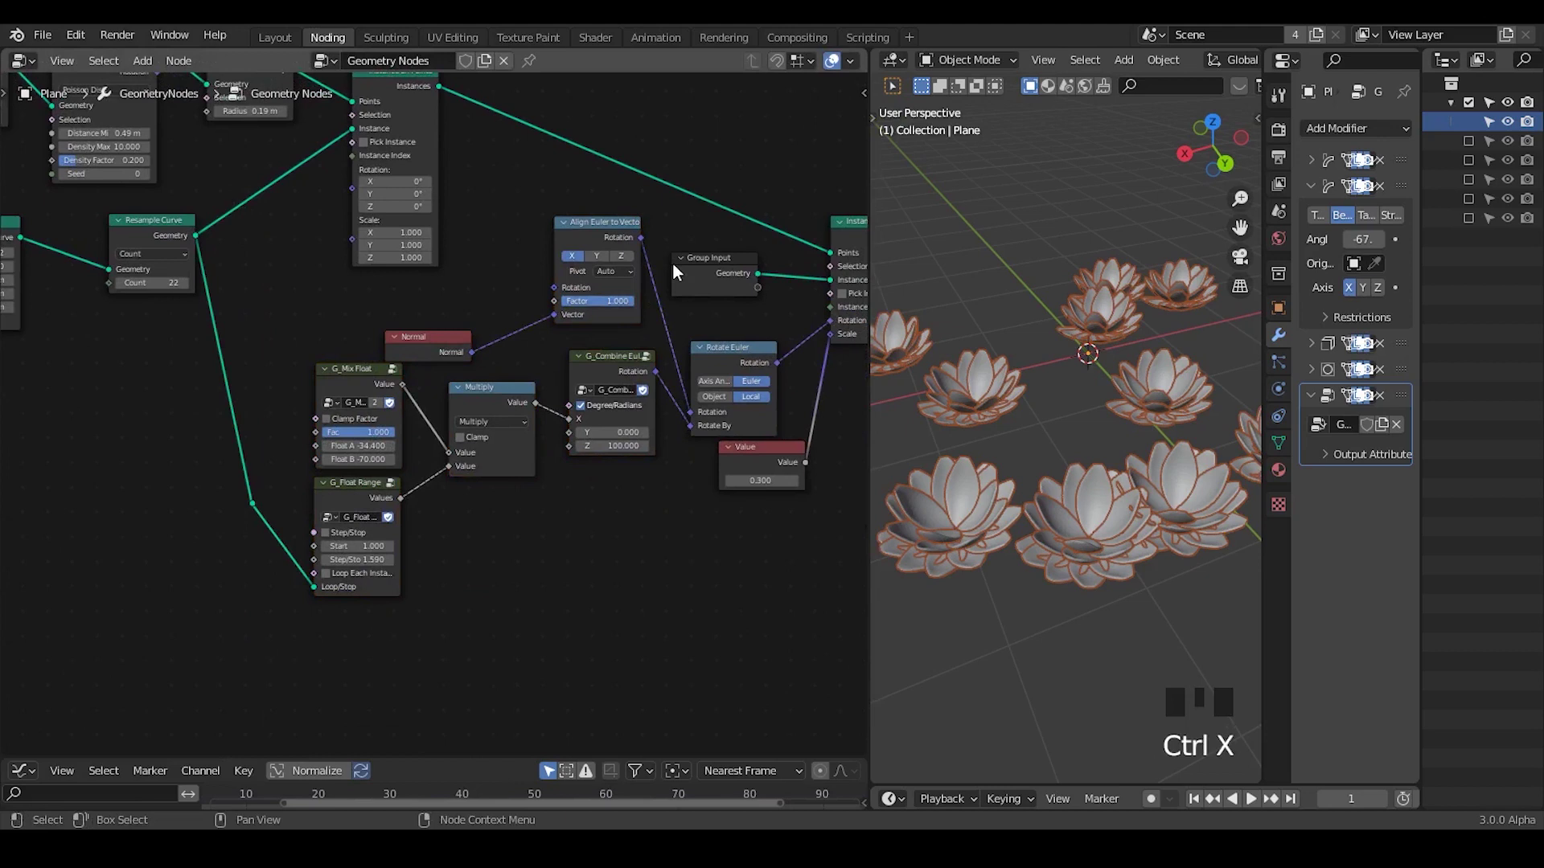
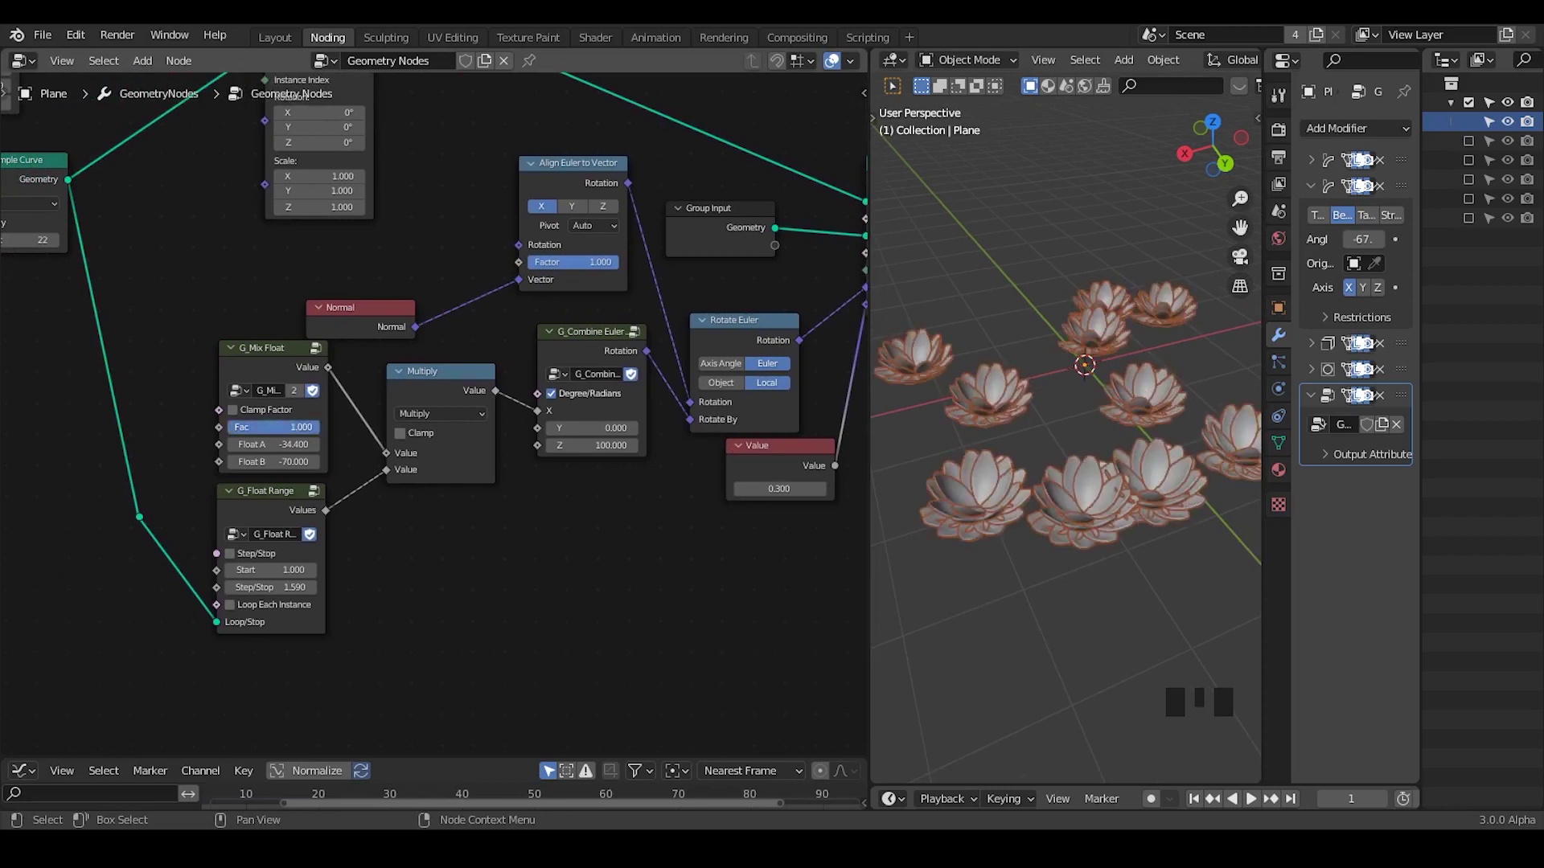
- Move the Mix Float and Float Range nodes down to clear space beside them
drag(377, 316, 767, 132)
drag(766, 132, 655, 312)
key(g)
drag(743, 573, 621, 556)
key(g)
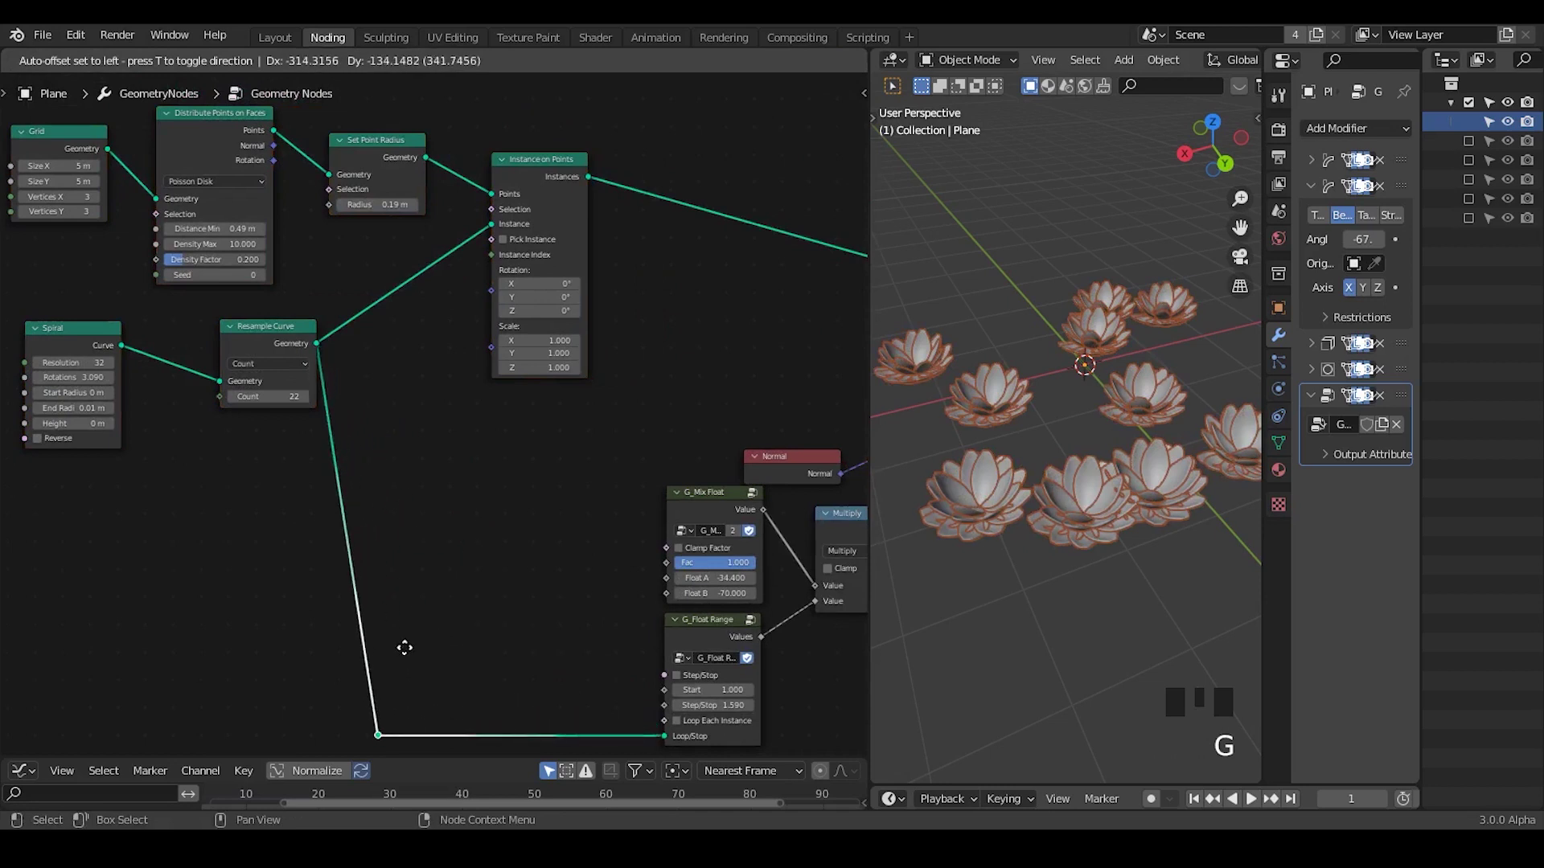
scroll(down, 3)
drag(541, 604, 679, 417)
drag(679, 417, 383, 309)
- Place G_Directional Falloff and feed a Position node into its Custom Vector
key(ctrl+a)
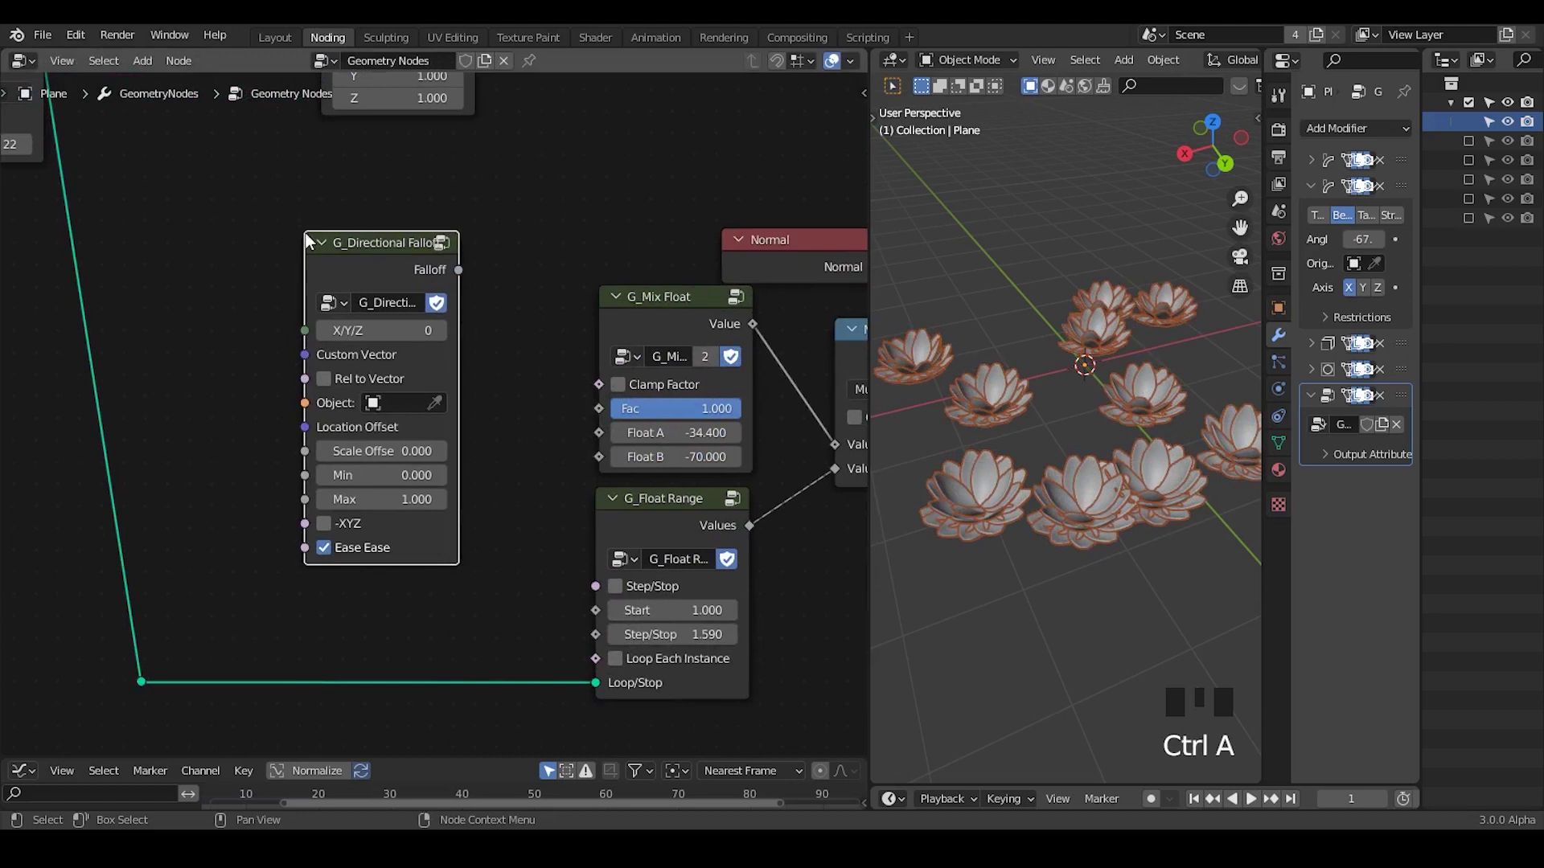
drag(385, 283, 218, 302)
key(ctrl+a)
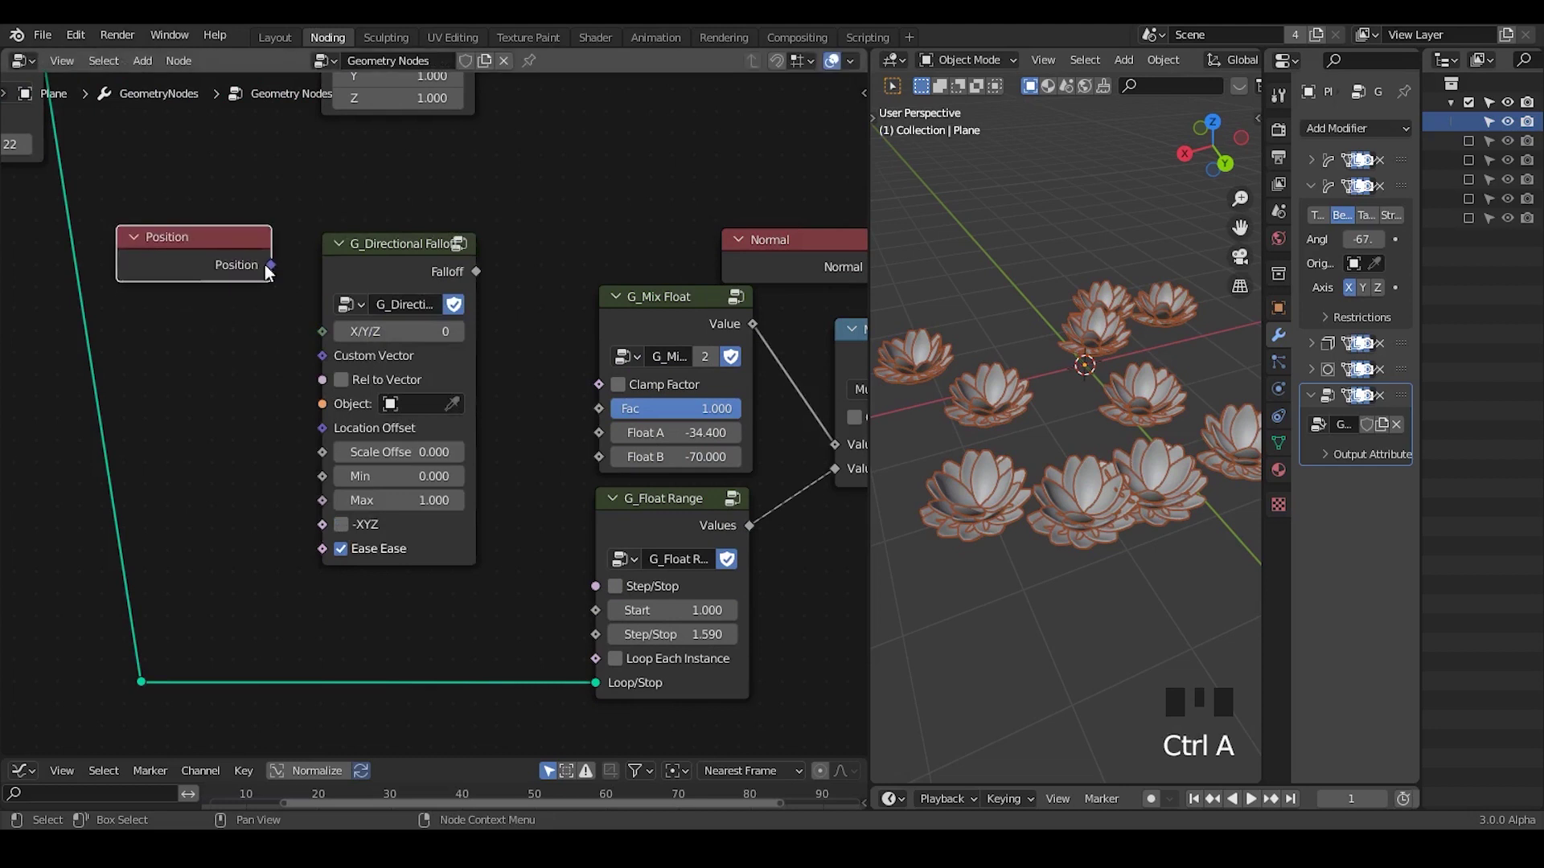
drag(283, 289, 397, 274)
- Delete the Position node again, leaving the falloff group unconnected
click(219, 272)
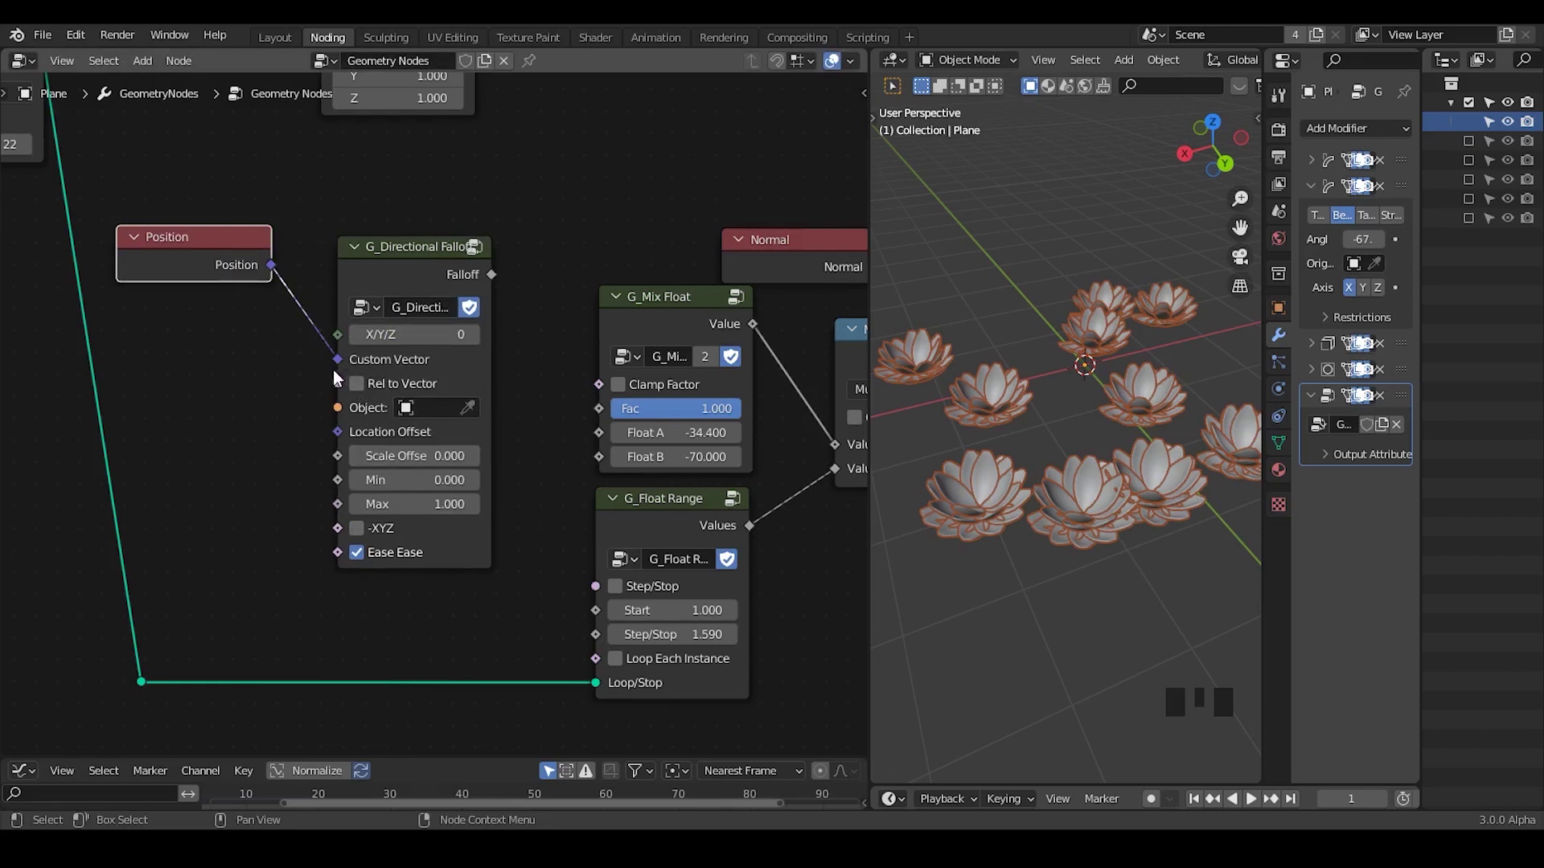
click(196, 247)
key(x)
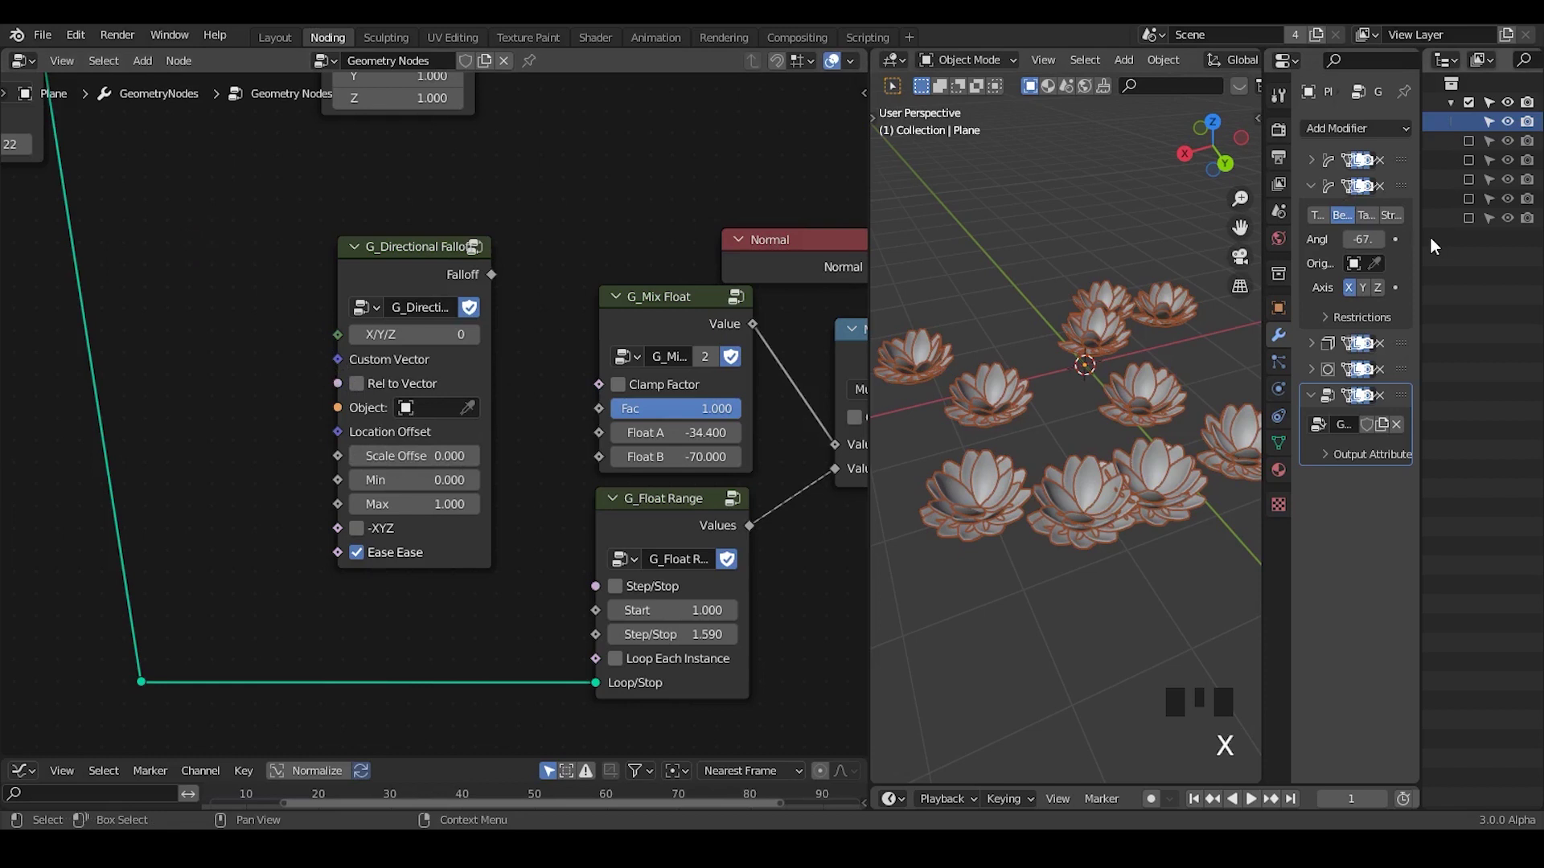
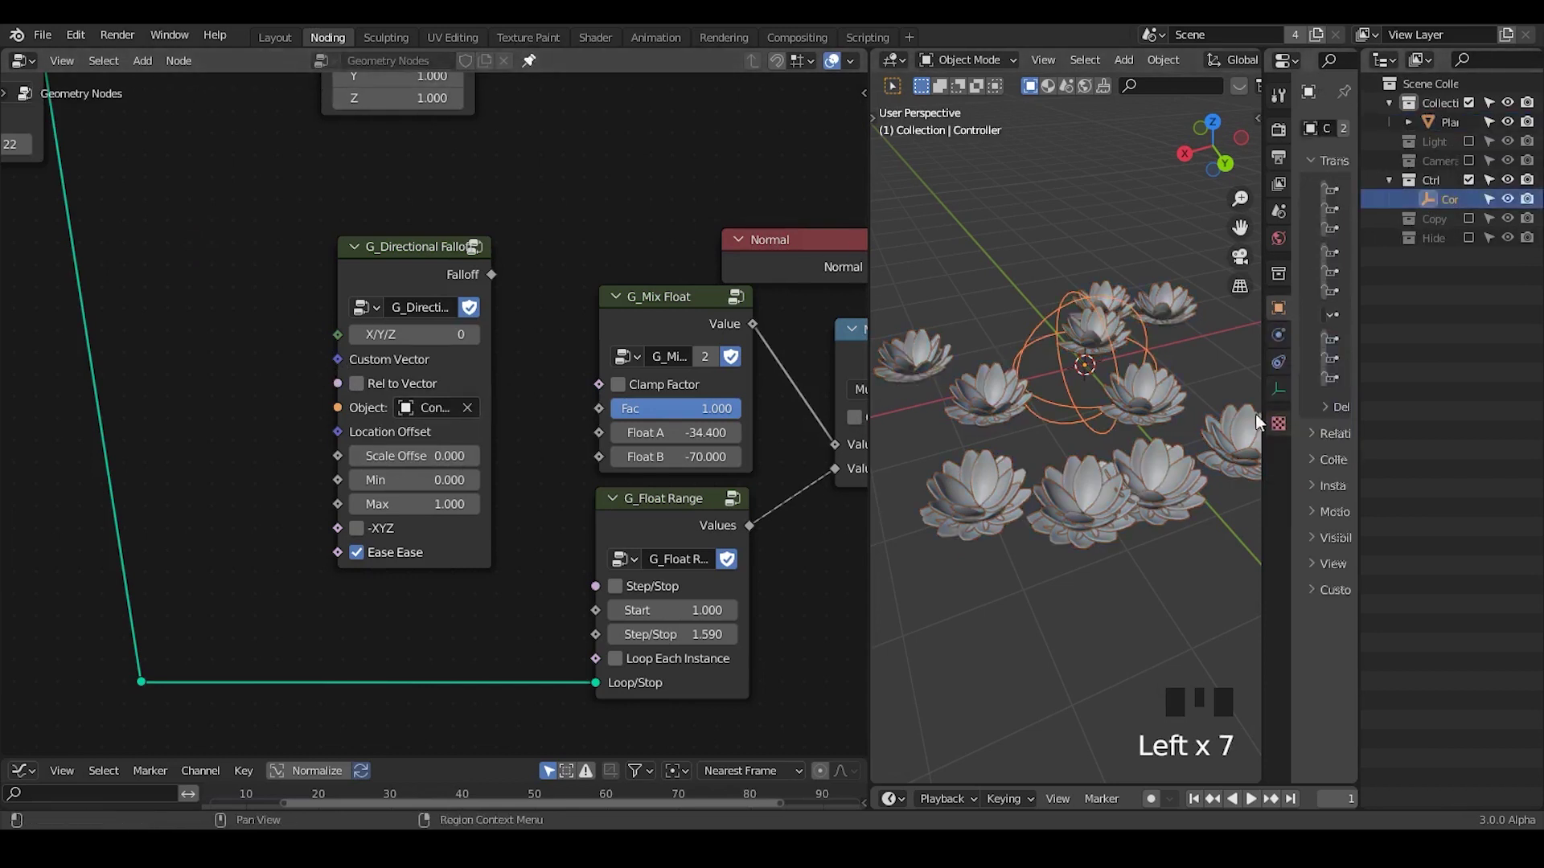
- Link the Directional Falloff output into the G_Mix Float Fac socket, with Controller as its object
drag(1283, 402, 1341, 164)
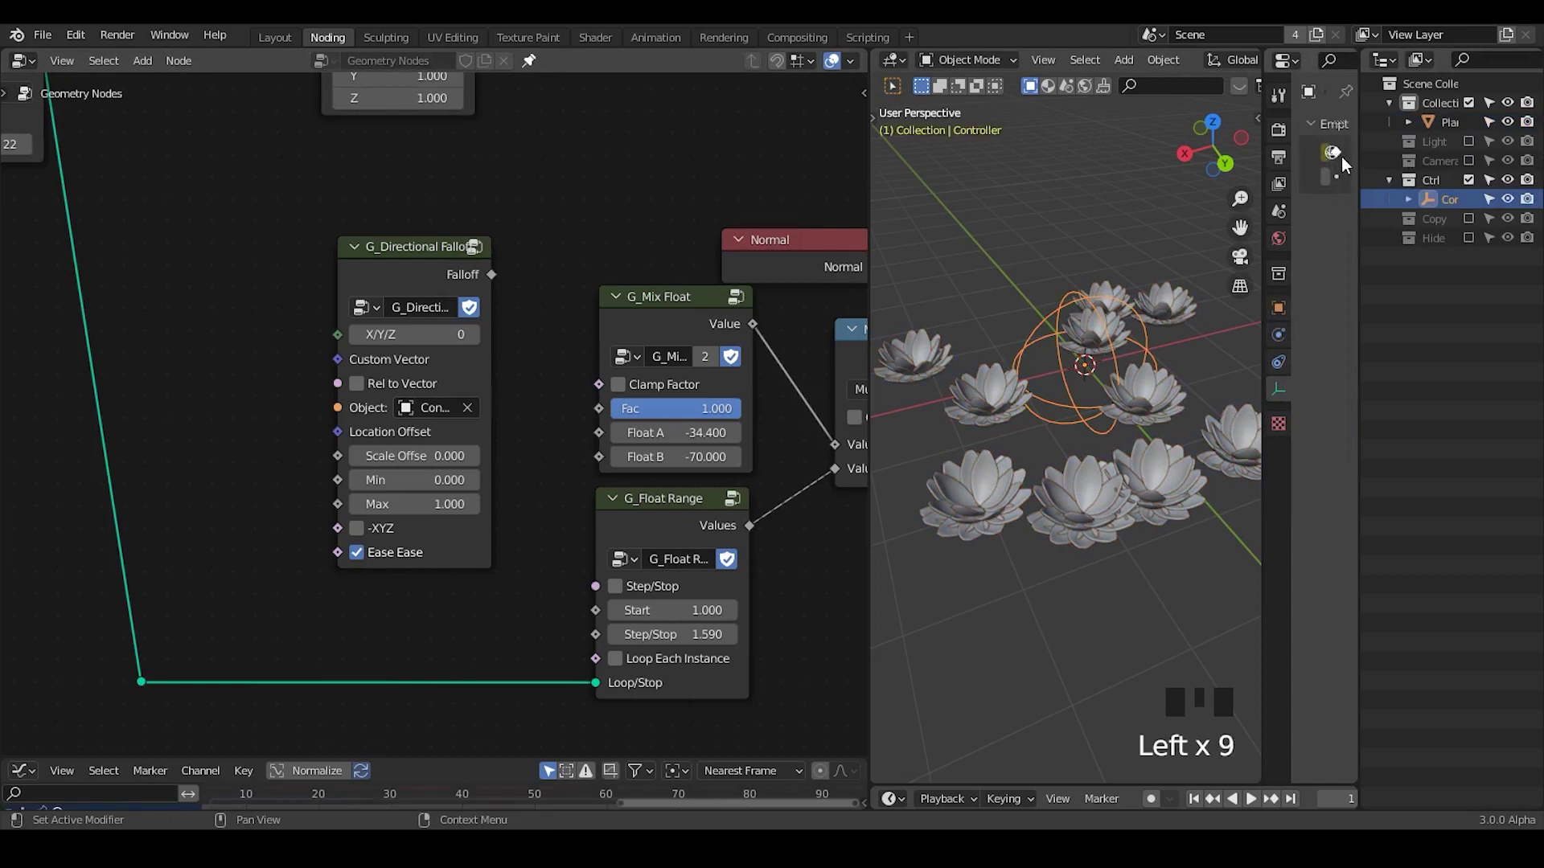
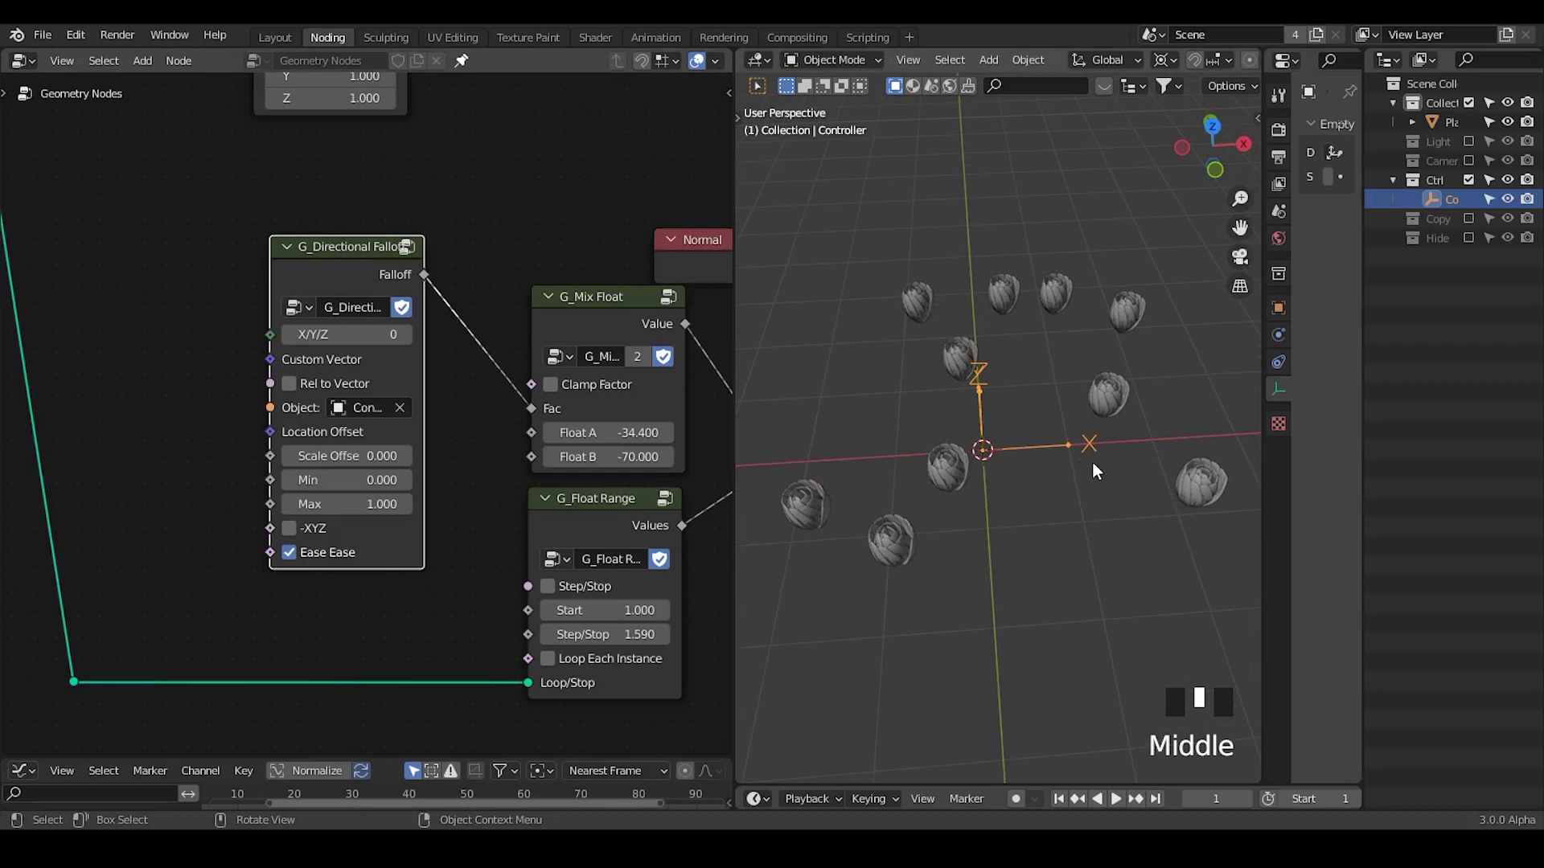
- Slide the Controller empty along X to watch nearby flowers open
click(1048, 454)
key(g)
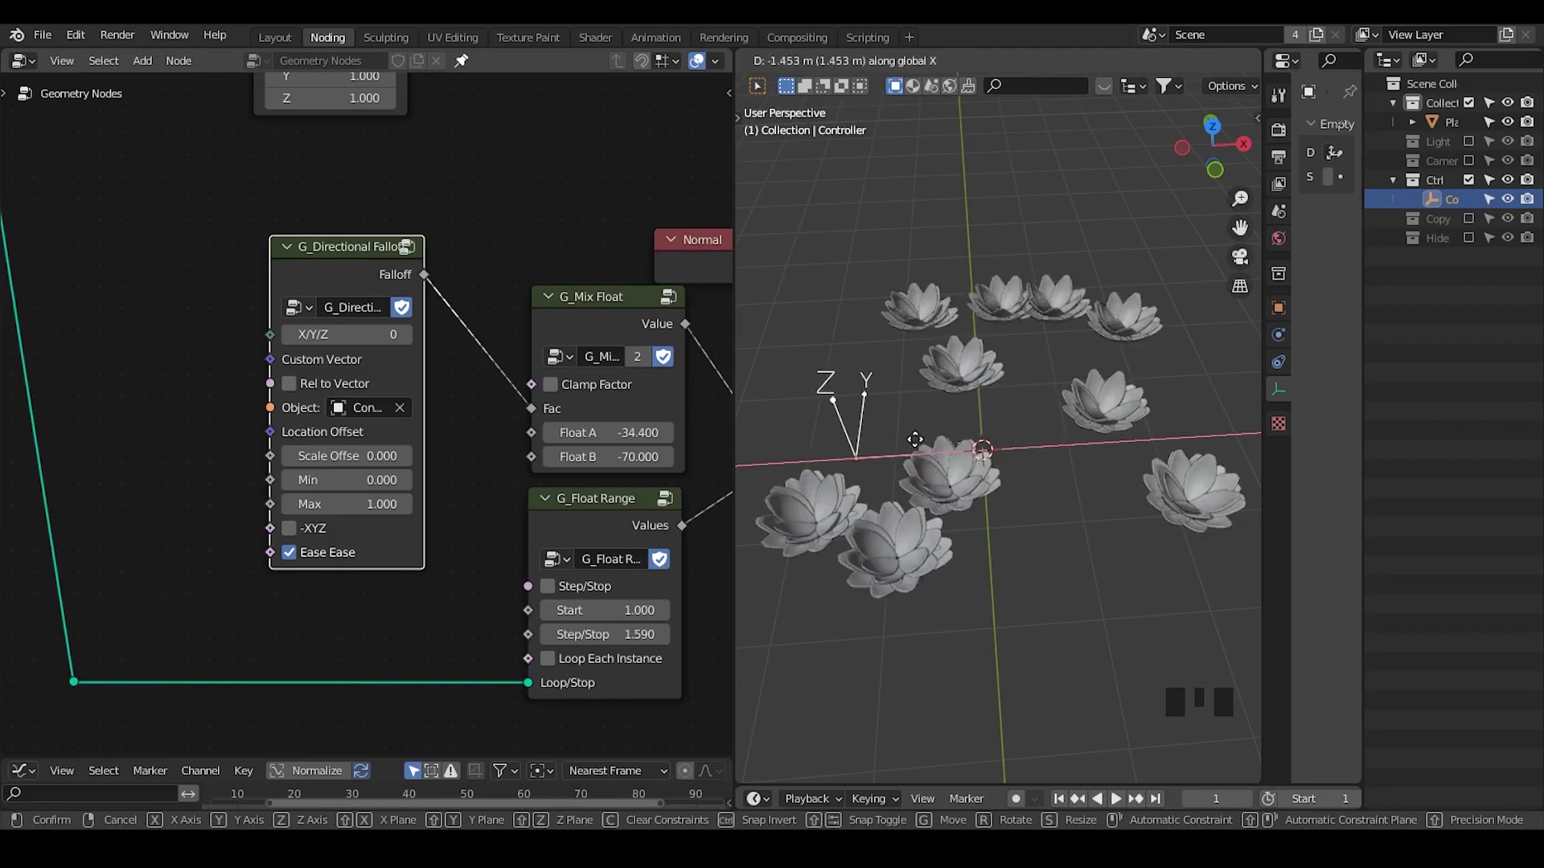
drag(971, 471, 982, 428)
key(d)
click(981, 428)
key(d)
click(1030, 408)
key(d)
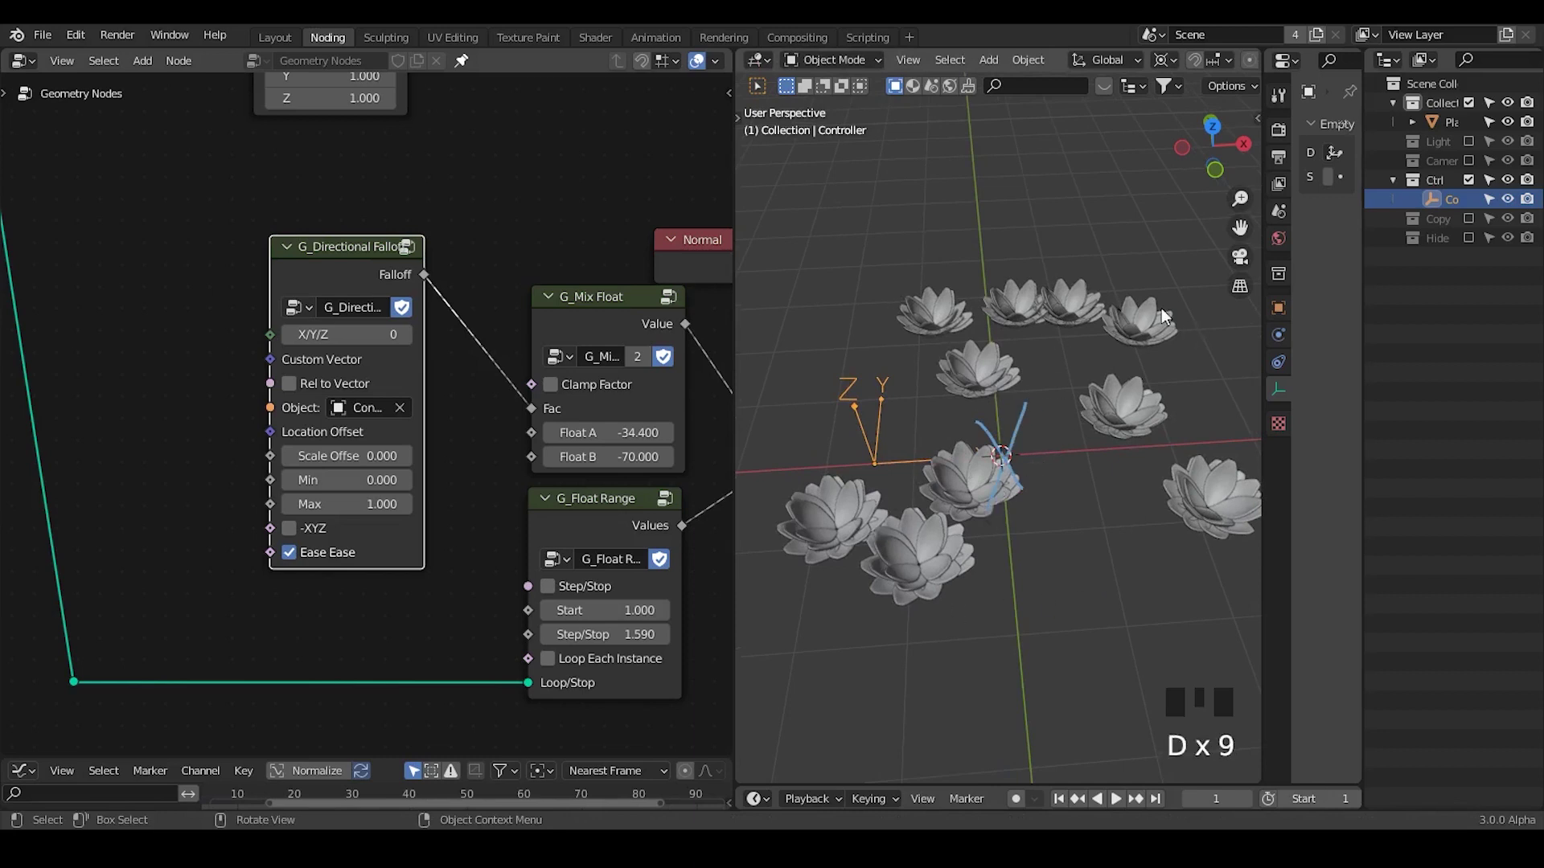
- Slide the Controller back along X so the flowers close again
key(g)
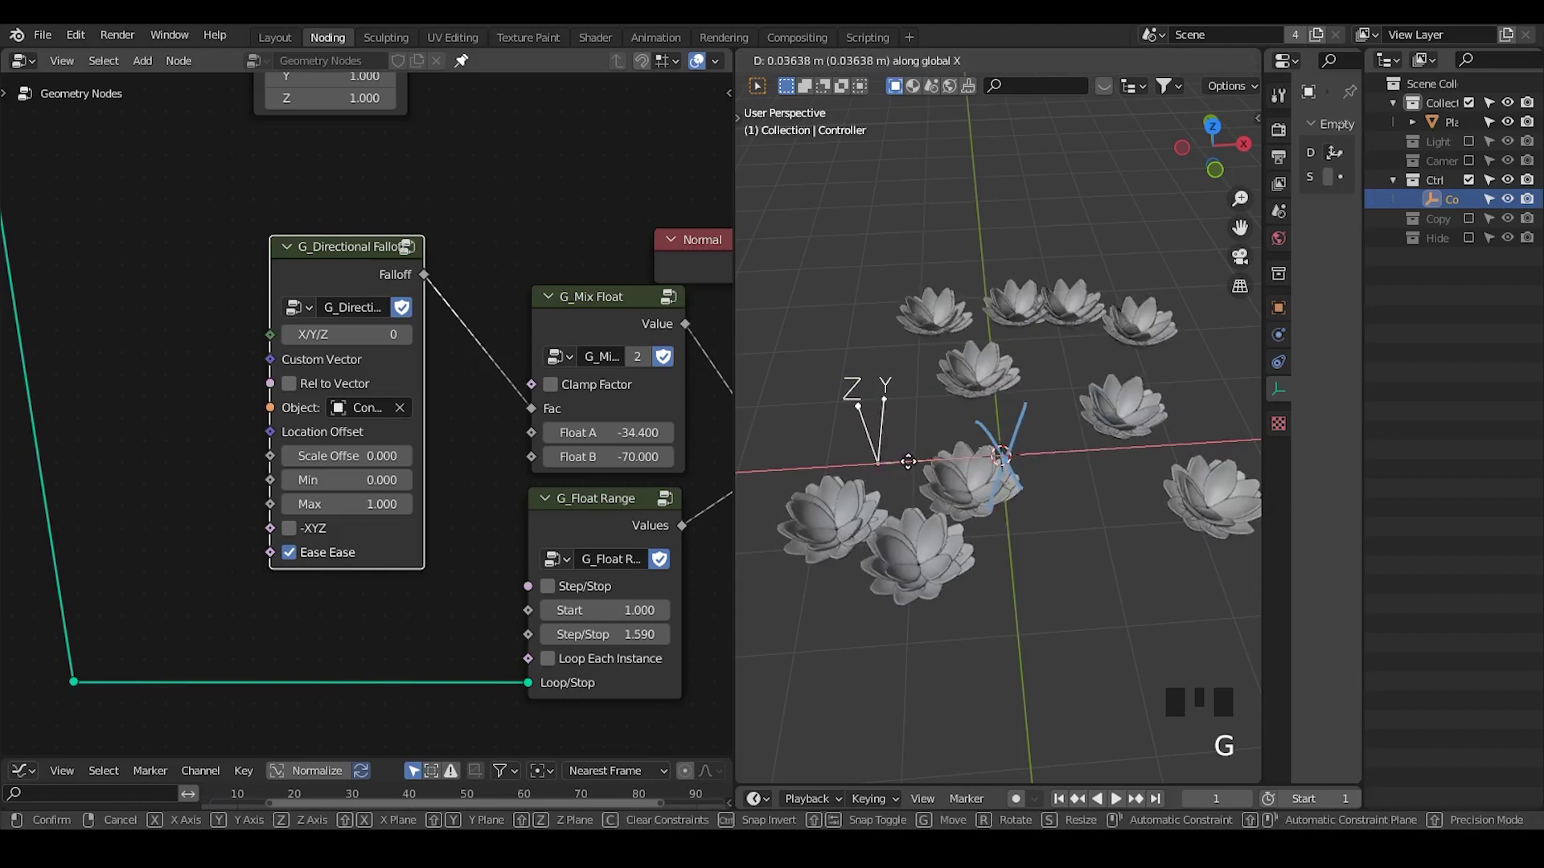
drag(1026, 504, 938, 322)
key(d)
key(d)
key(d)
key(g)
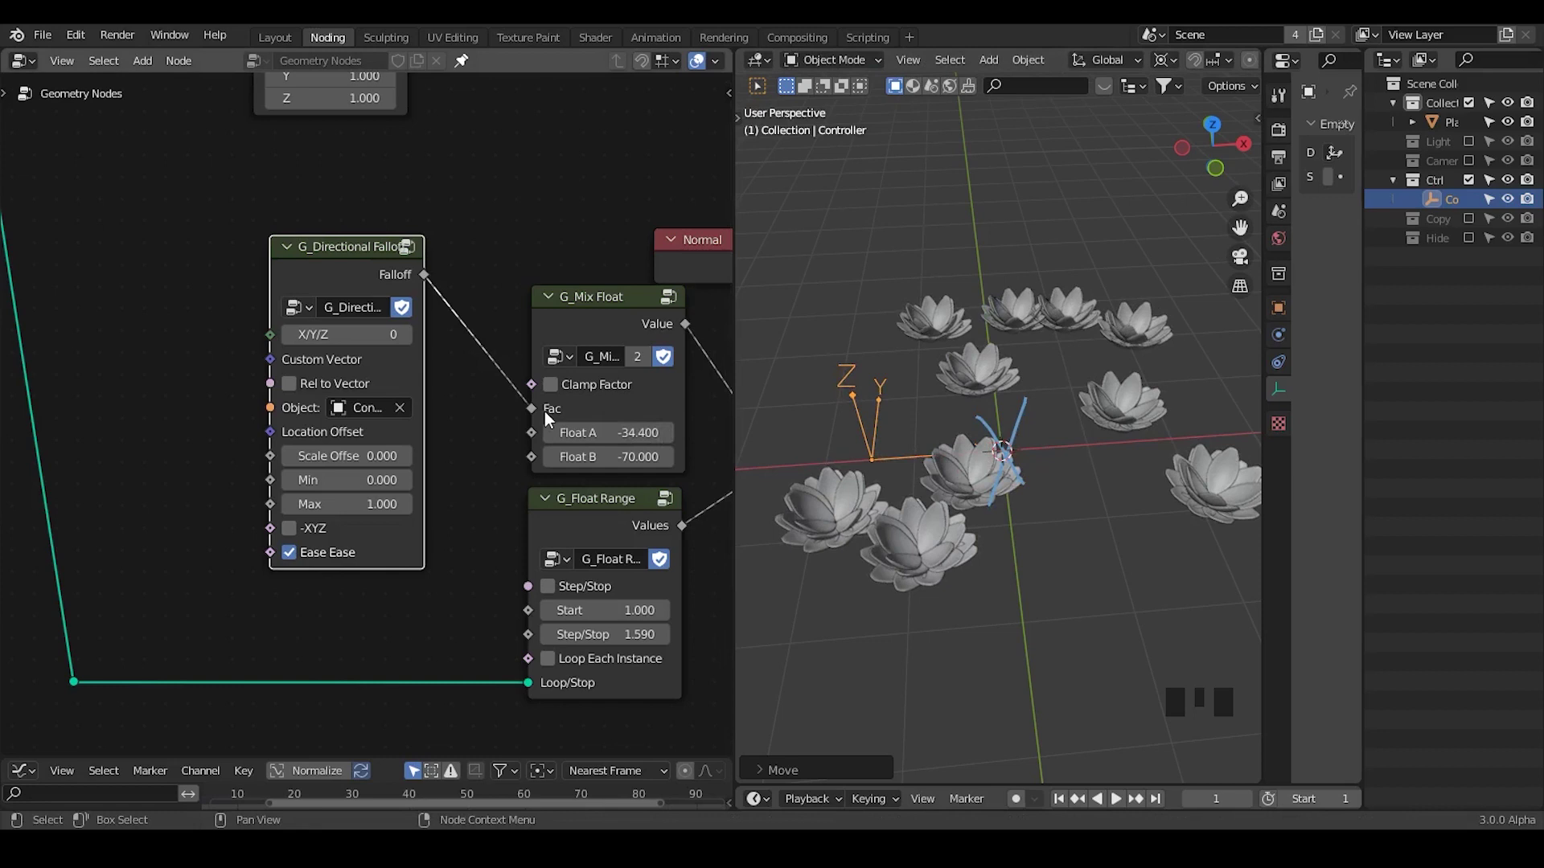
- Unhook the falloff link from the Mix Float Fac socket so every flower stays open
drag(537, 416, 523, 413)
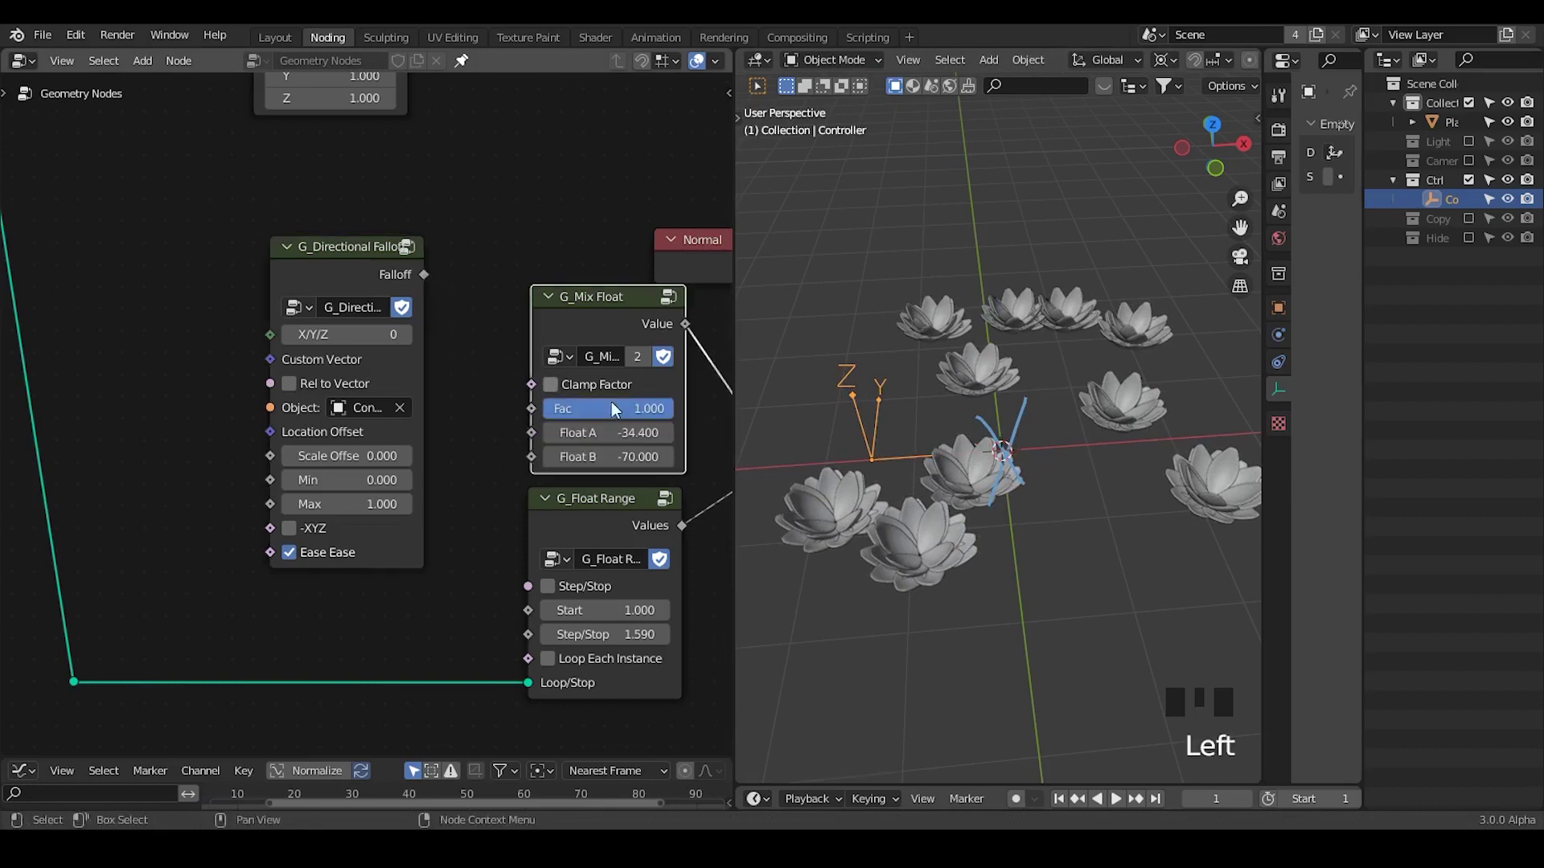
drag(626, 416, 983, 384)
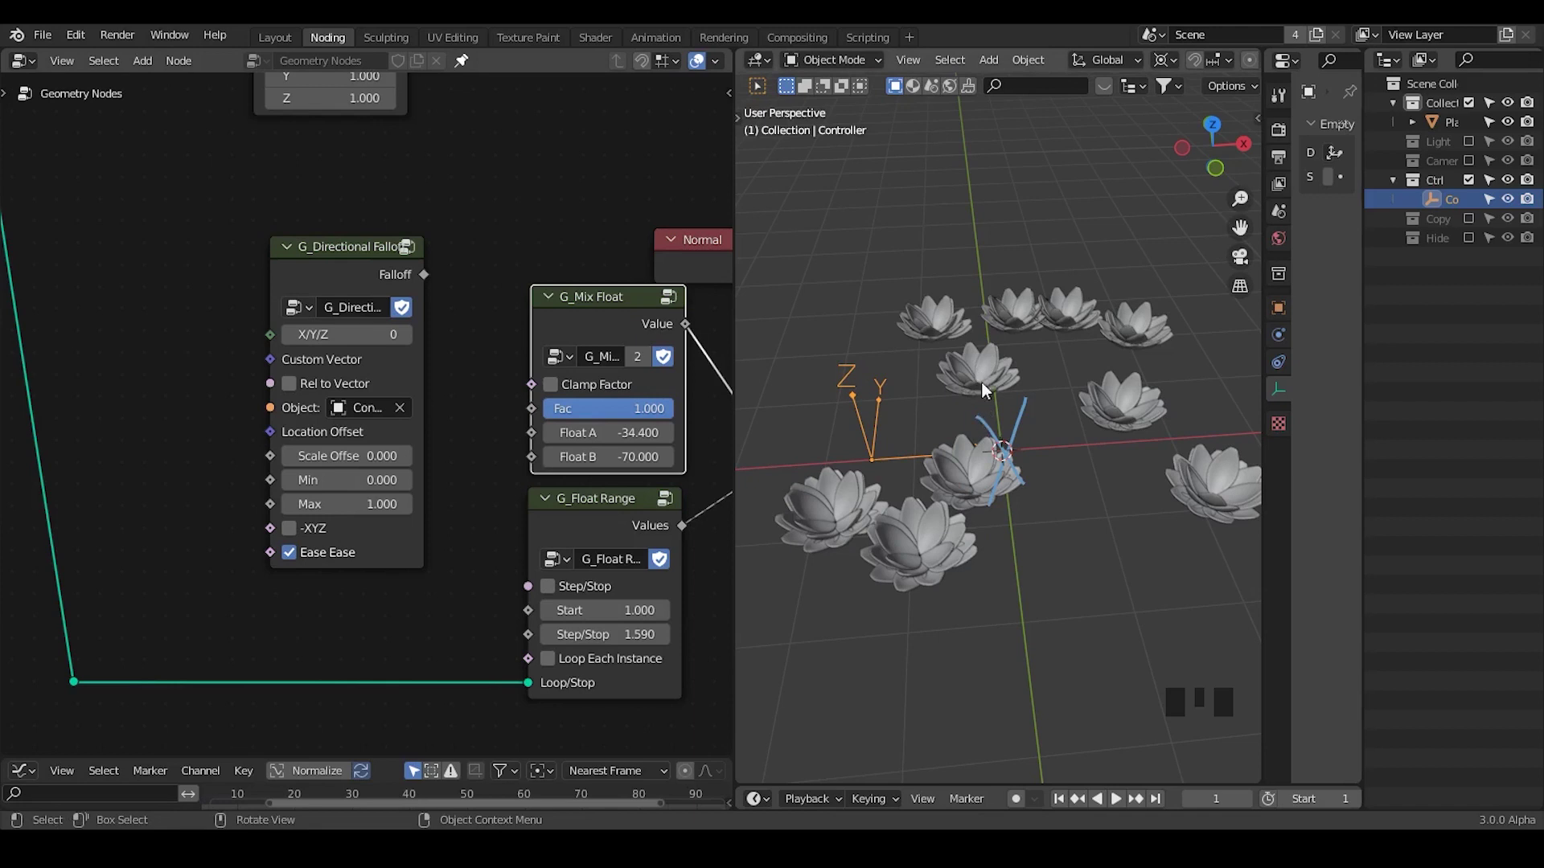
drag(328, 227, 575, 169)
drag(575, 168, 513, 330)
key(g)
drag(590, 449, 953, 436)
- Insert a Realize Instances node after Instance on Points on the flower Plane and test with the Controller
click(979, 375)
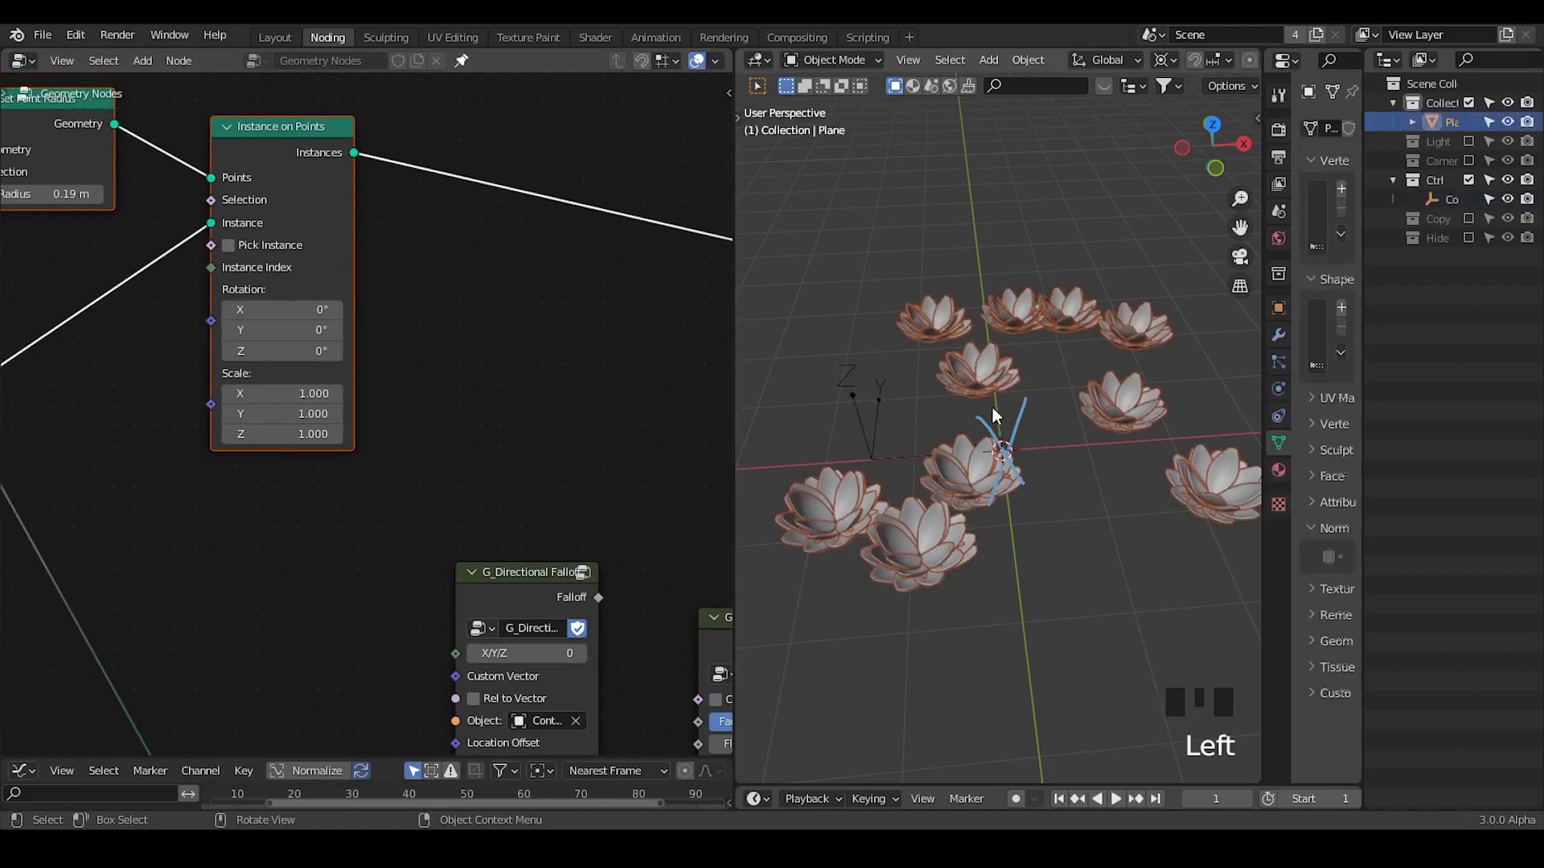
key(ctrl+a)
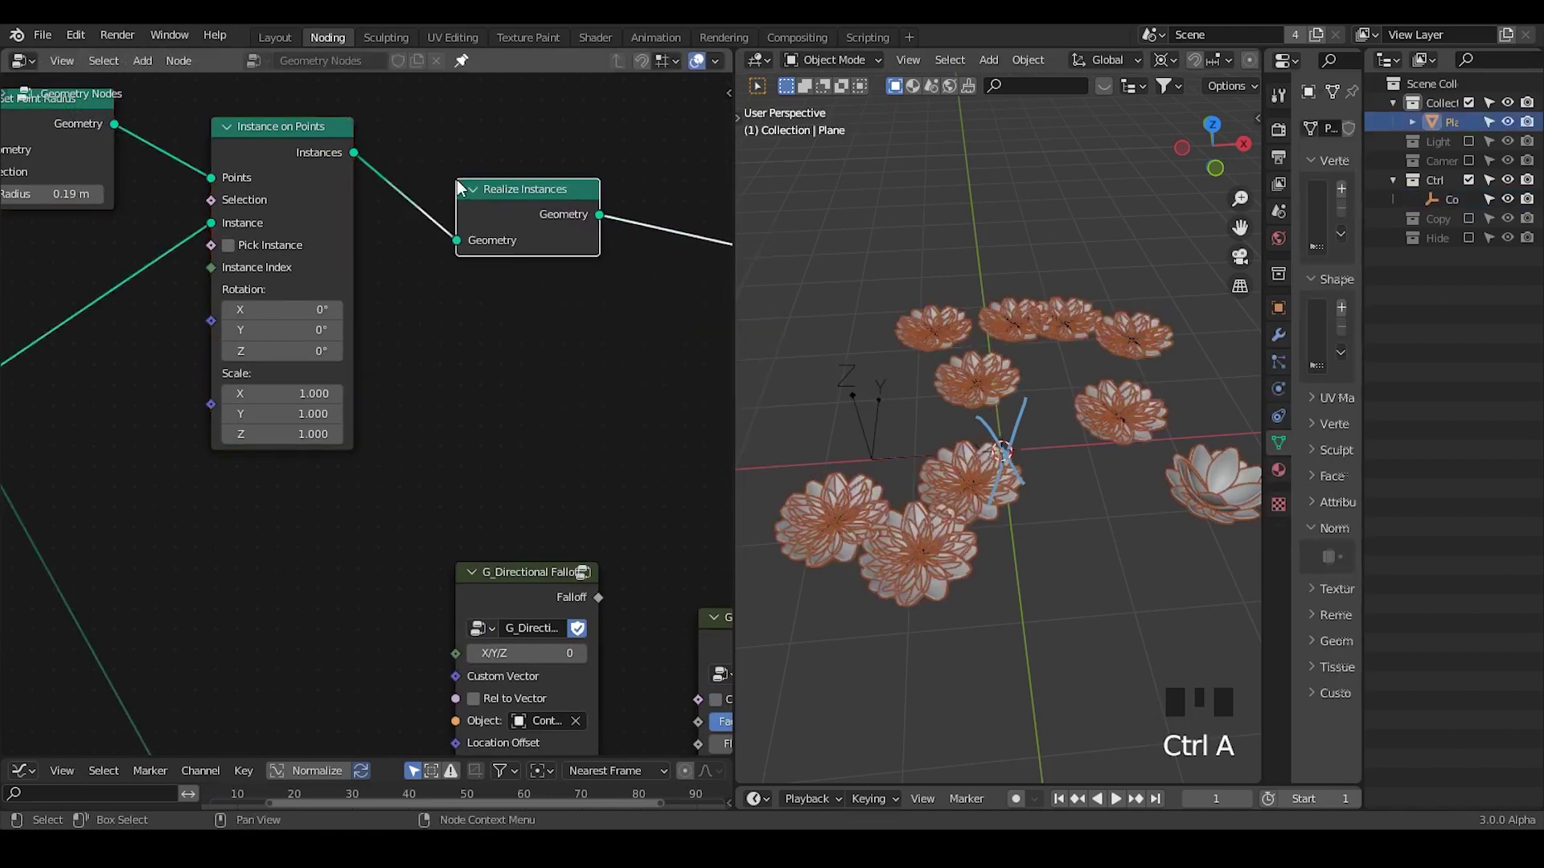
drag(507, 202, 875, 432)
key(g)
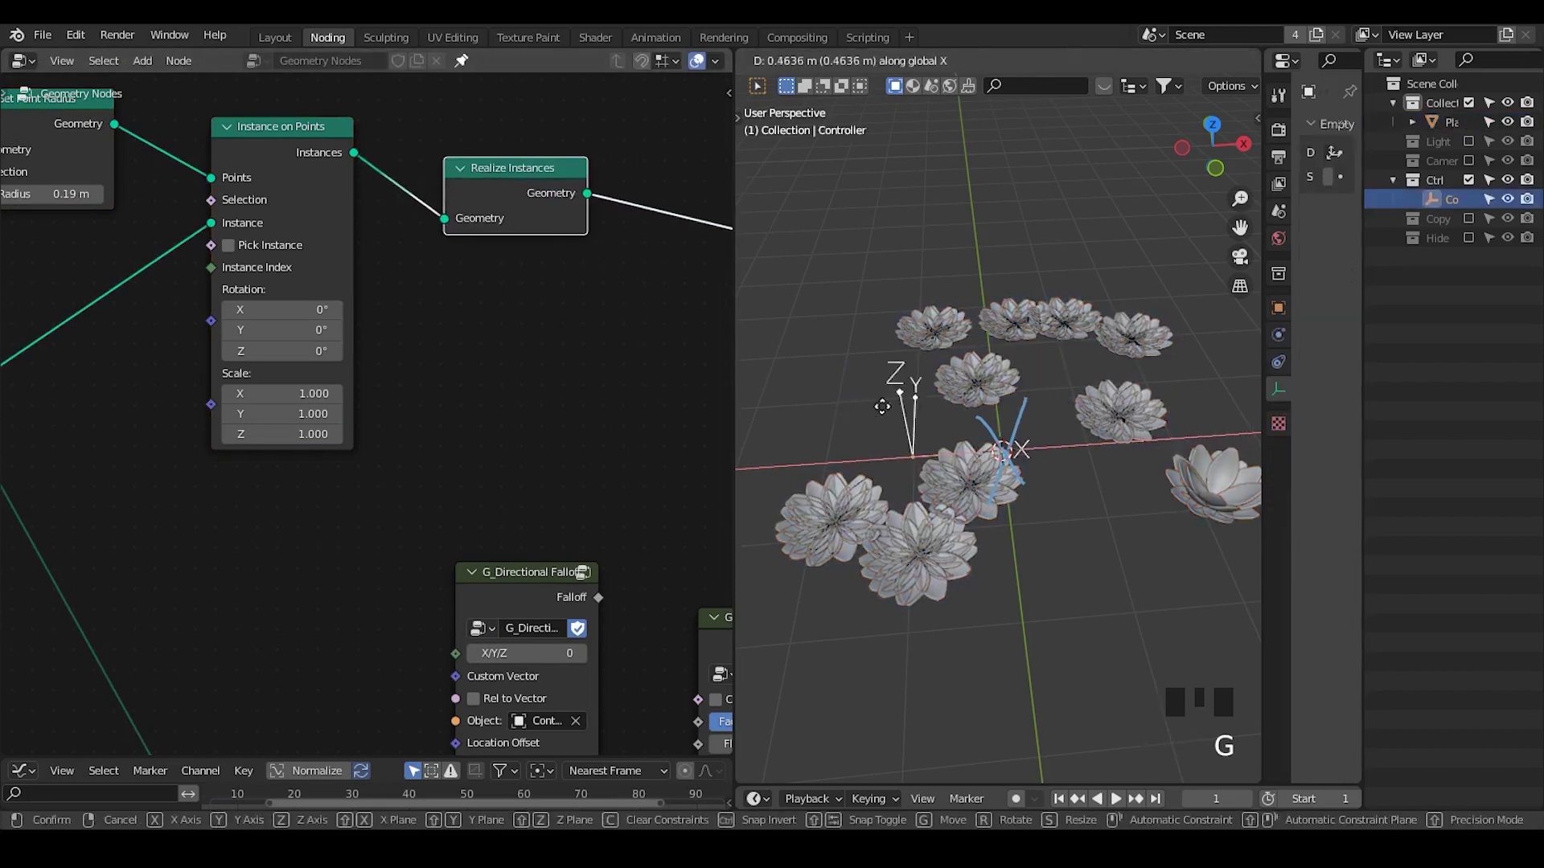
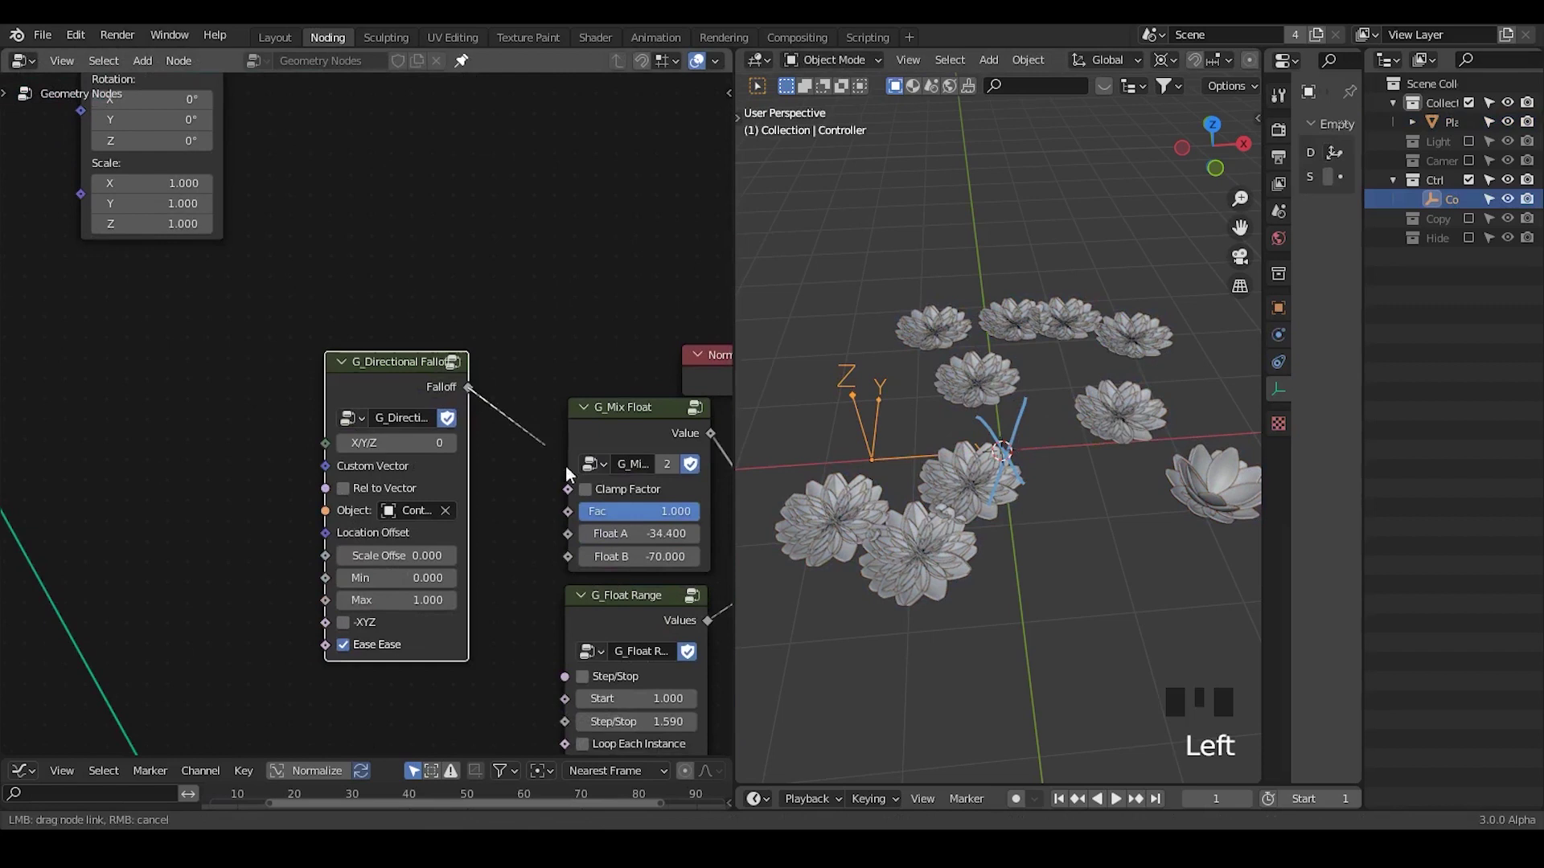
- Reconnect the falloff to the Mix Float Fac and move the Controller so a nearby lotus closes into a bud
key(g)
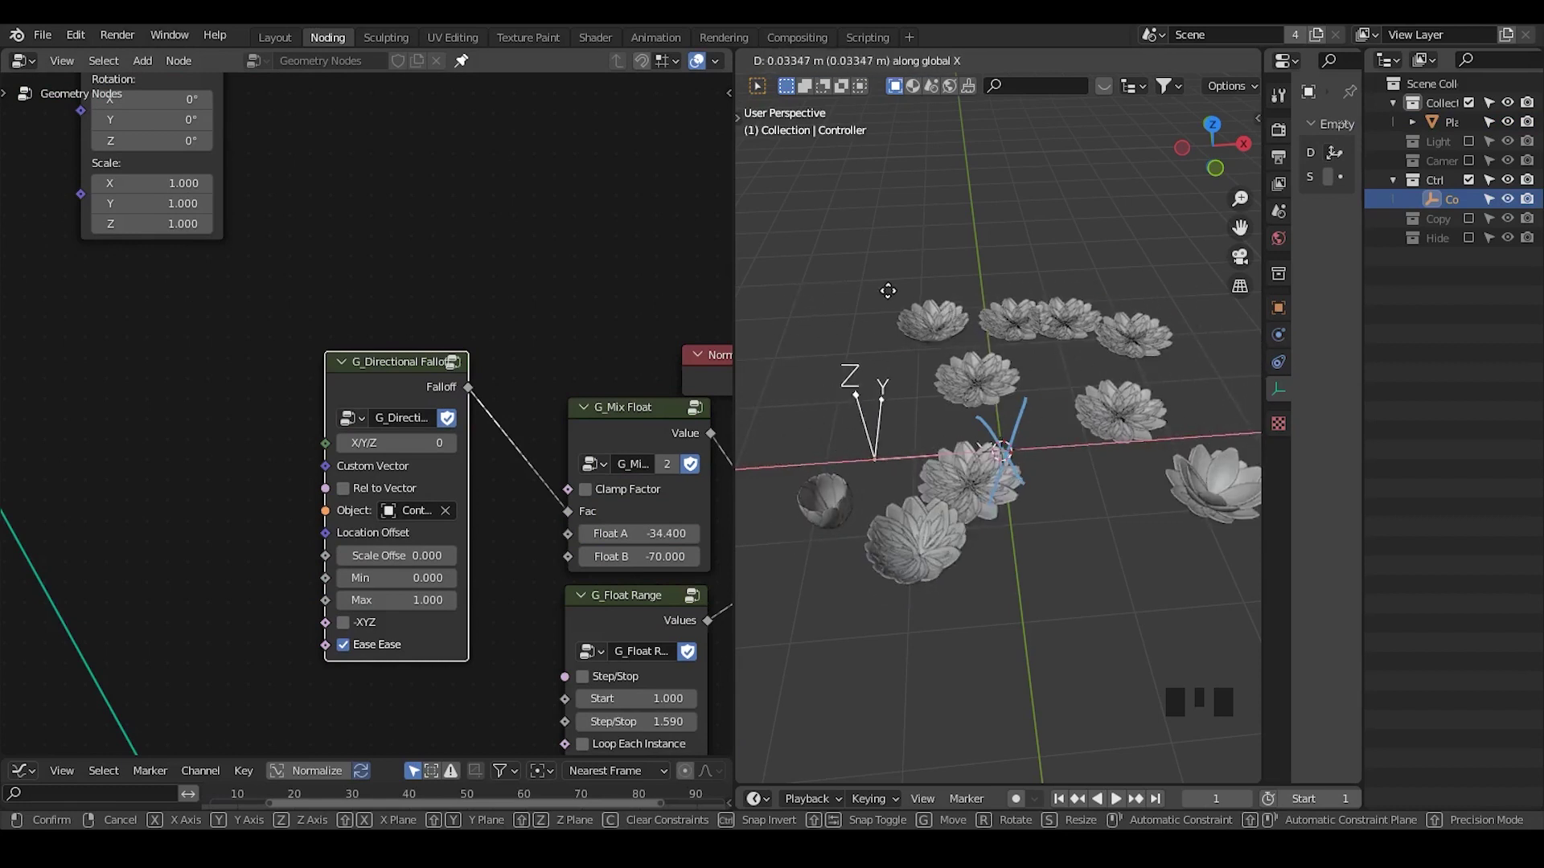
drag(405, 205, 392, 276)
click(393, 276)
drag(660, 423, 285, 337)
scroll(up, 3)
- Delete the leftover unused Realize Instances node from the tree
click(263, 329)
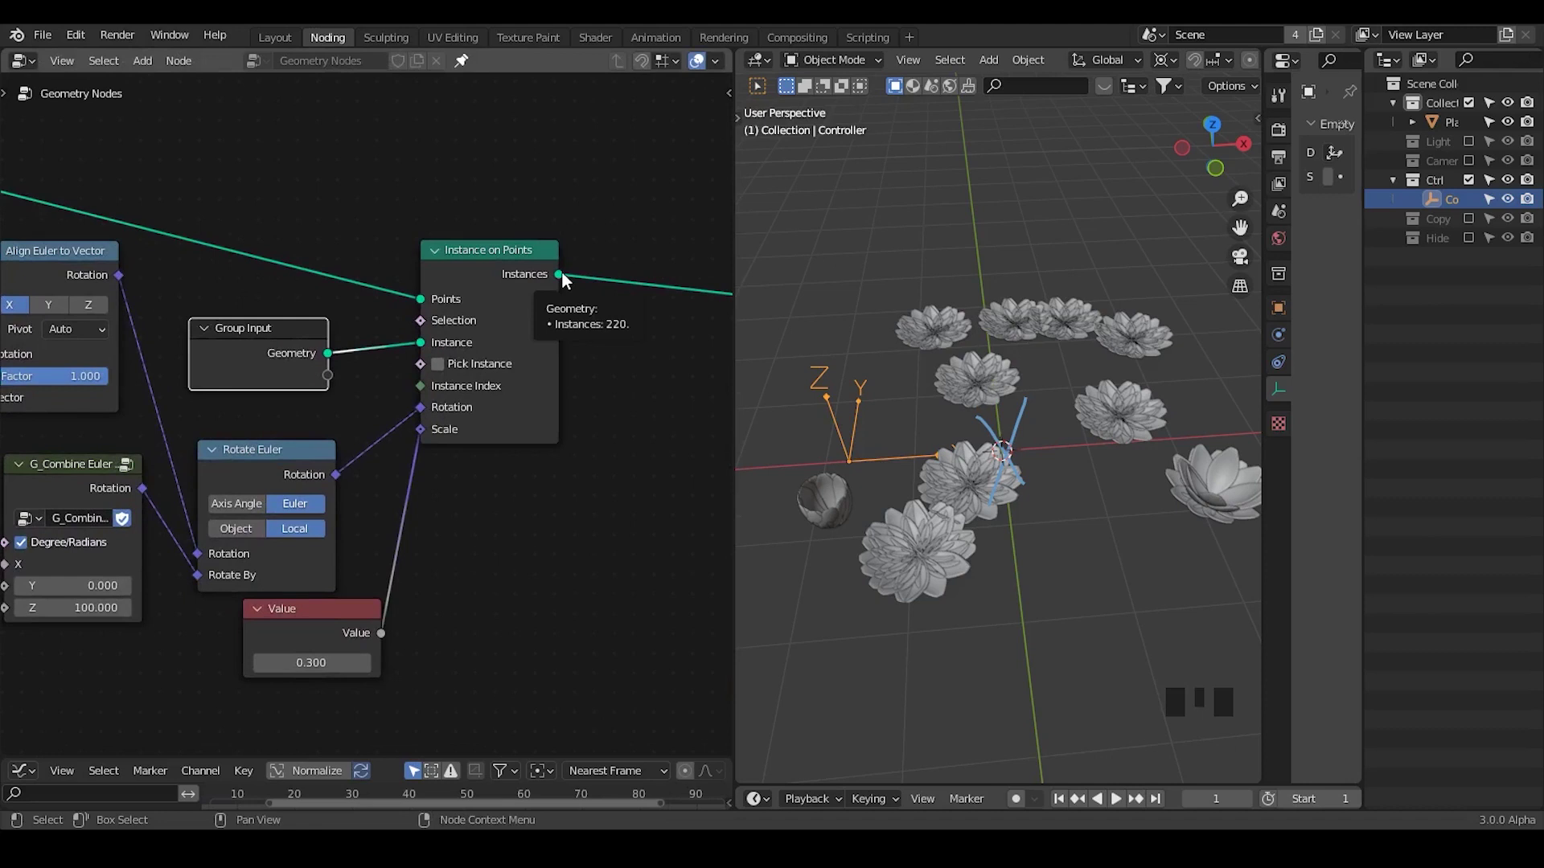
drag(590, 321, 556, 332)
key(ctrl+a)
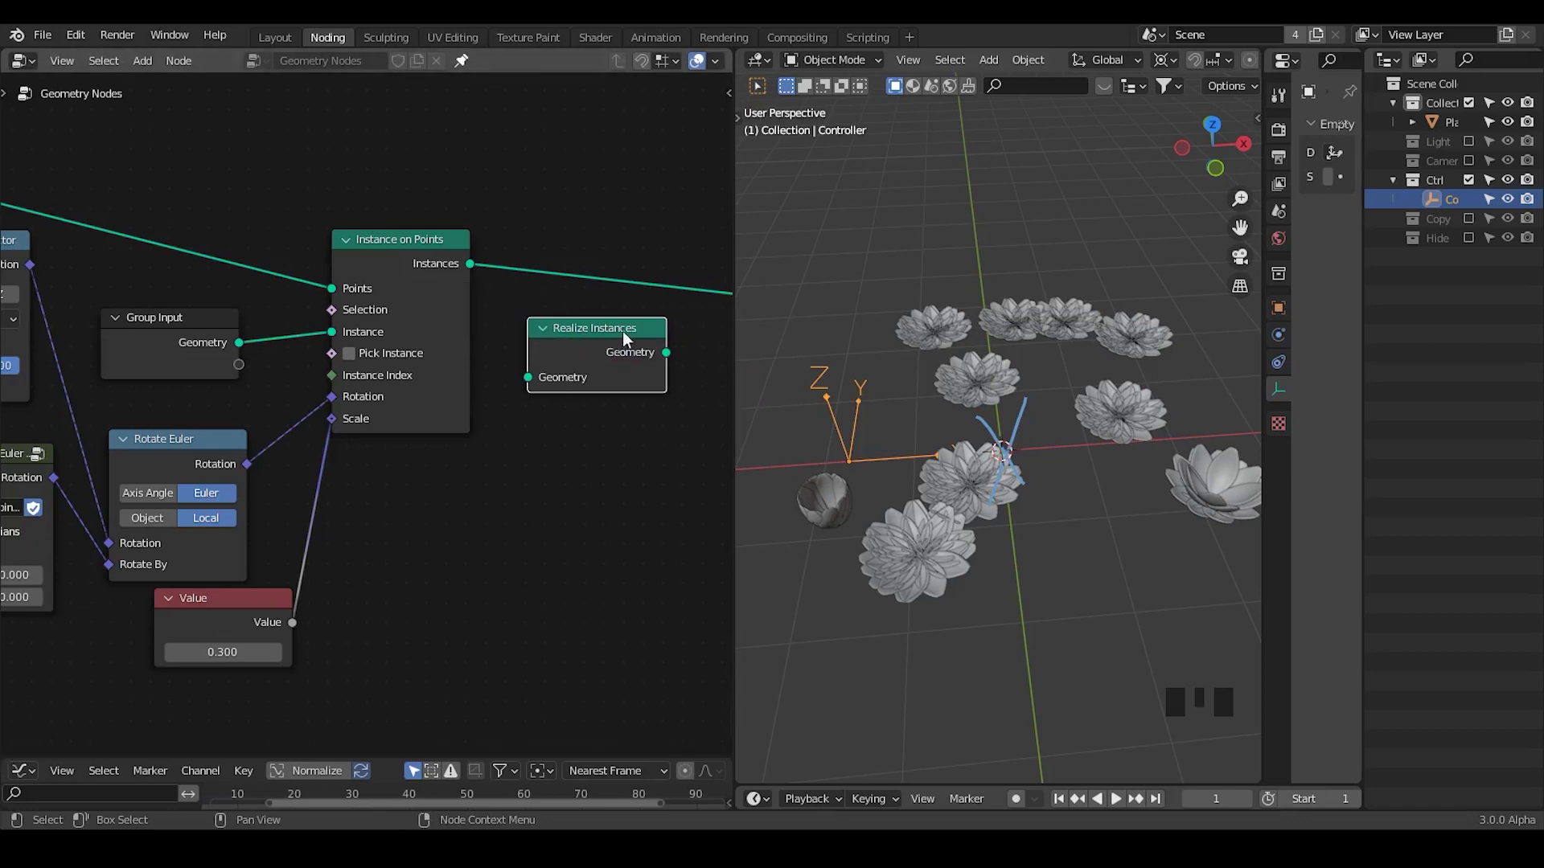
click(626, 357)
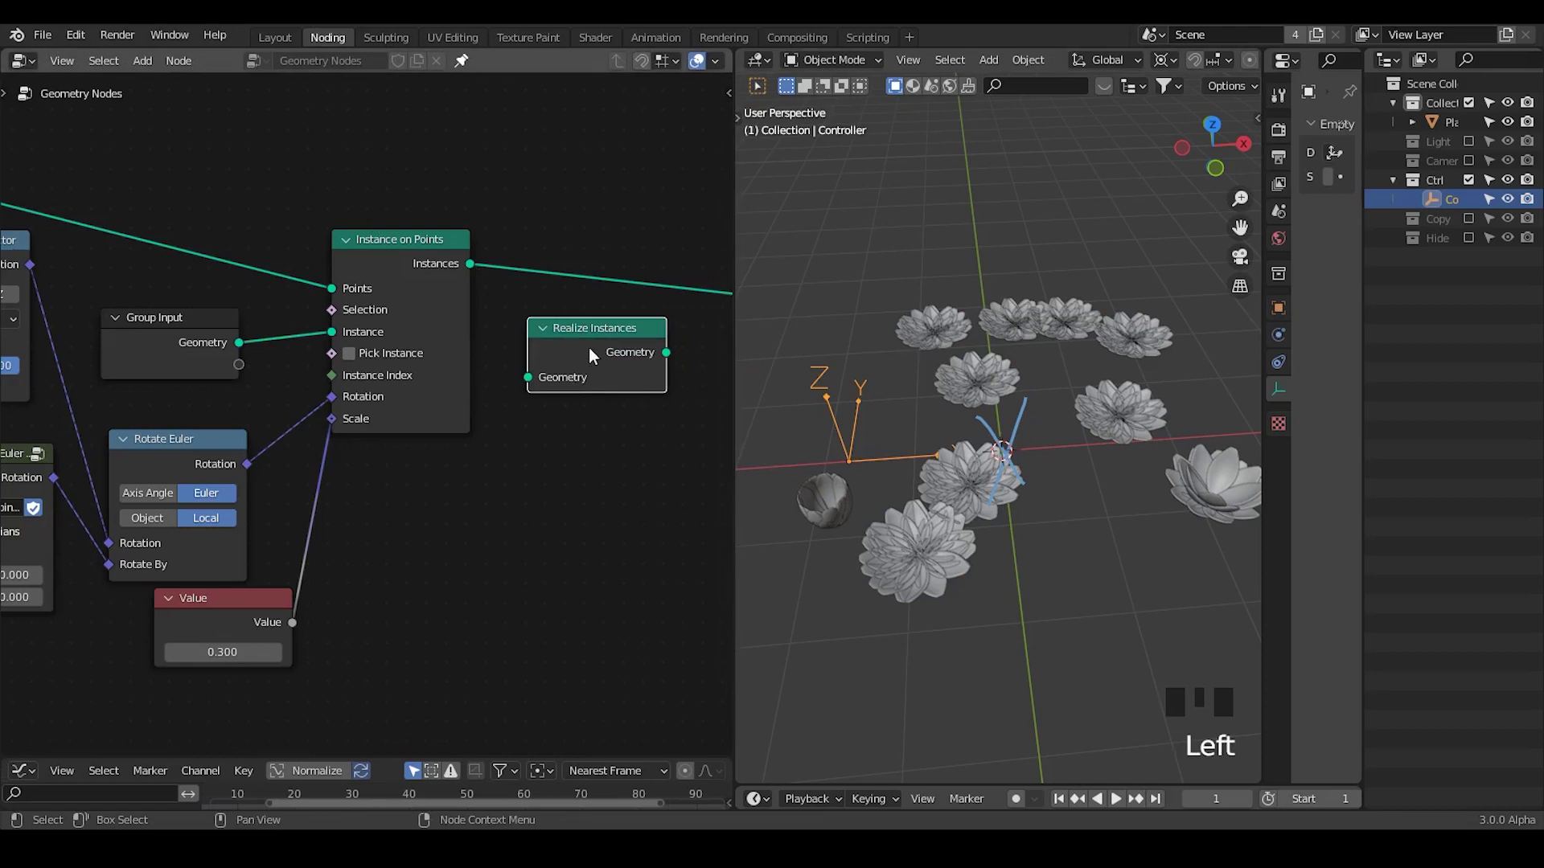
key(x)
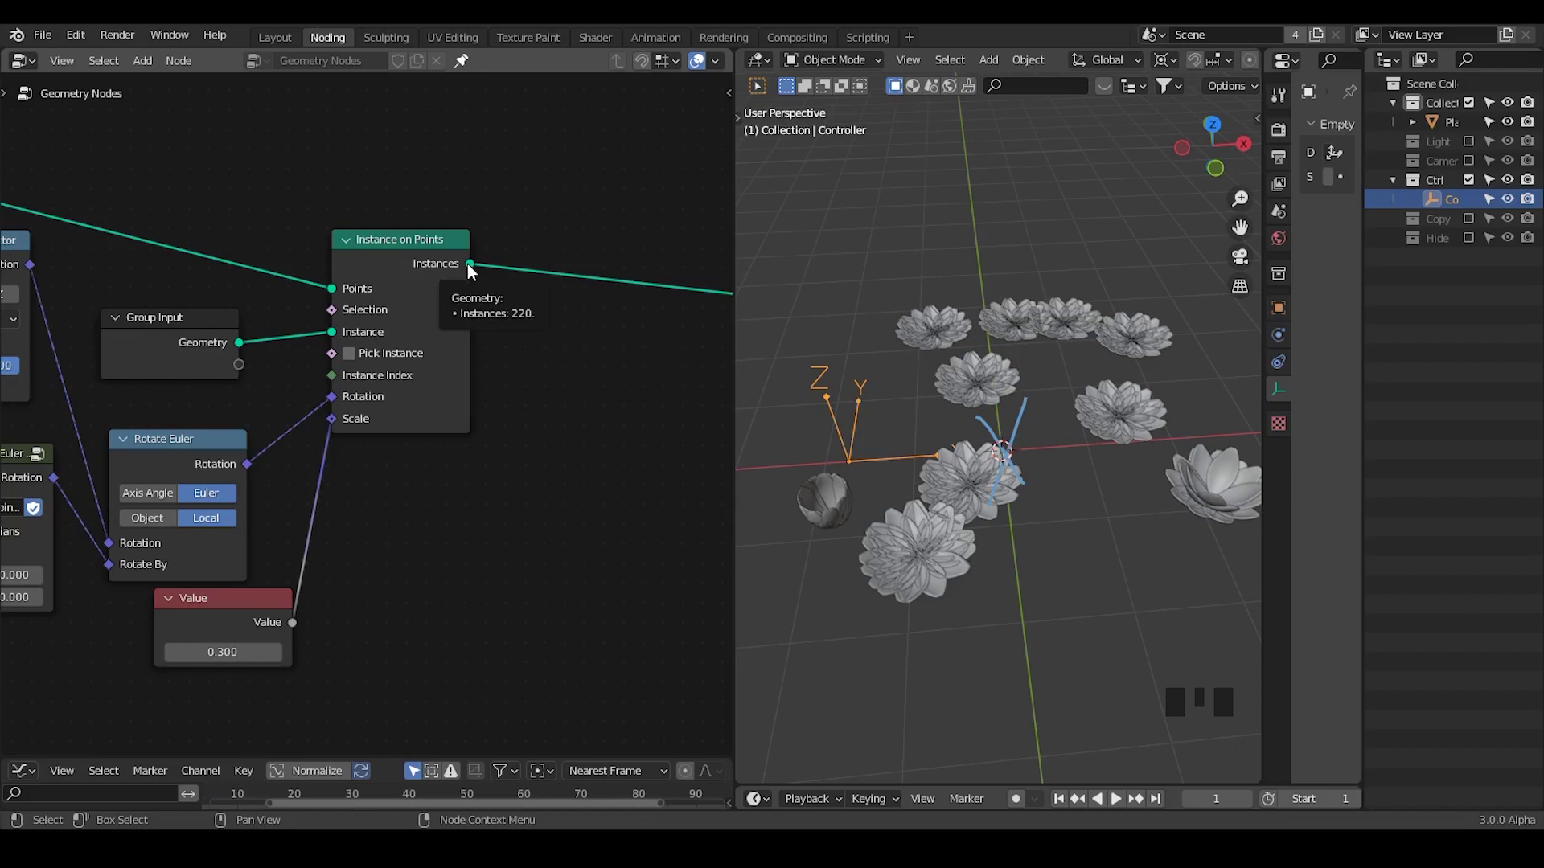
- Slide the Controller empty far along X so the nearby lotus flowers open again
middle_click(200, 409)
scroll(down, 3)
drag(213, 379, 428, 327)
click(428, 326)
key(g)
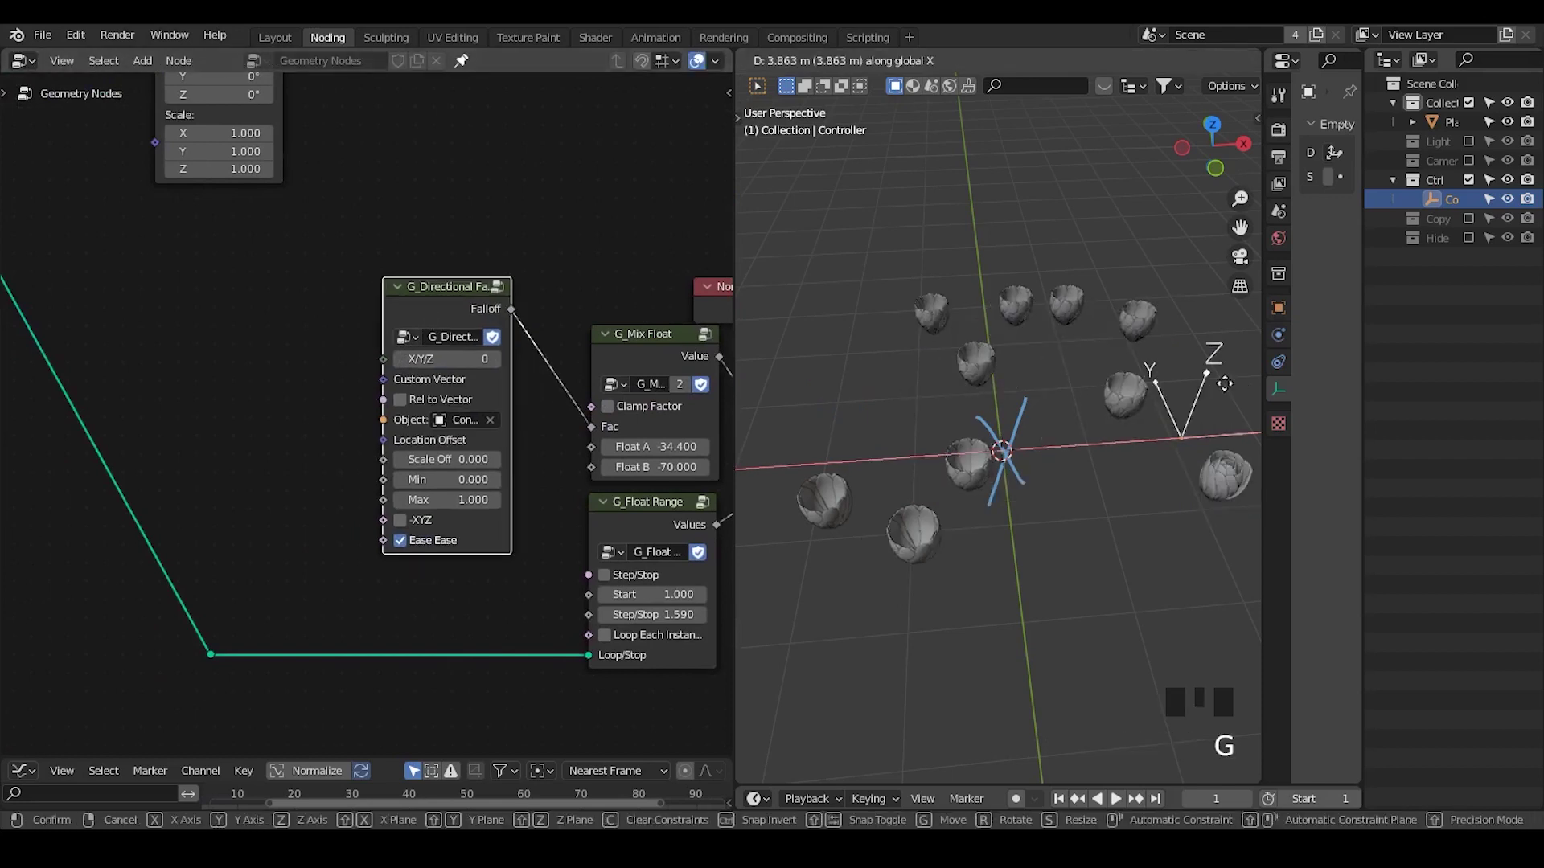
drag(891, 424, 893, 428)
- Enable Loop Each Instance on G_Float Range and test the opening with the controller
key(g)
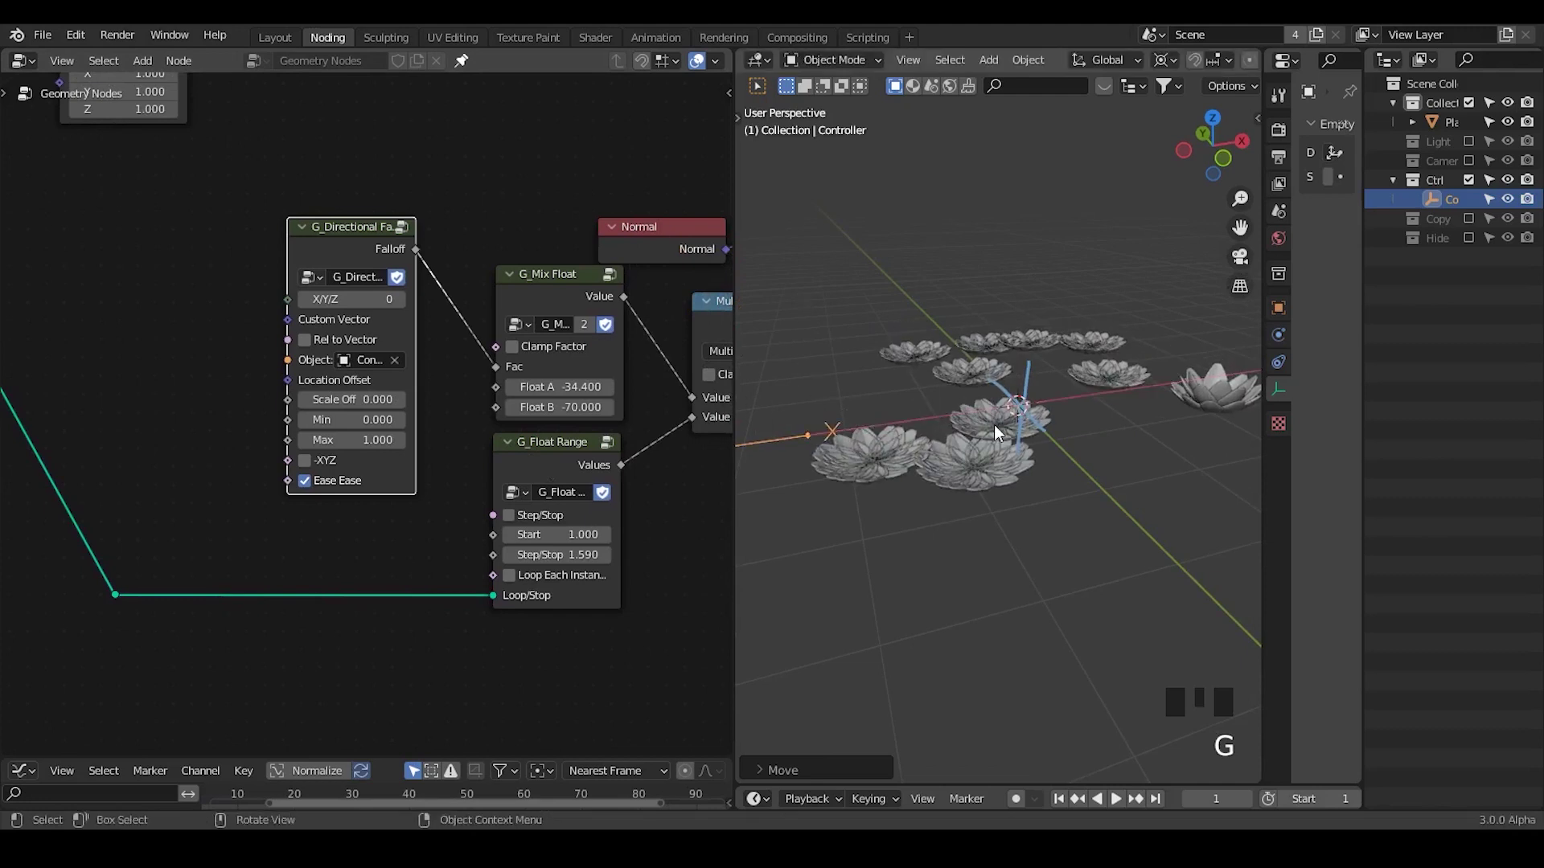
drag(1010, 435, 586, 584)
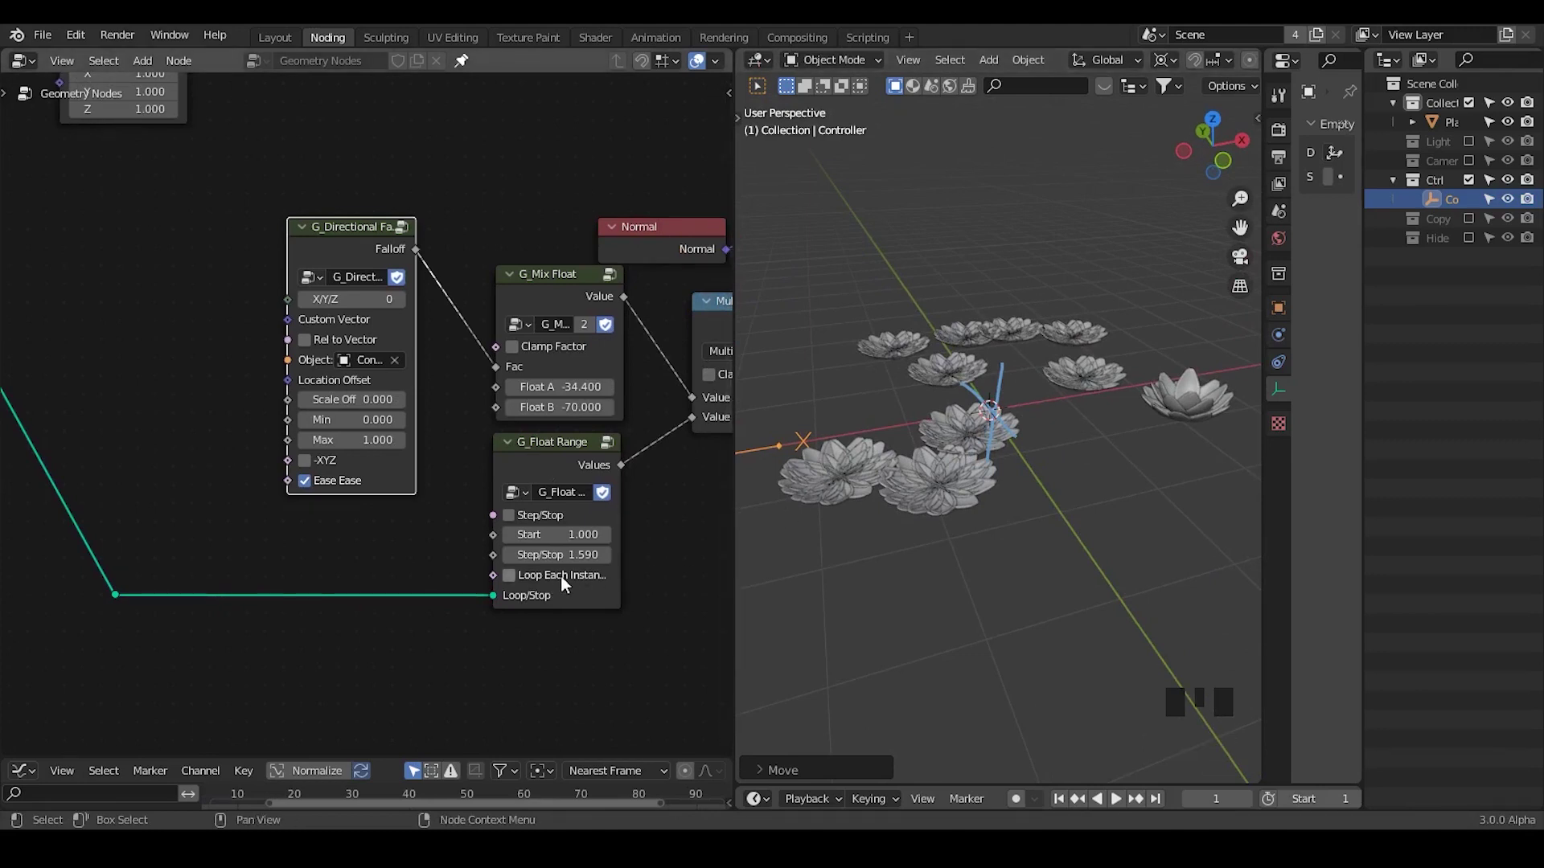
click(552, 583)
double_click(552, 579)
double_click(551, 579)
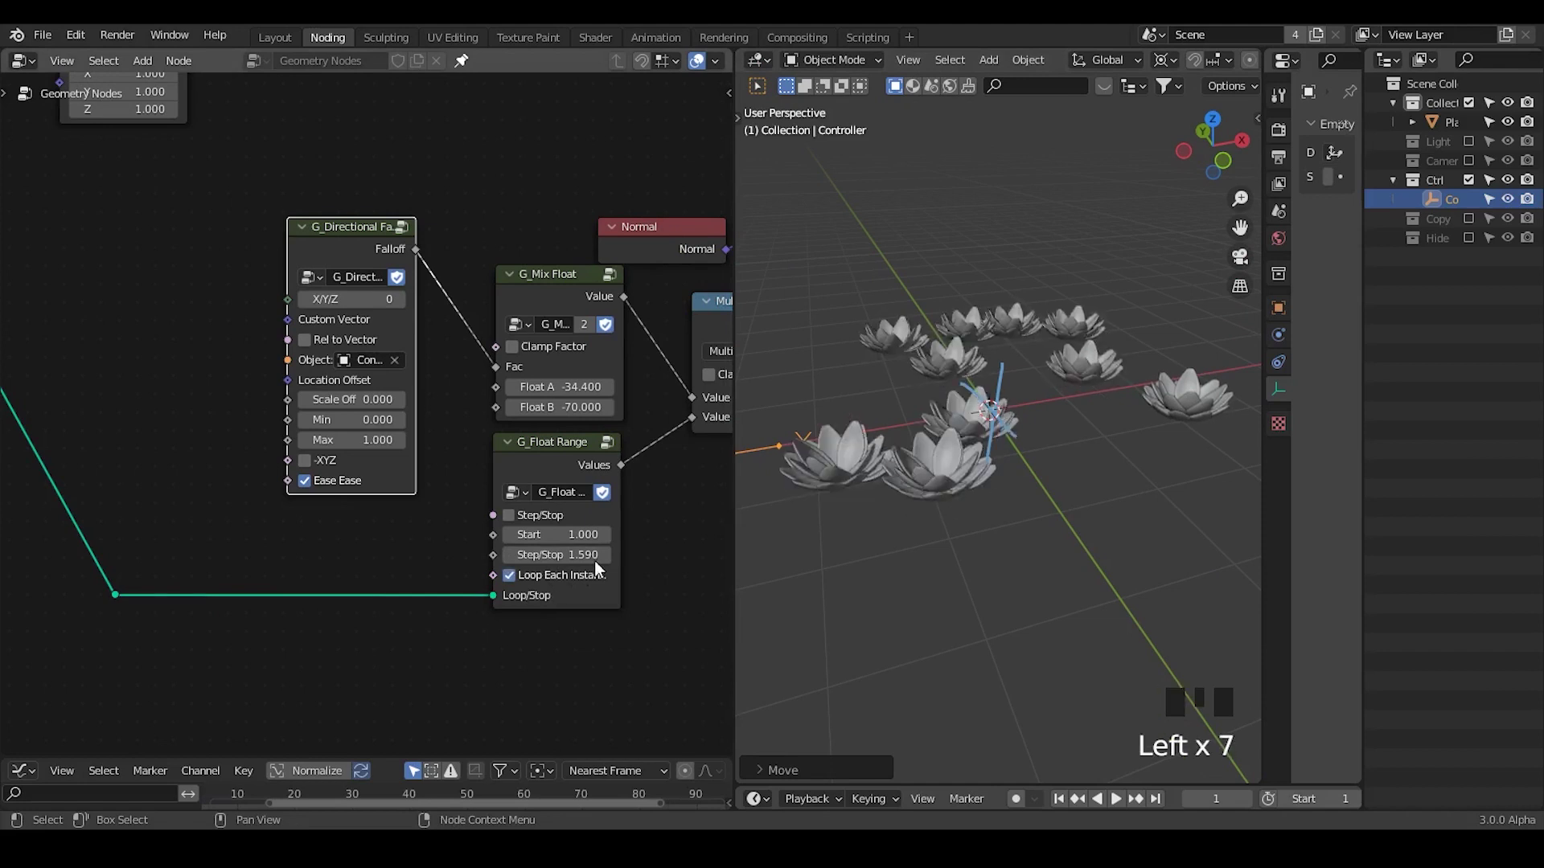
key(g)
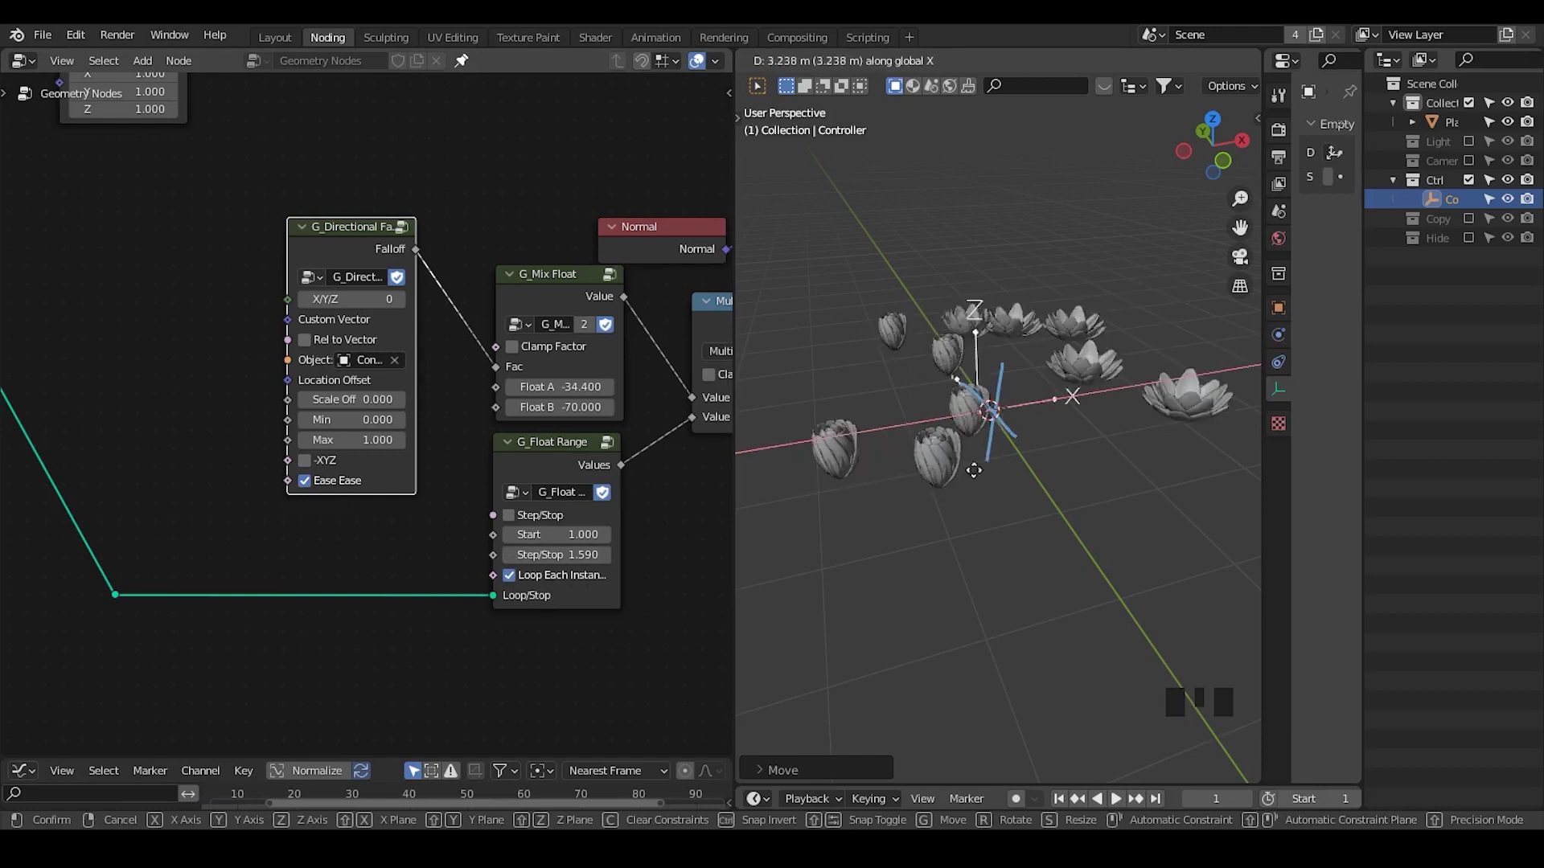
double_click(558, 581)
- Raise the Float Range step/stop toward 1.8 so the petal layers spread wider
click(567, 465)
drag(583, 462, 587, 456)
key(Tab)
drag(442, 331, 624, 64)
drag(624, 64, 557, 416)
drag(558, 416, 474, 459)
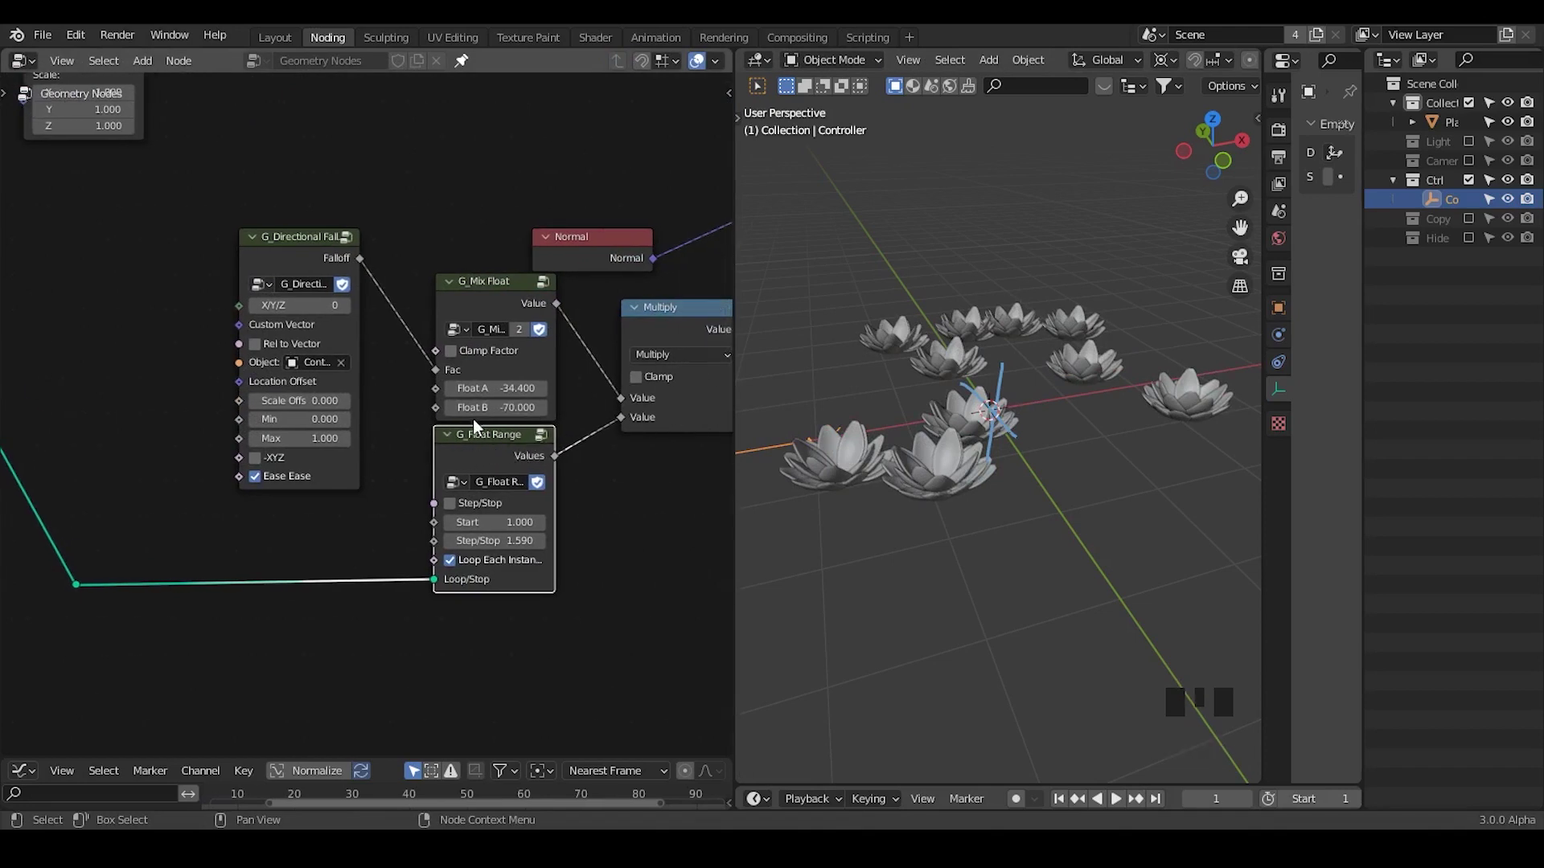
key(Tab)
click(452, 375)
drag(623, 71, 464, 568)
click(470, 569)
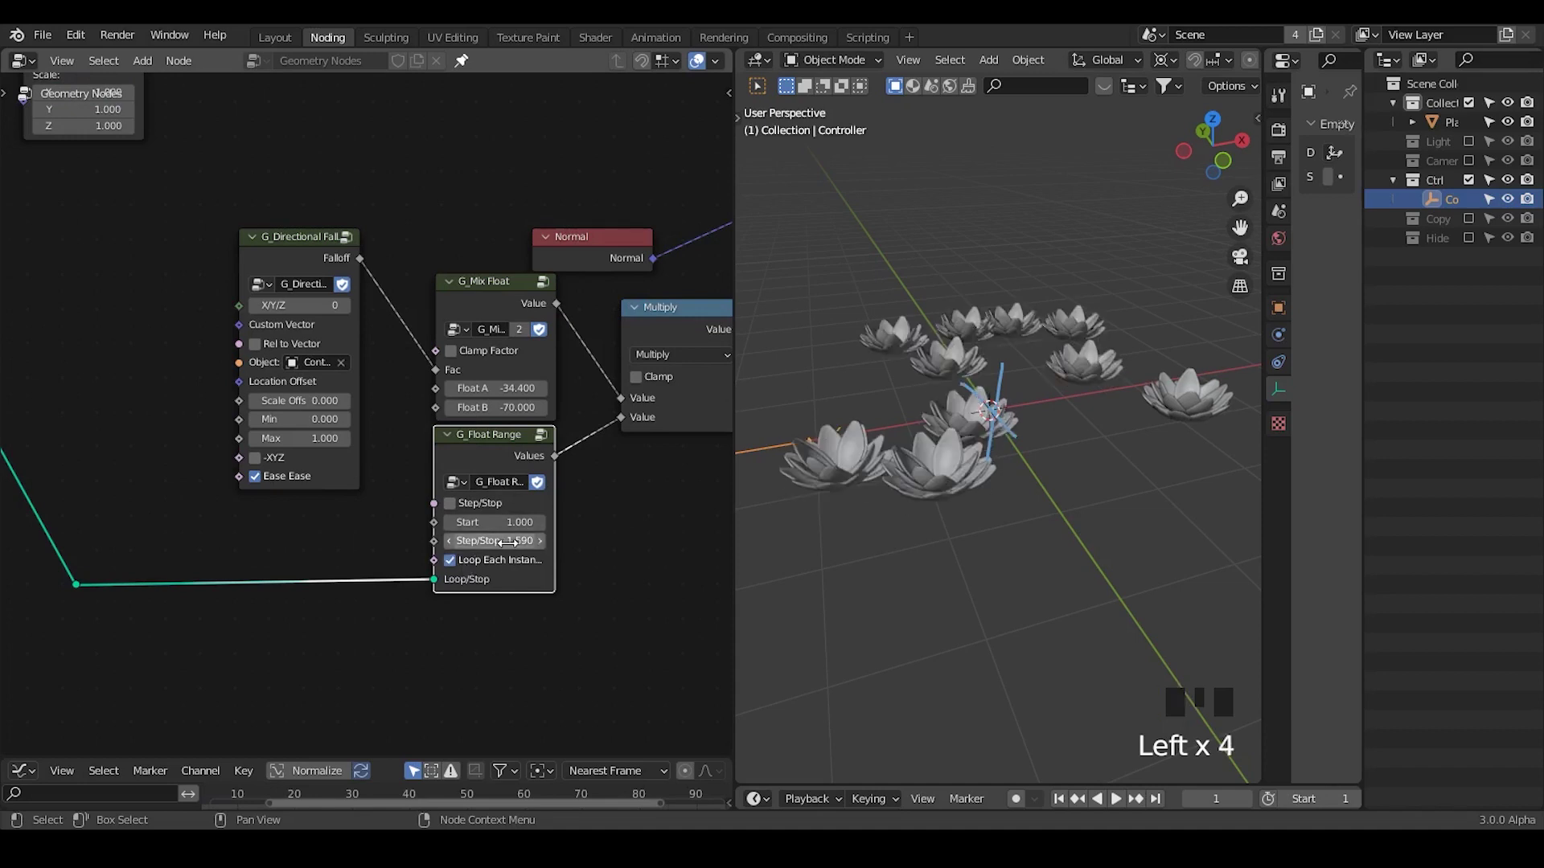
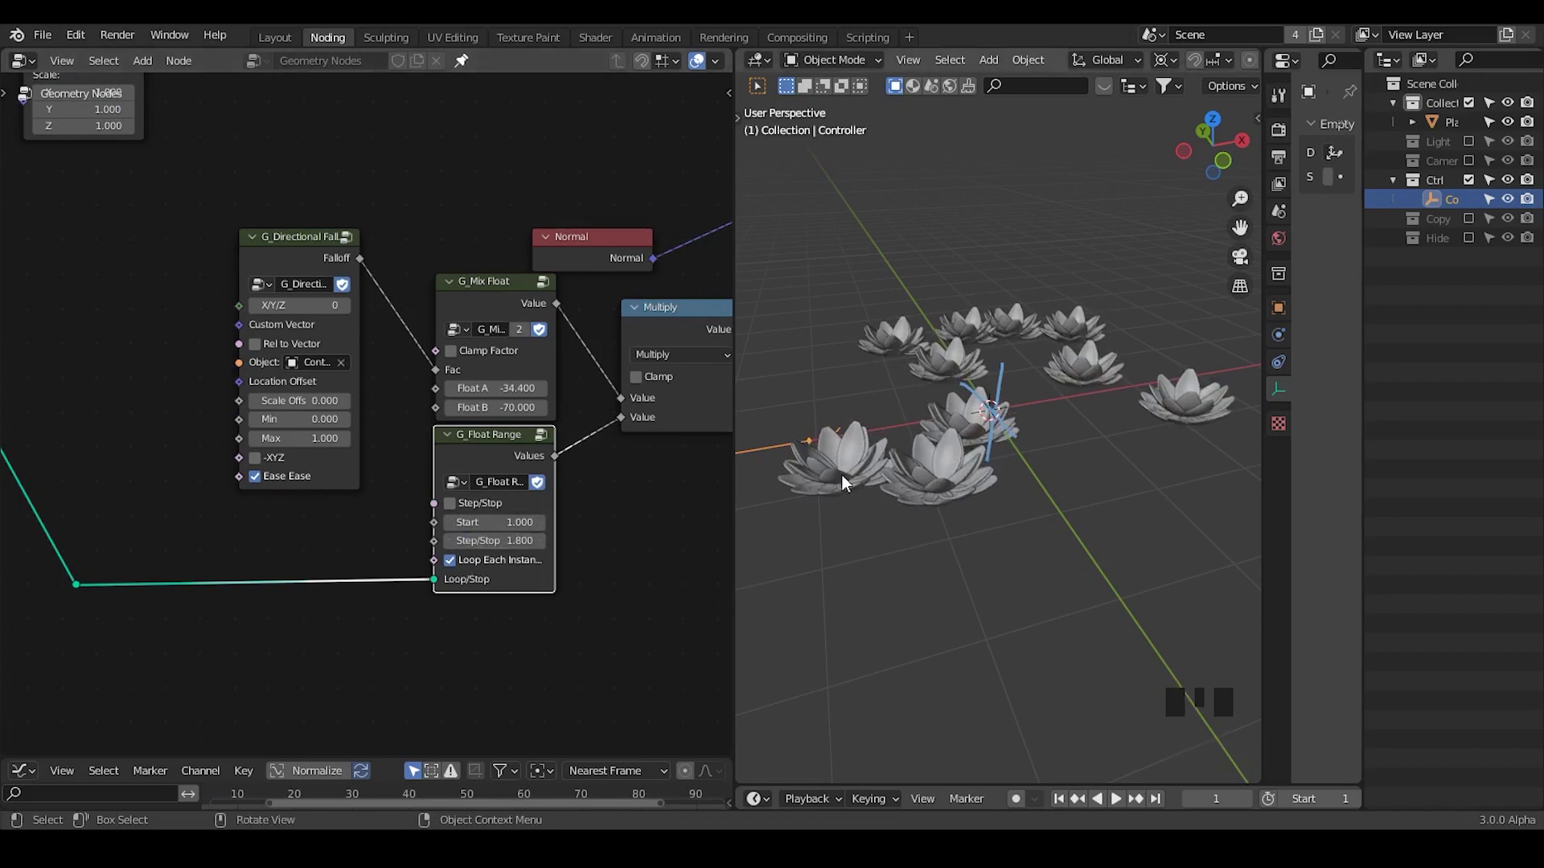
- Reframe the instance-scale nodes and inspect the 0.3 scale Value node feeding them
drag(538, 575, 519, 455)
drag(520, 455, 355, 430)
middle_click(355, 430)
key(g)
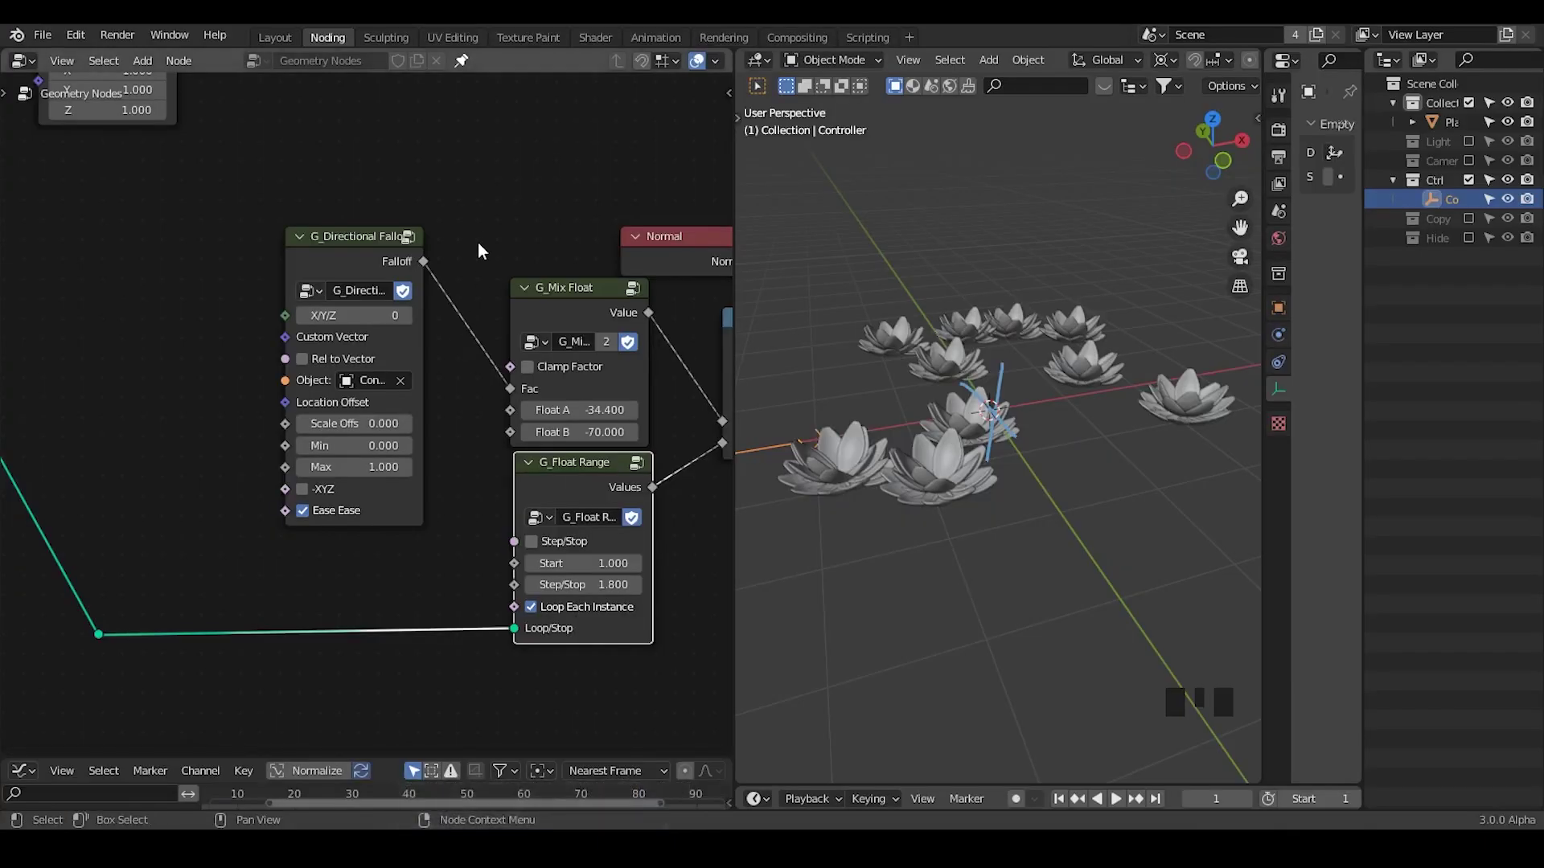
drag(626, 503, 493, 354)
click(492, 354)
right_click(528, 286)
key(g)
- Replace the scale Value node with a G_Randomness group (Avg 1.0, Var 0.5) driving instance scale
drag(1047, 375, 474, 385)
drag(474, 384, 410, 399)
drag(397, 456, 427, 364)
key(x)
key(ctrl+a)
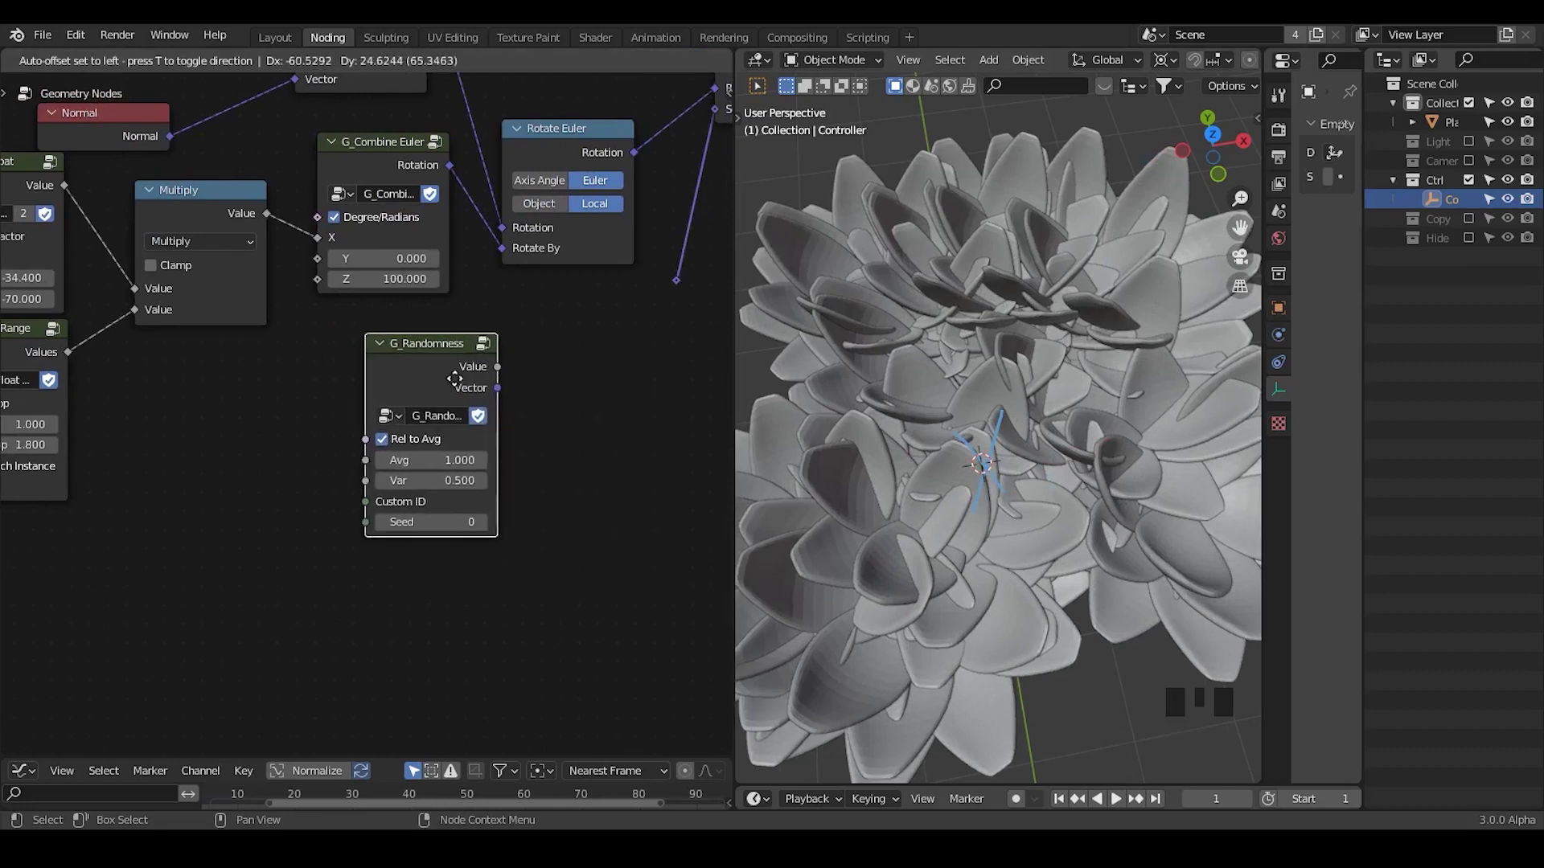
drag(529, 449, 517, 410)
key(ctrl+a)
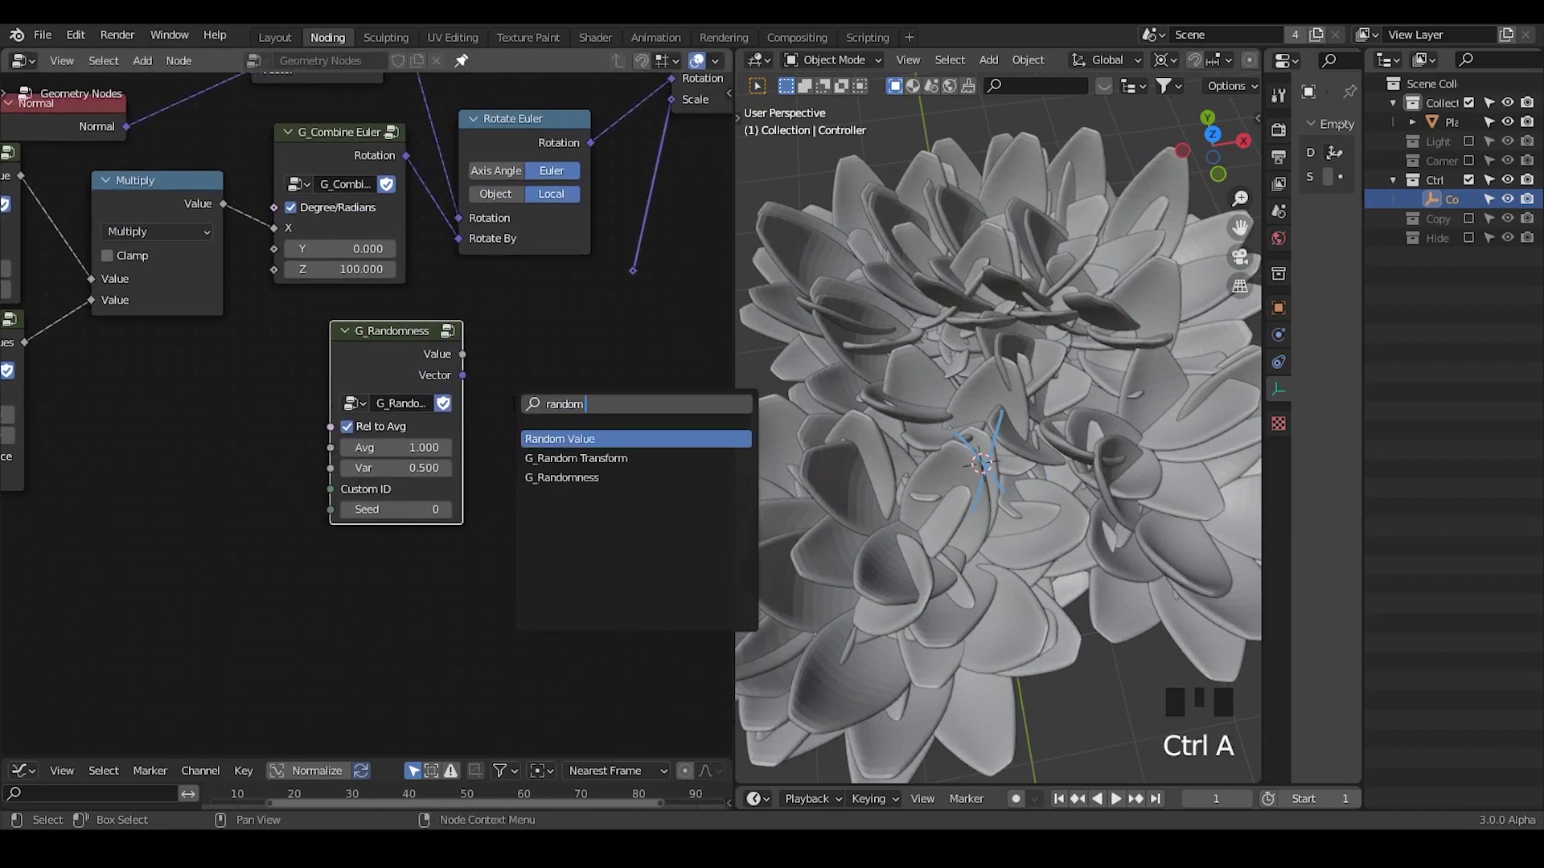
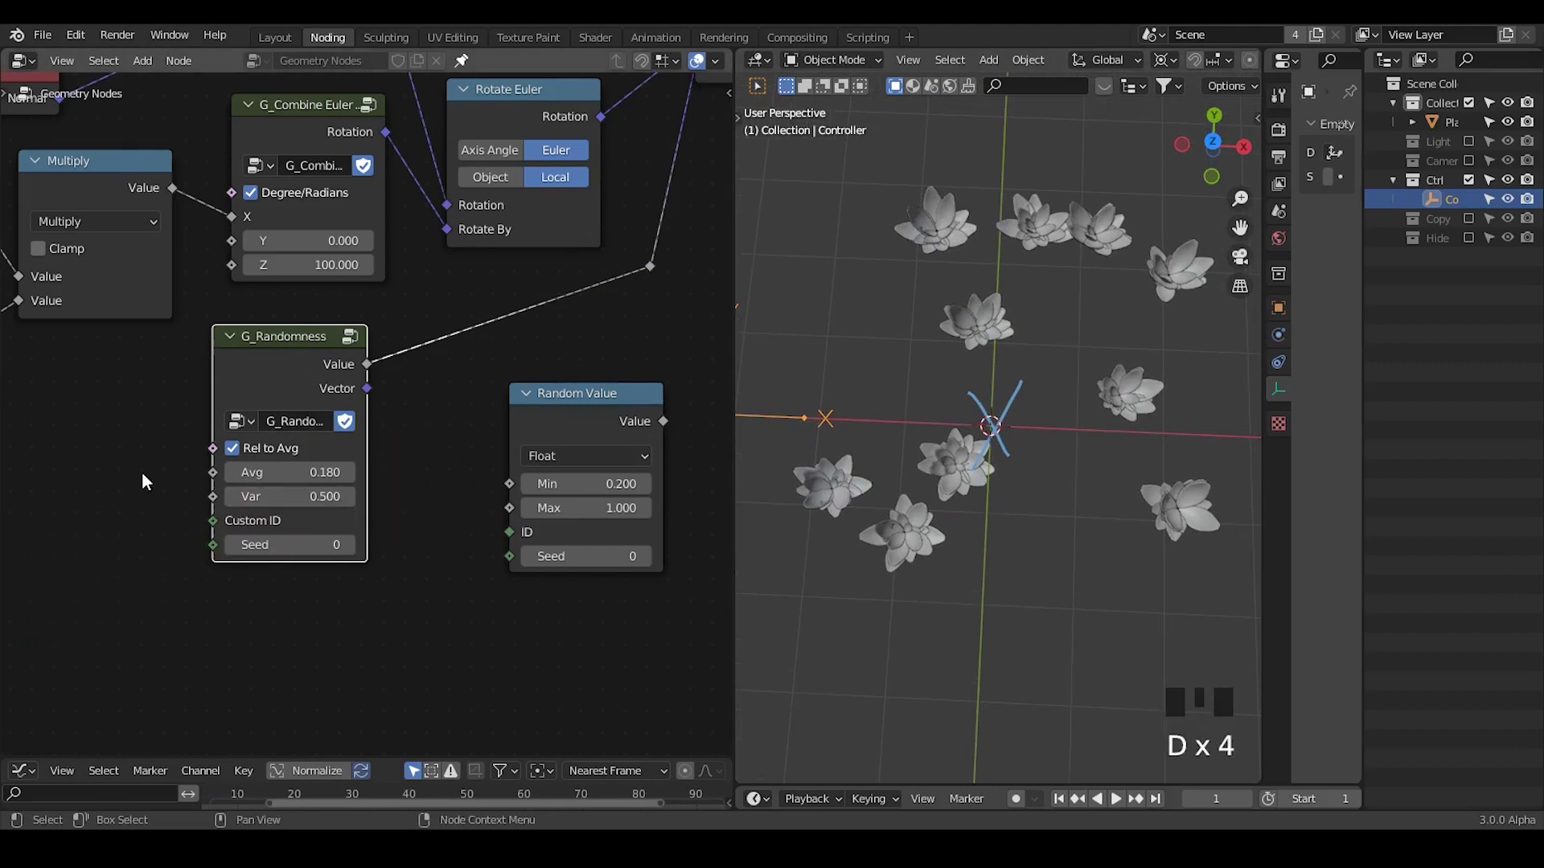
- Set G_Randomness to Avg 0, Var 0.2 with Rel to Avg on and drop the unused Random Value node
drag(434, 390, 617, 160)
drag(276, 548, 386, 363)
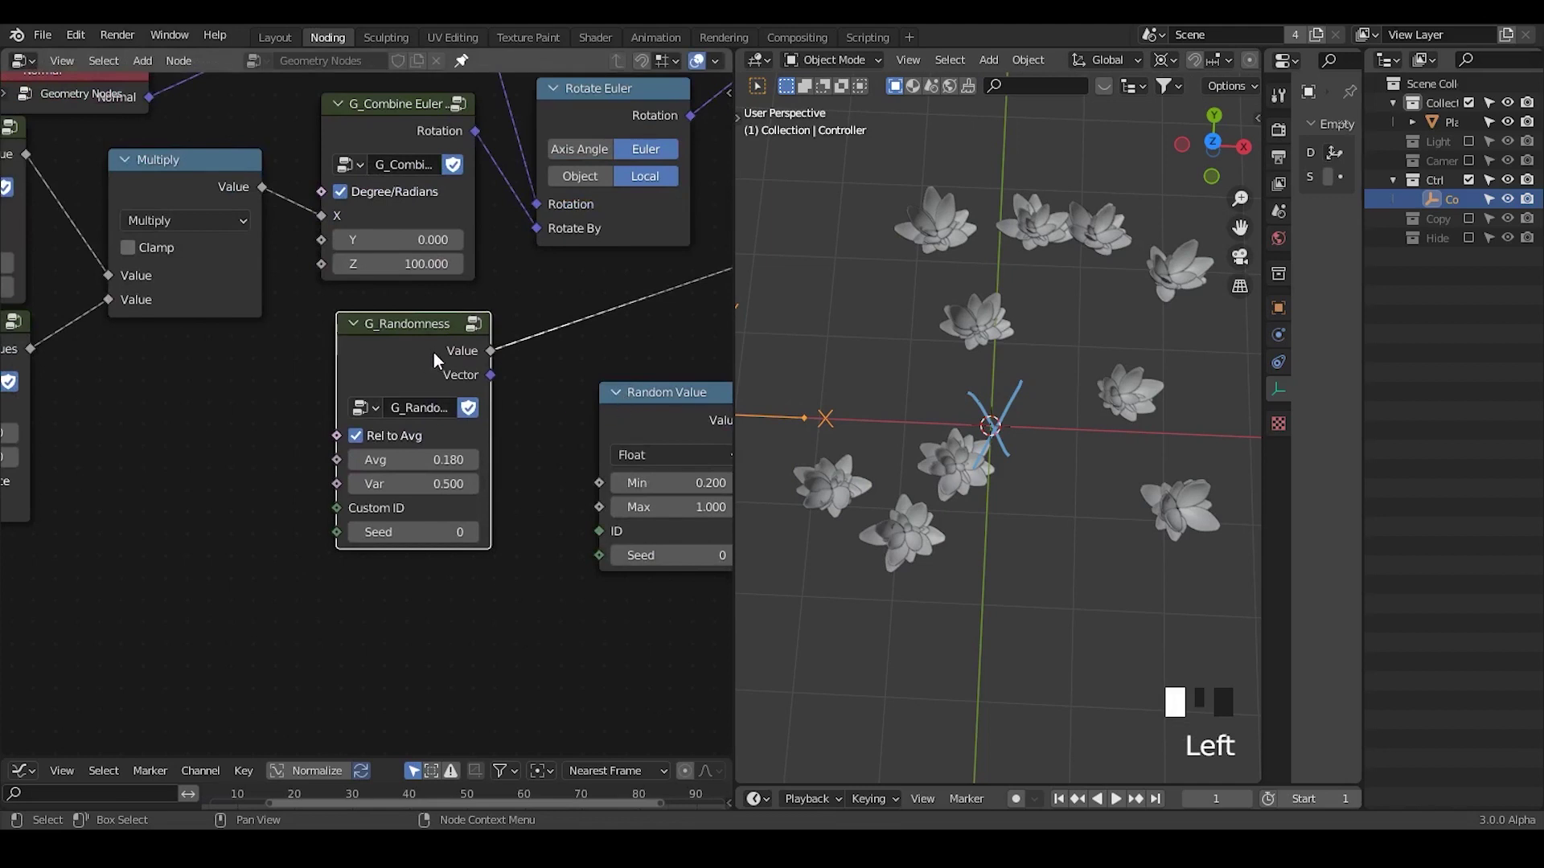
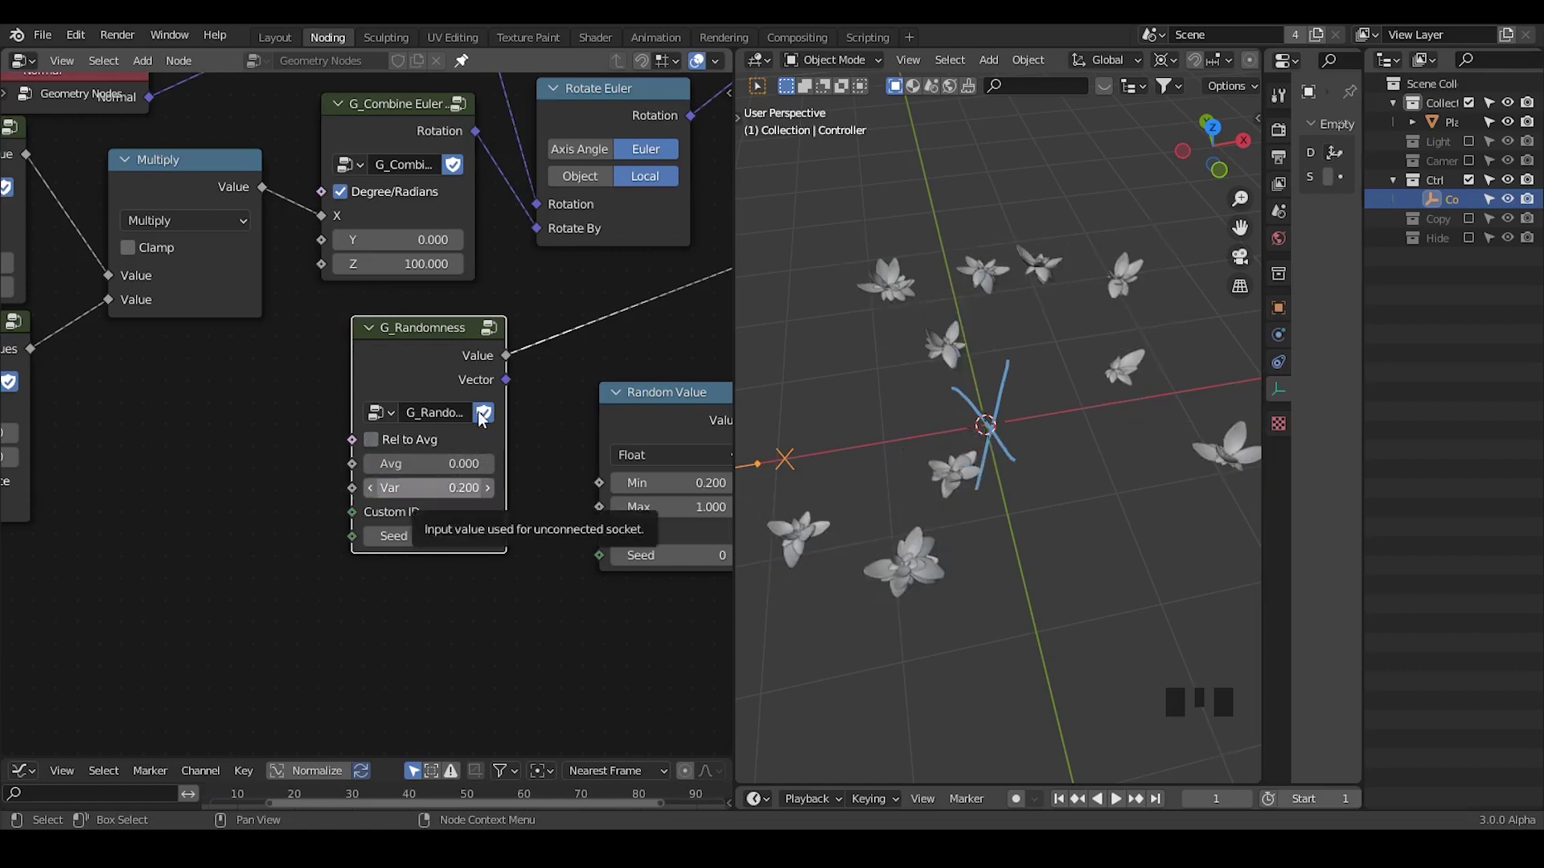
drag(423, 355, 572, 445)
drag(562, 442, 535, 437)
click(535, 436)
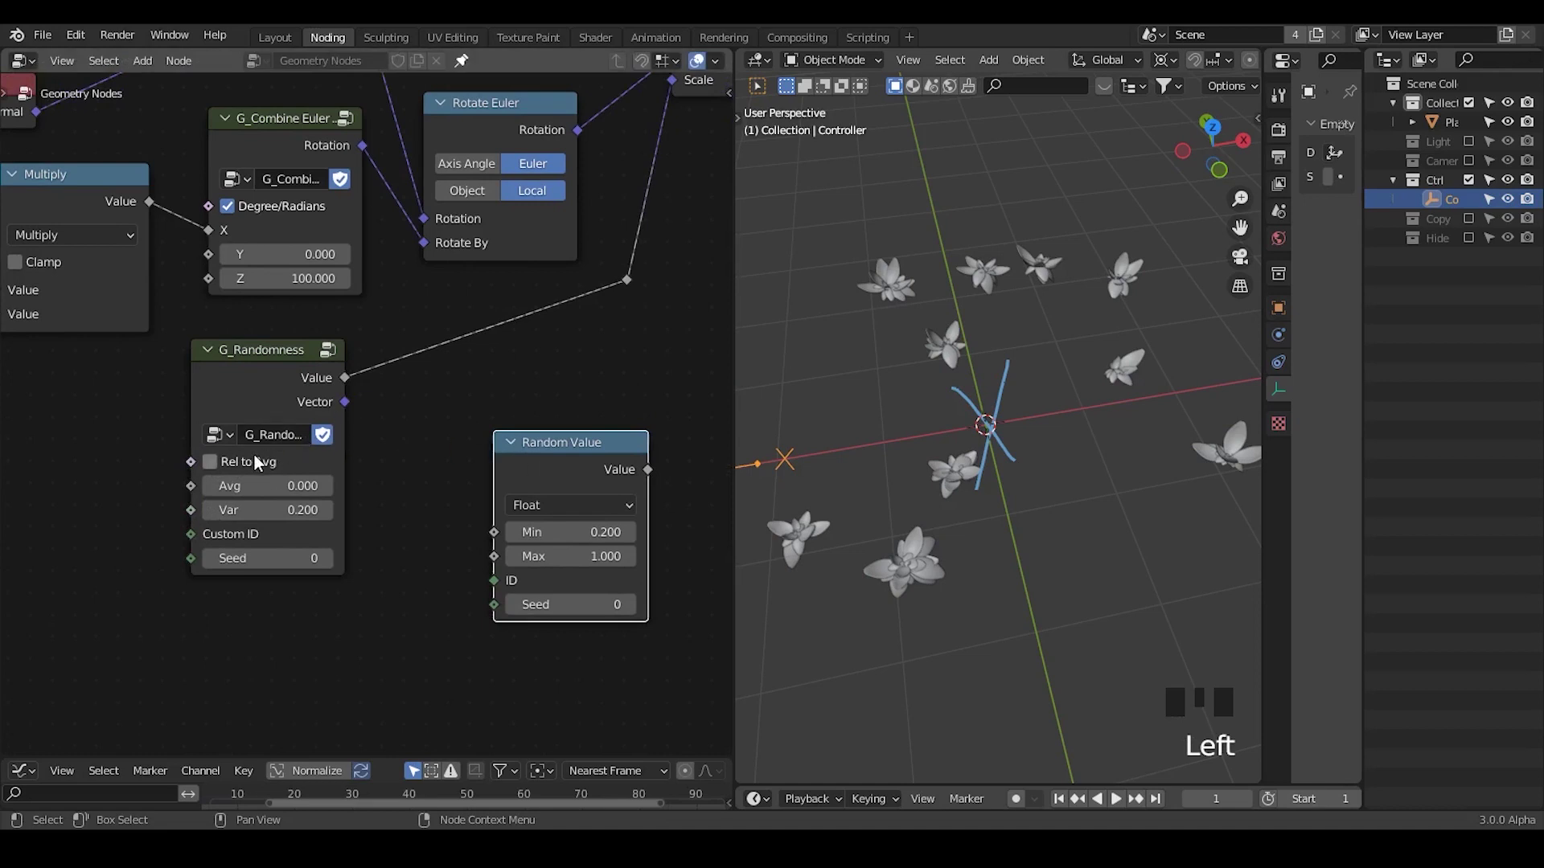
drag(209, 479, 519, 375)
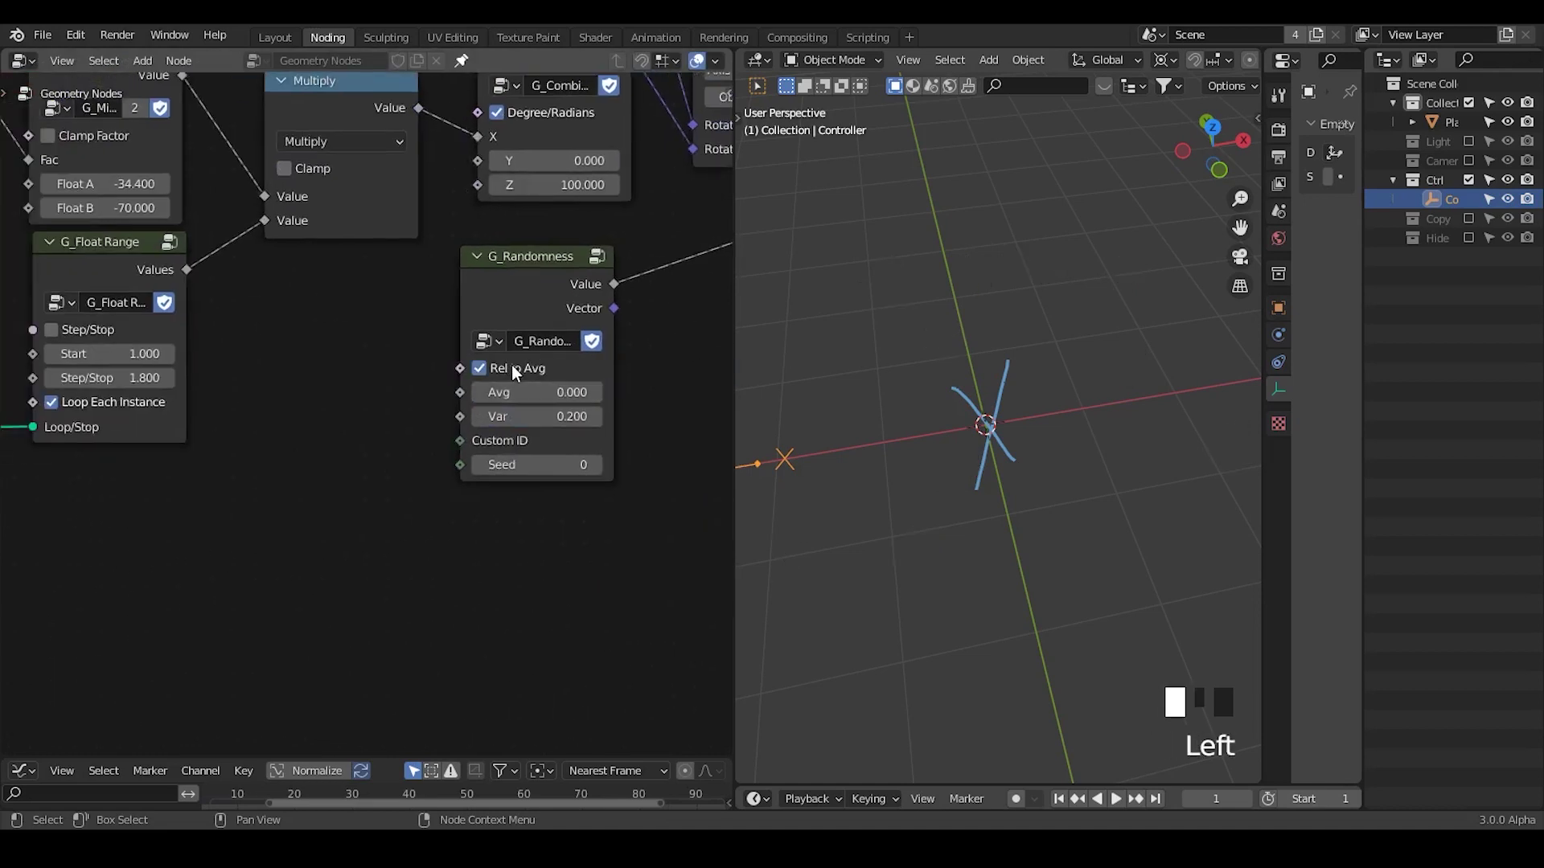
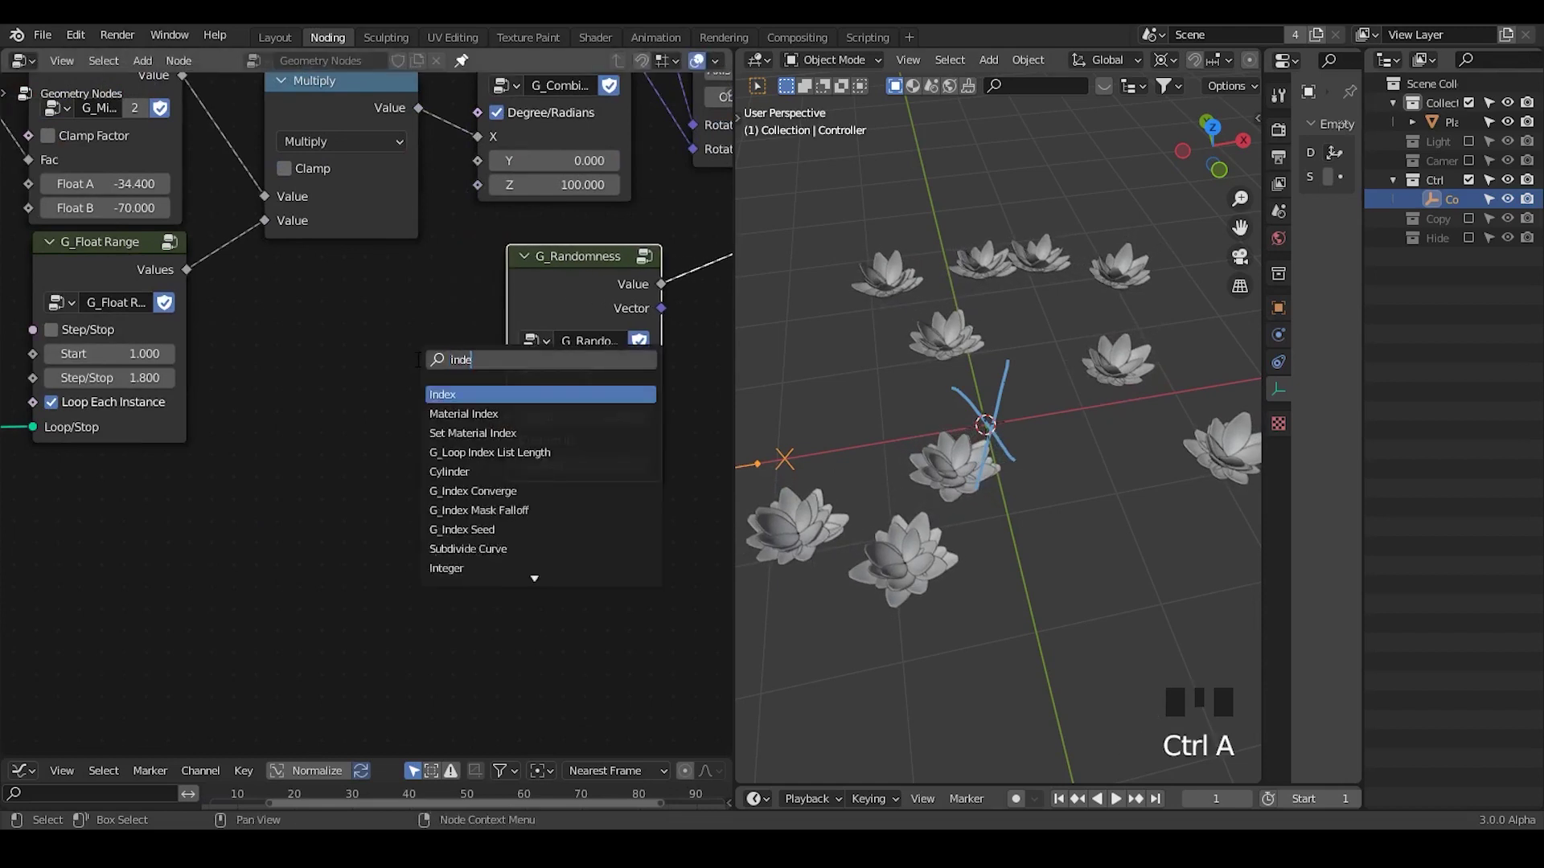
- Set the randomness average to 0.2 and search for a G_Index Converge node to add
key(x)
key(ctrl+a)
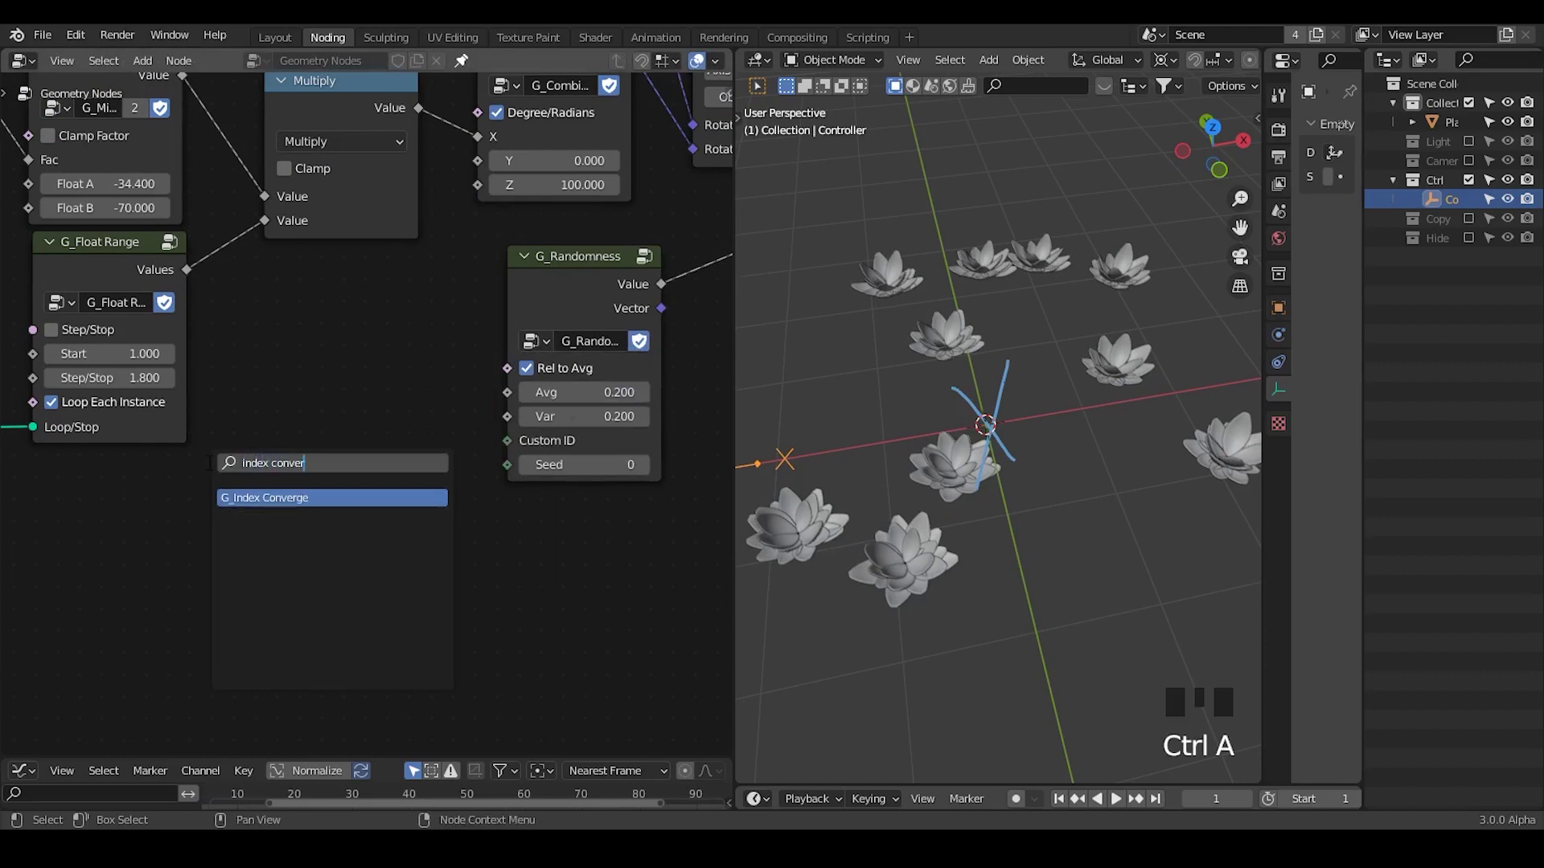
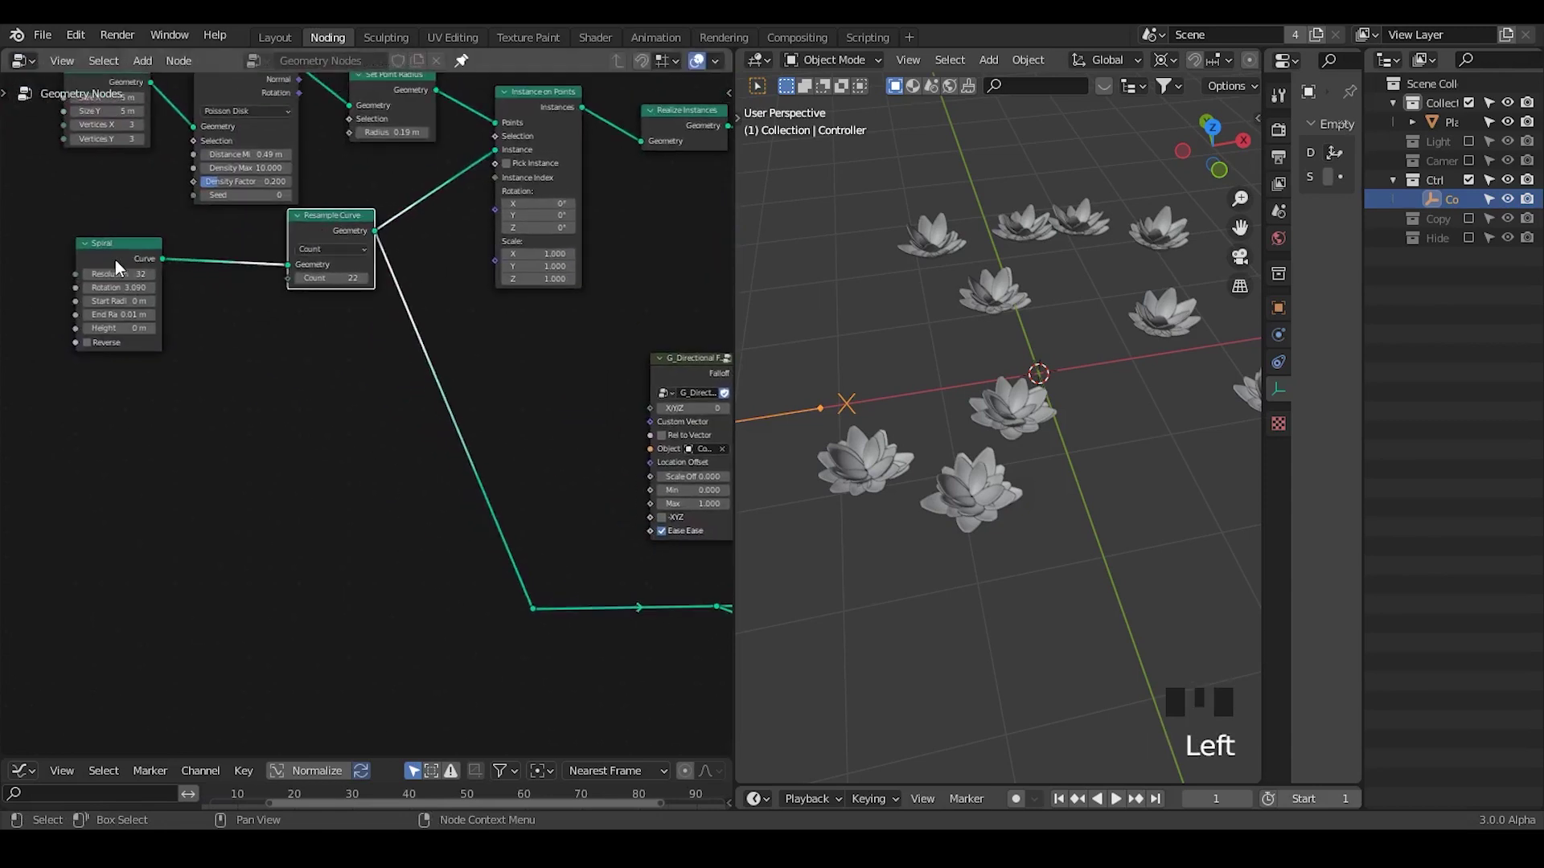
- Feed G_Index Converge's Index per Instance toward the G_Randomness Custom ID for per-petal sizes
click(169, 259)
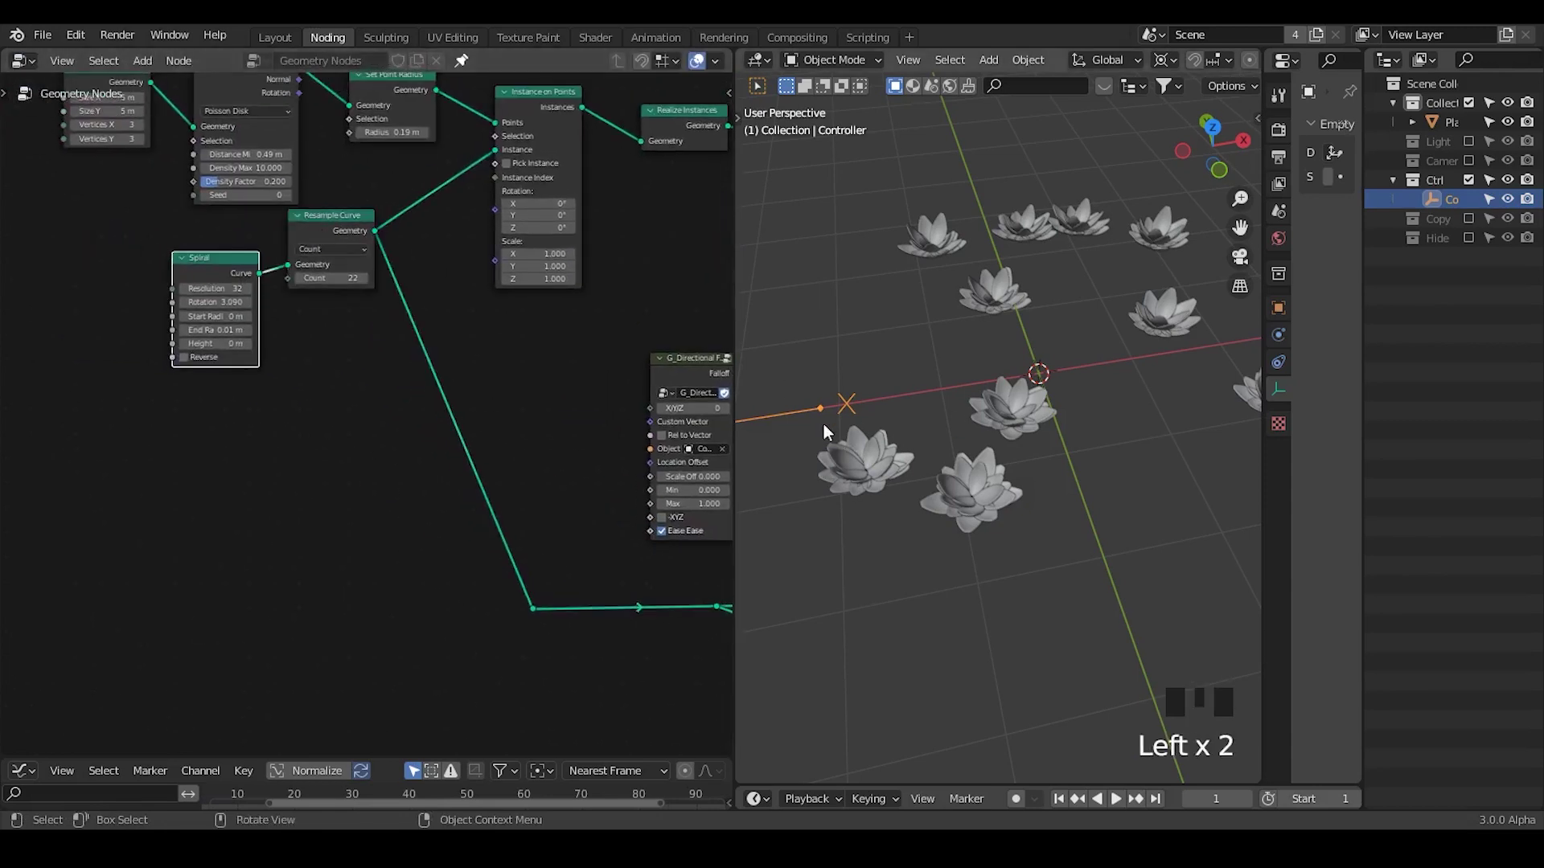
drag(419, 479, 456, 406)
drag(456, 406, 466, 407)
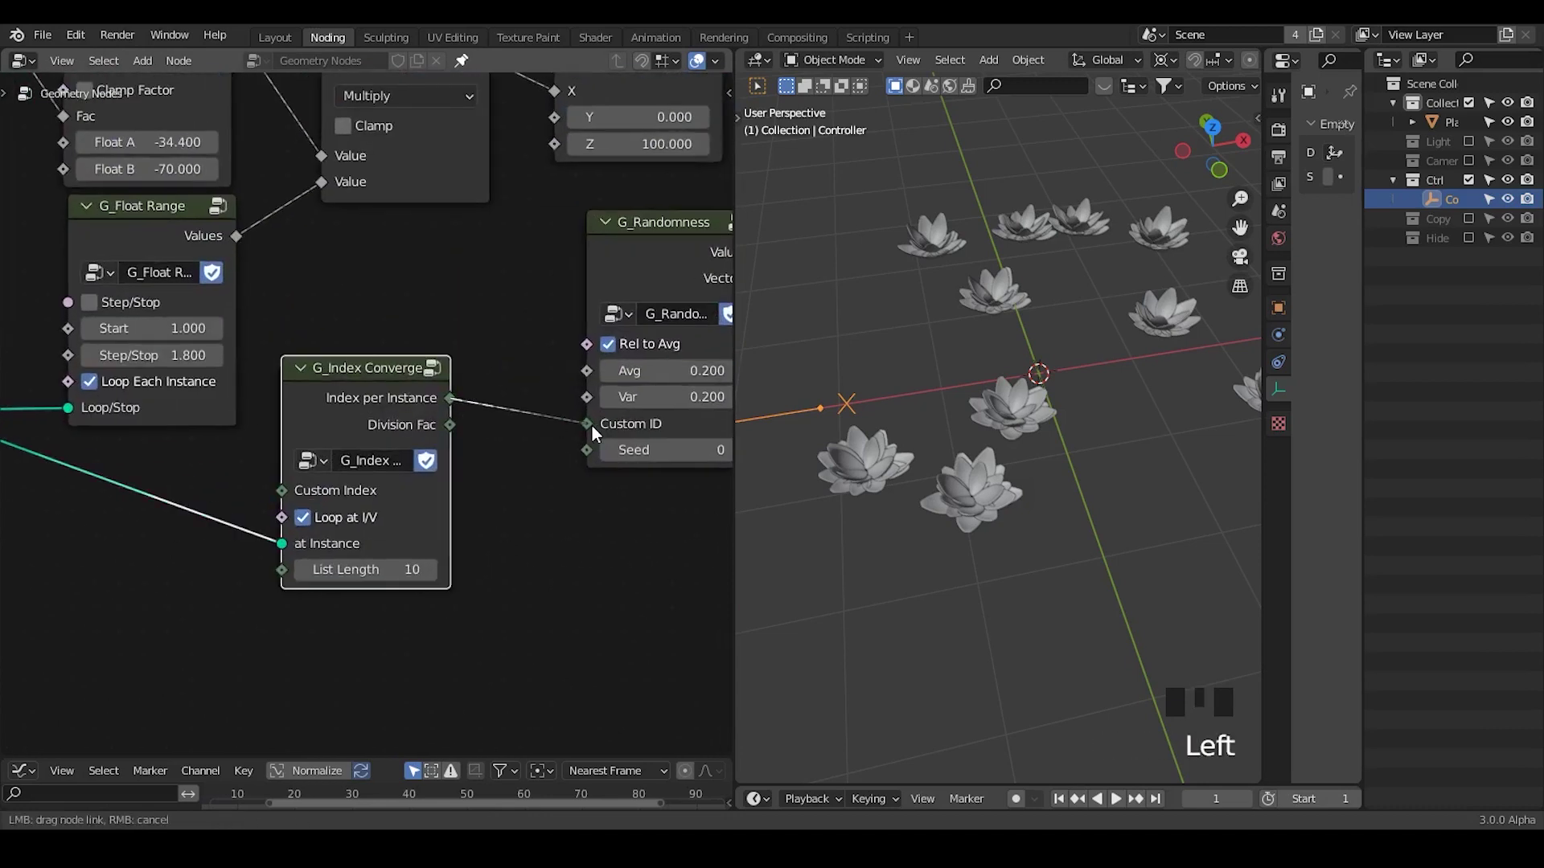
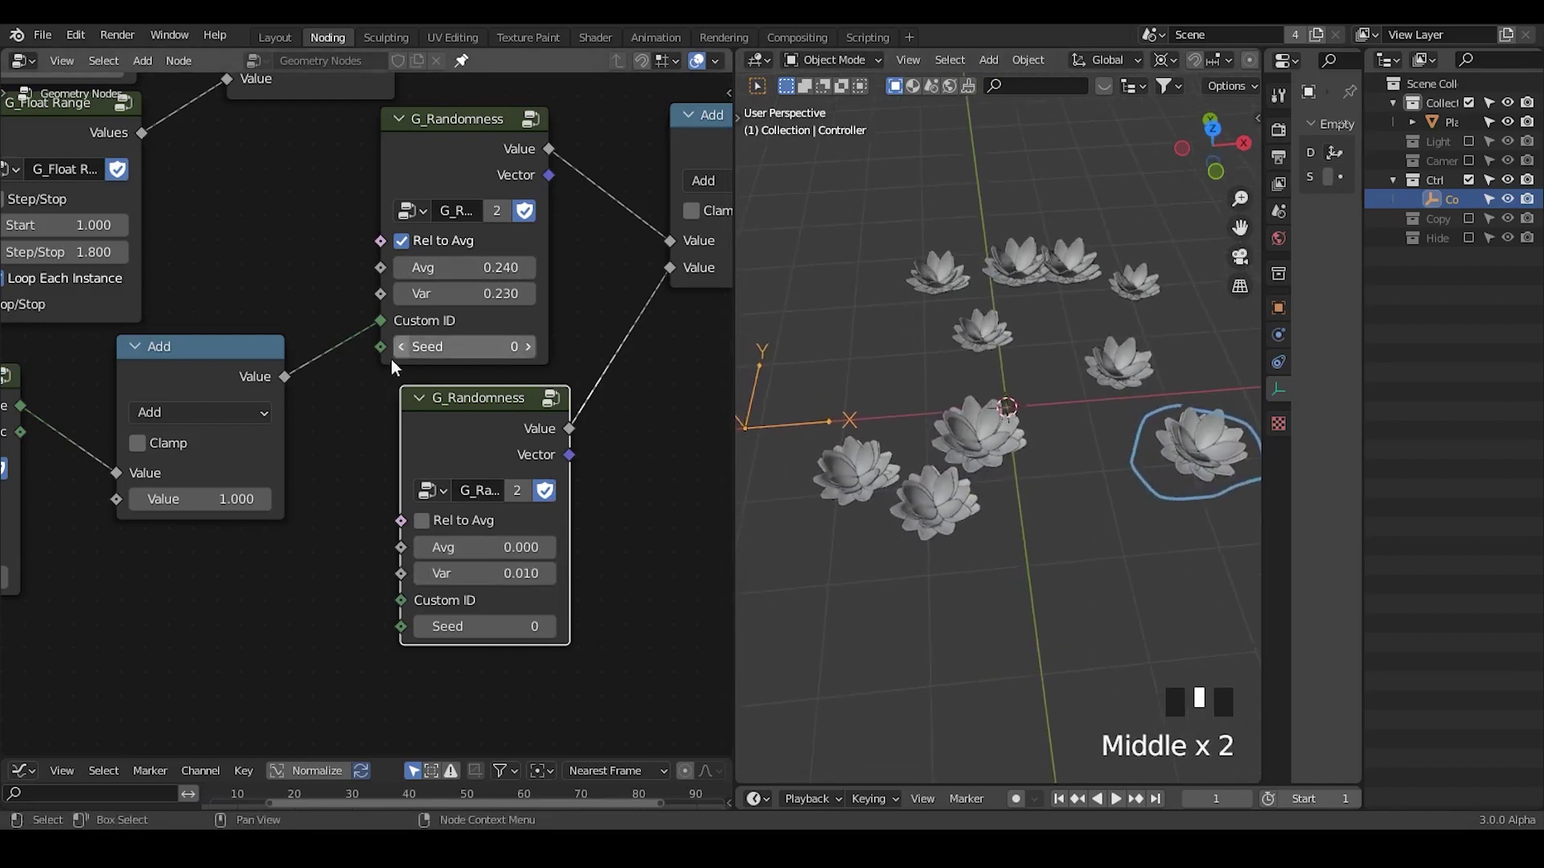
- Zoom out over the scale chain and duplicate the G_Float Range node
drag(524, 327, 162, 402)
key(g)
drag(914, 534, 929, 398)
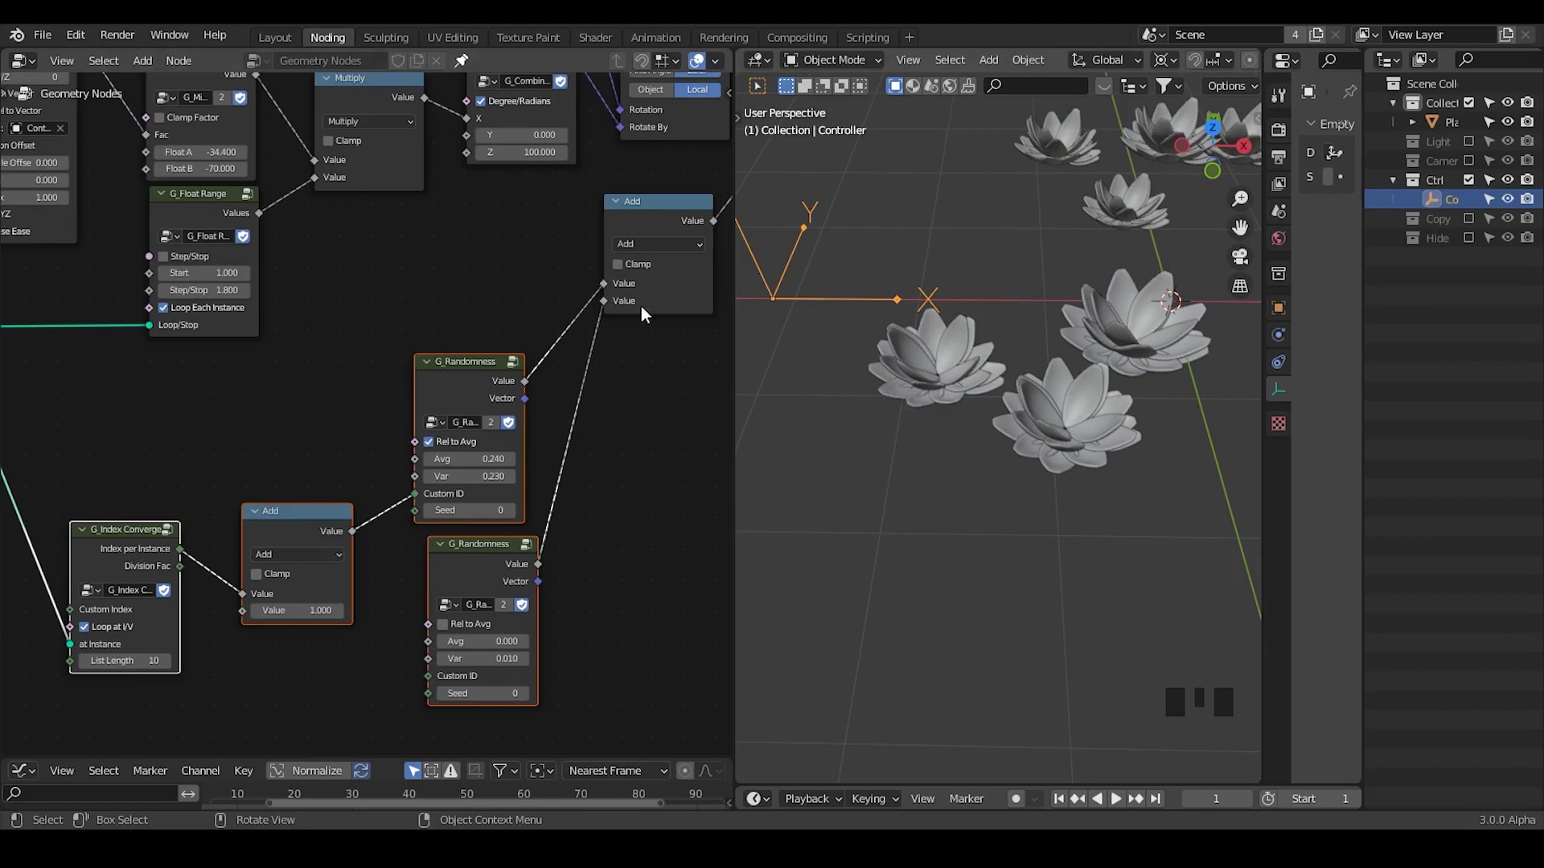
click(192, 221)
key(shift+d)
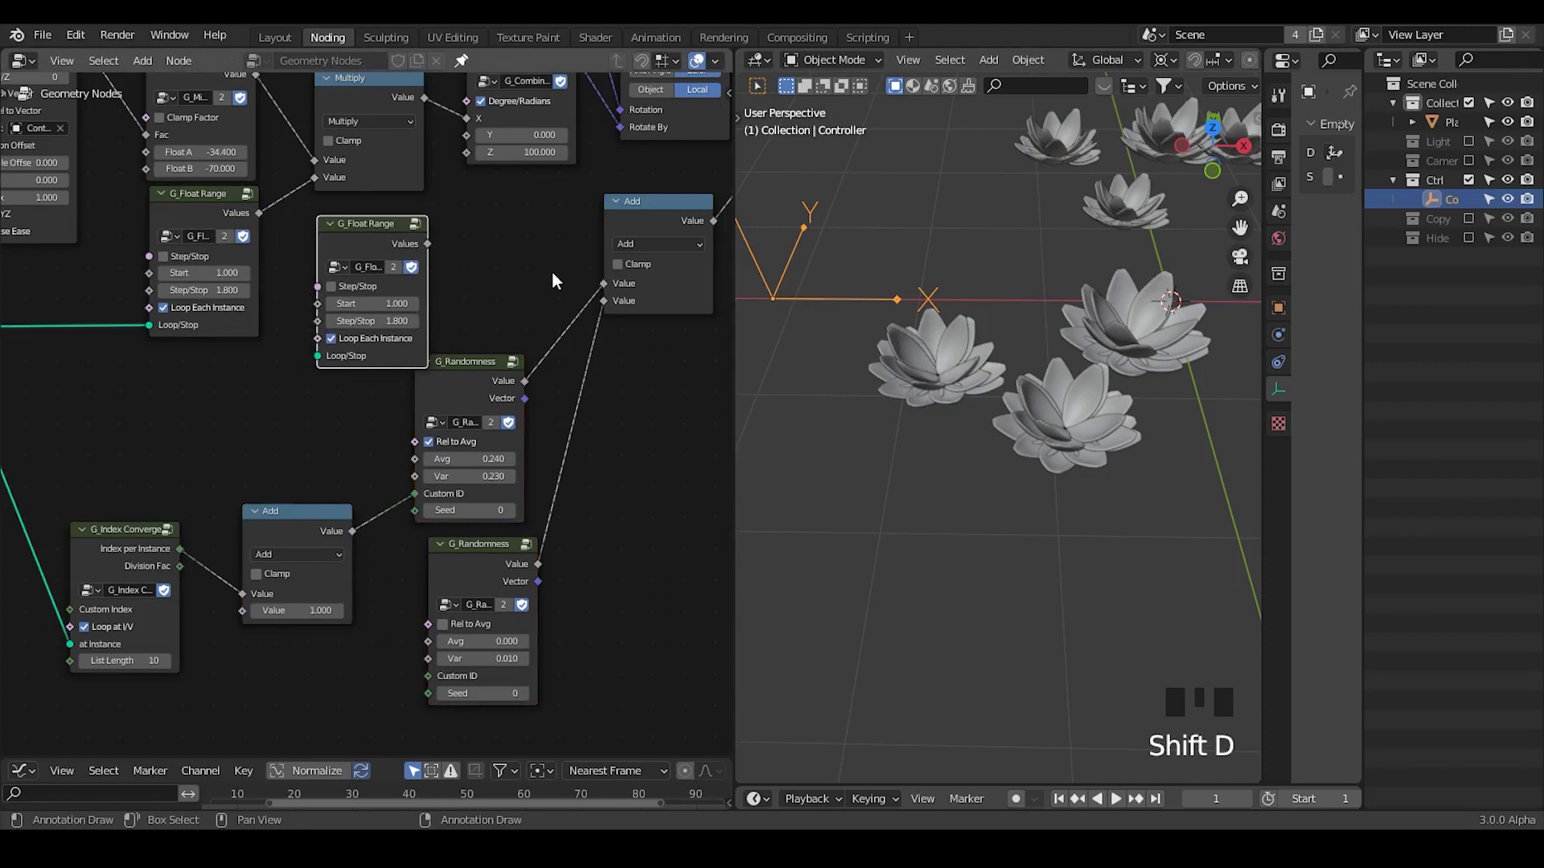
- Place the copy and add another Math Add node (0.5, 0.5) into the scale chain
drag(633, 230, 636, 250)
drag(619, 306, 510, 363)
key(shift+d)
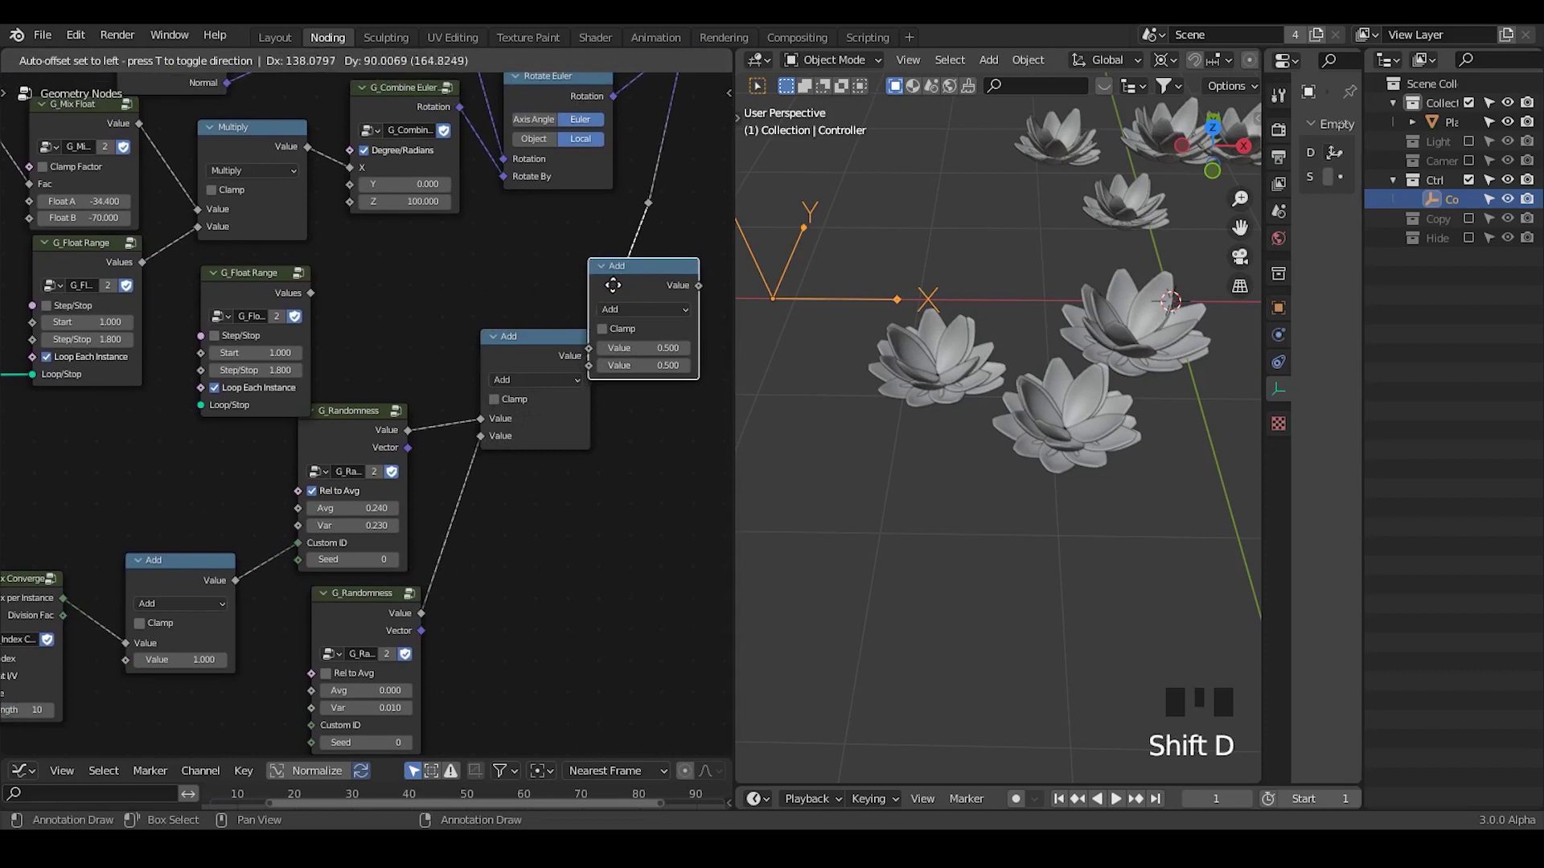